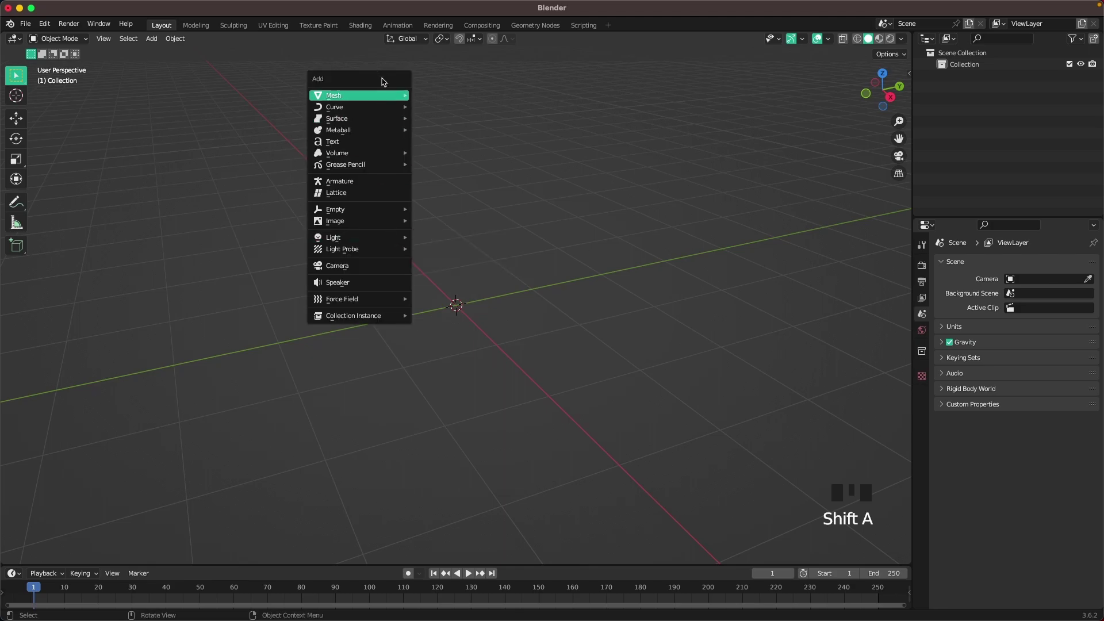
Clear the starting scene and switch to face selection, orbiting around the empty space
key(Tab)
key(a)
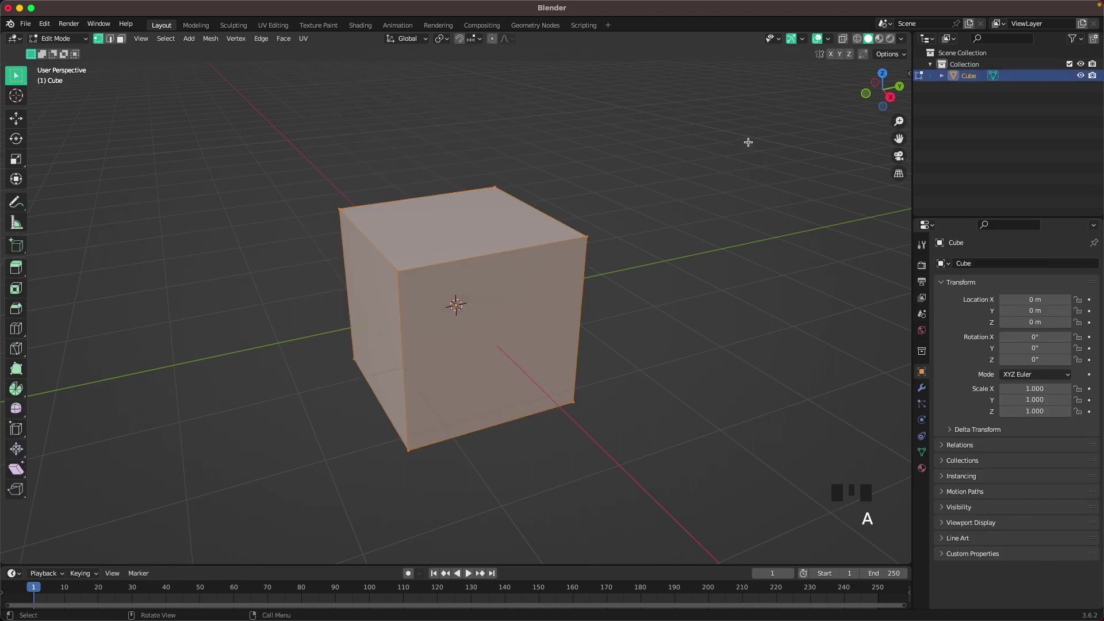
key(s)
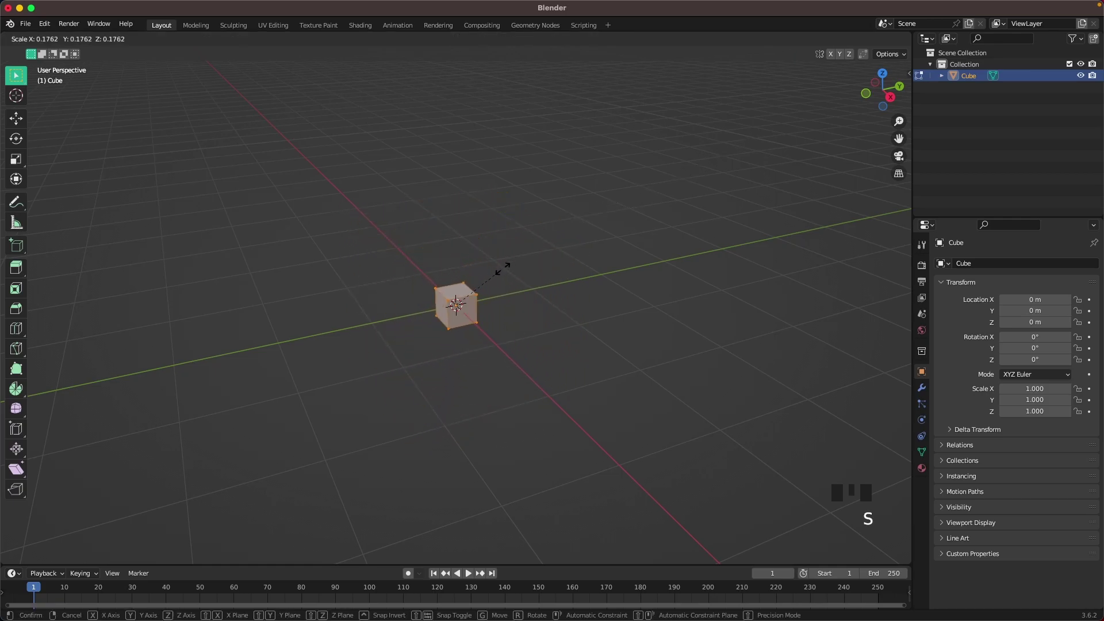
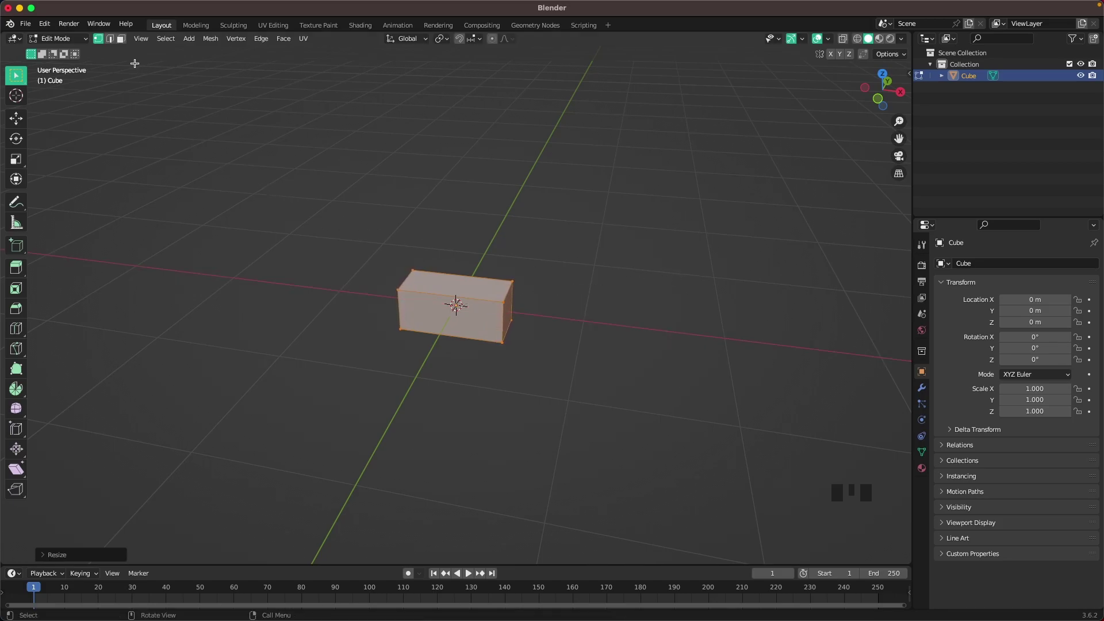
key(3)
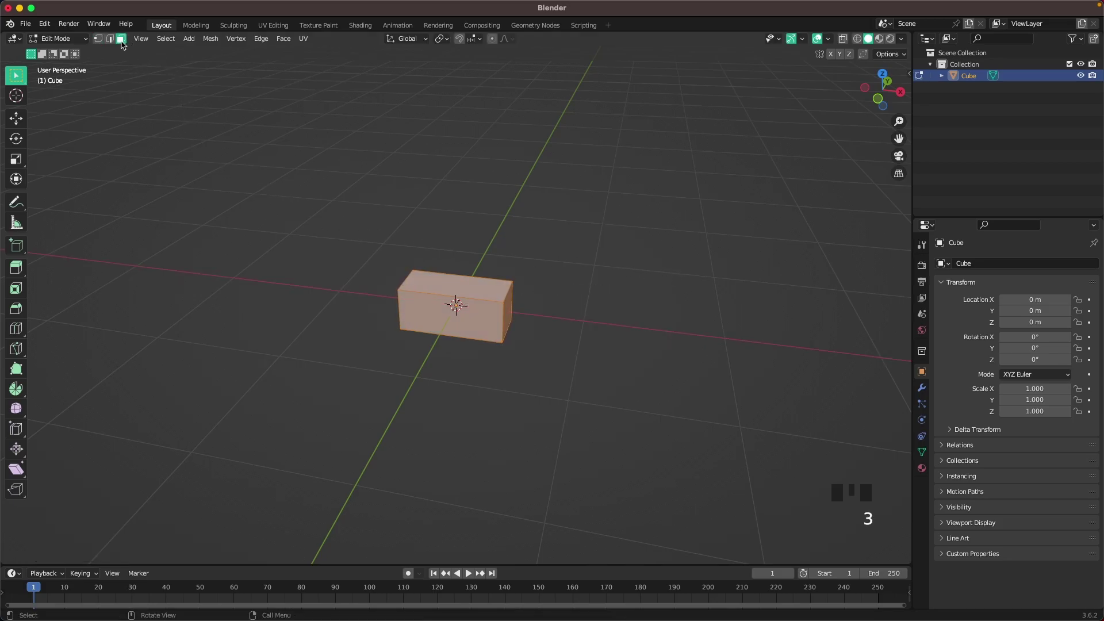
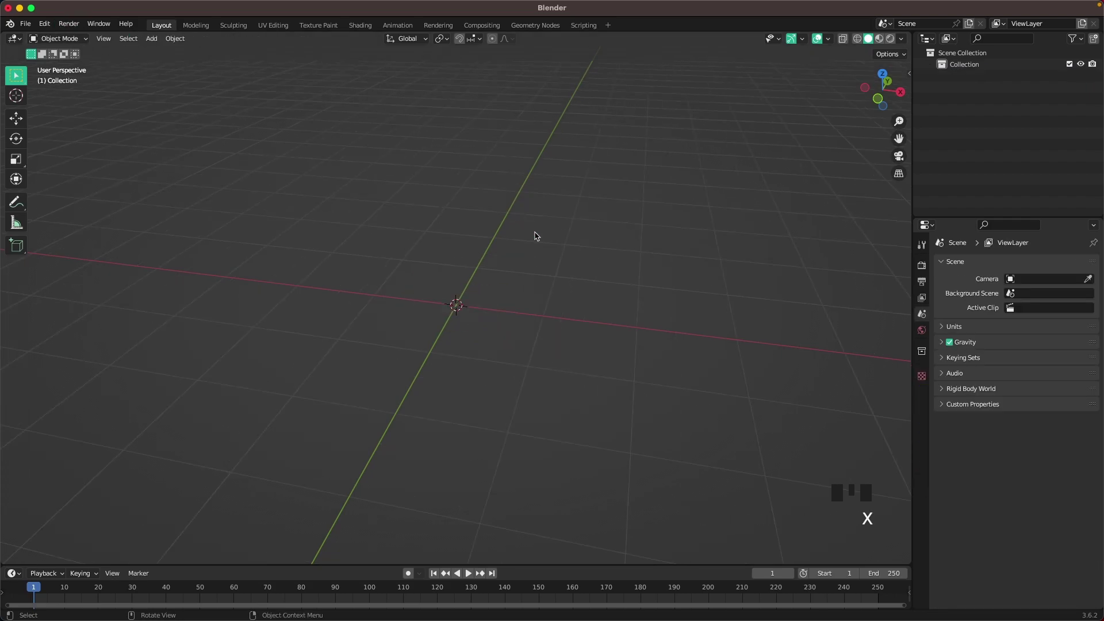
drag(552, 262, 535, 257)
scroll(down, 3)
Add a cube, shrink it to a small block, stretch it along X and widen its raised top
key(shift+a)
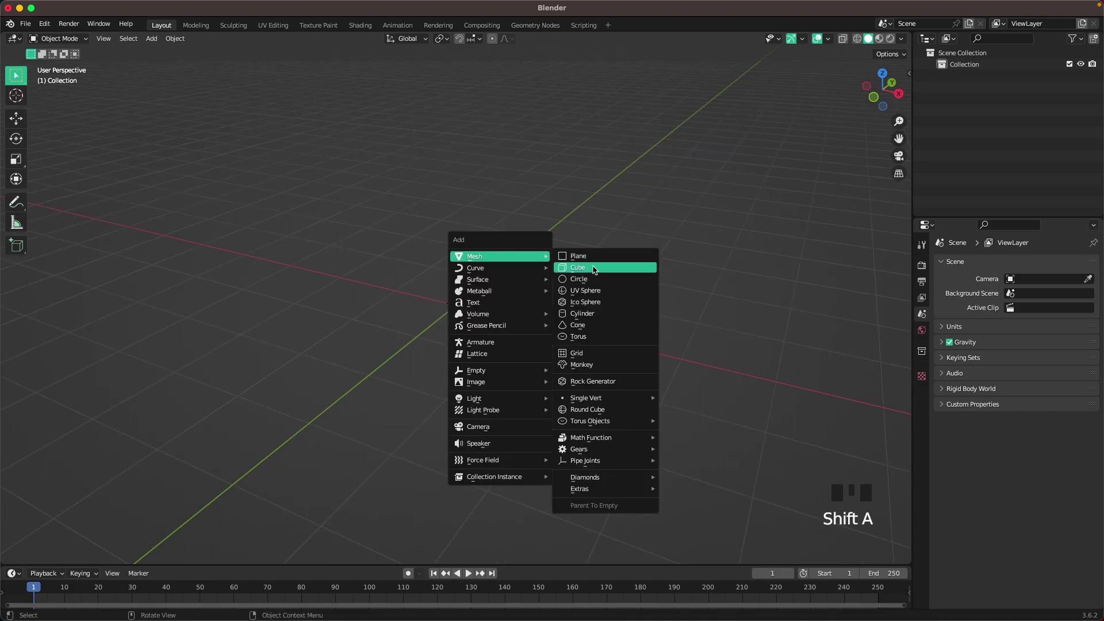
key(Tab)
key(s)
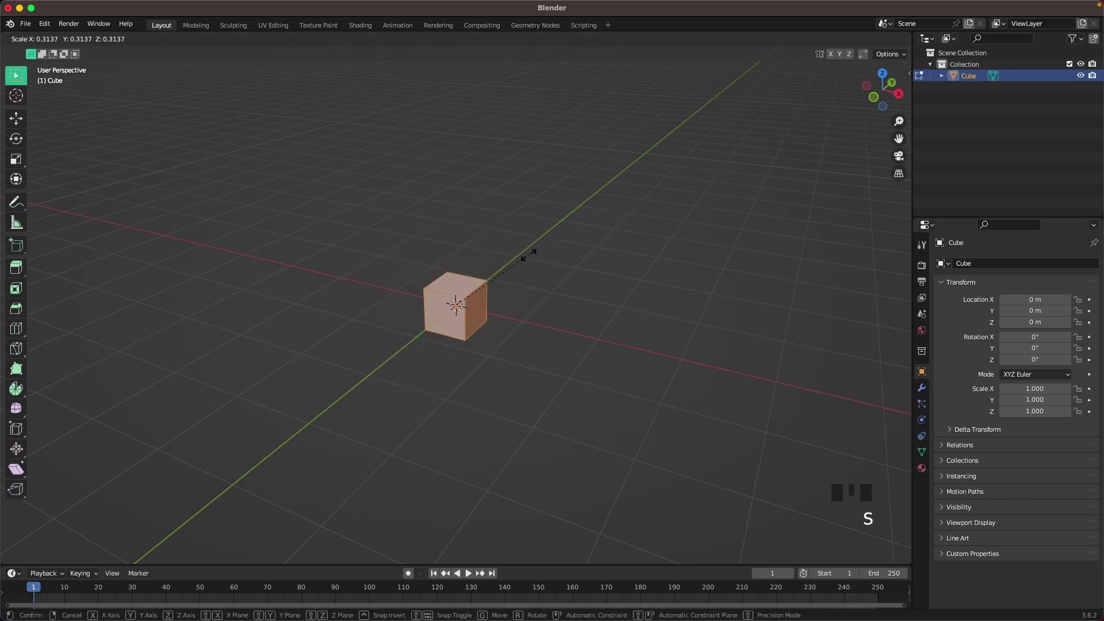
key(s)
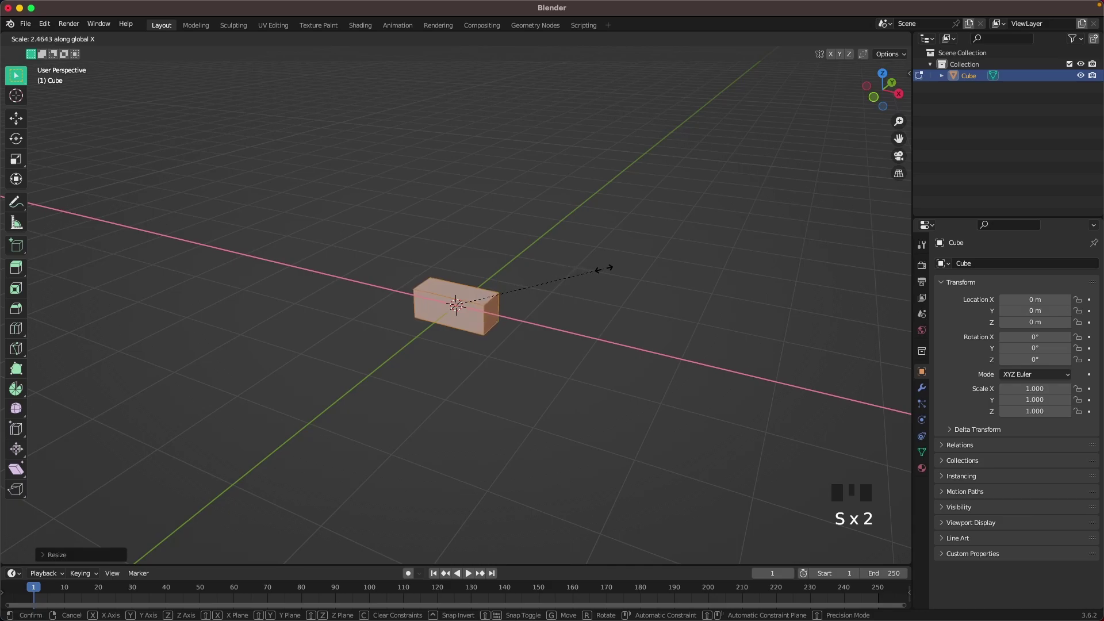
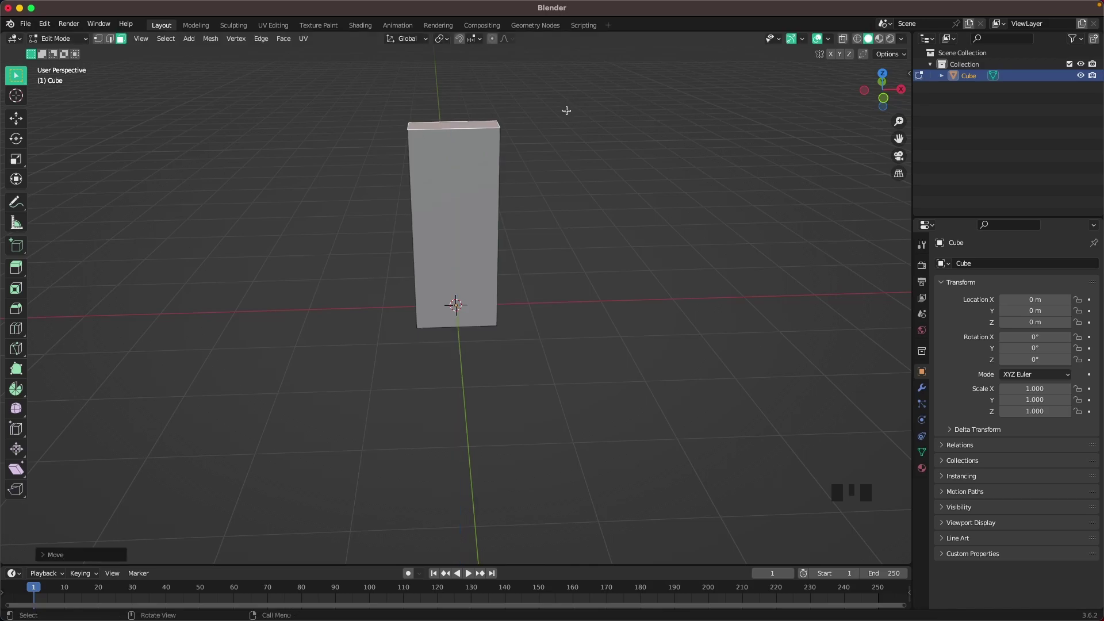
key(s)
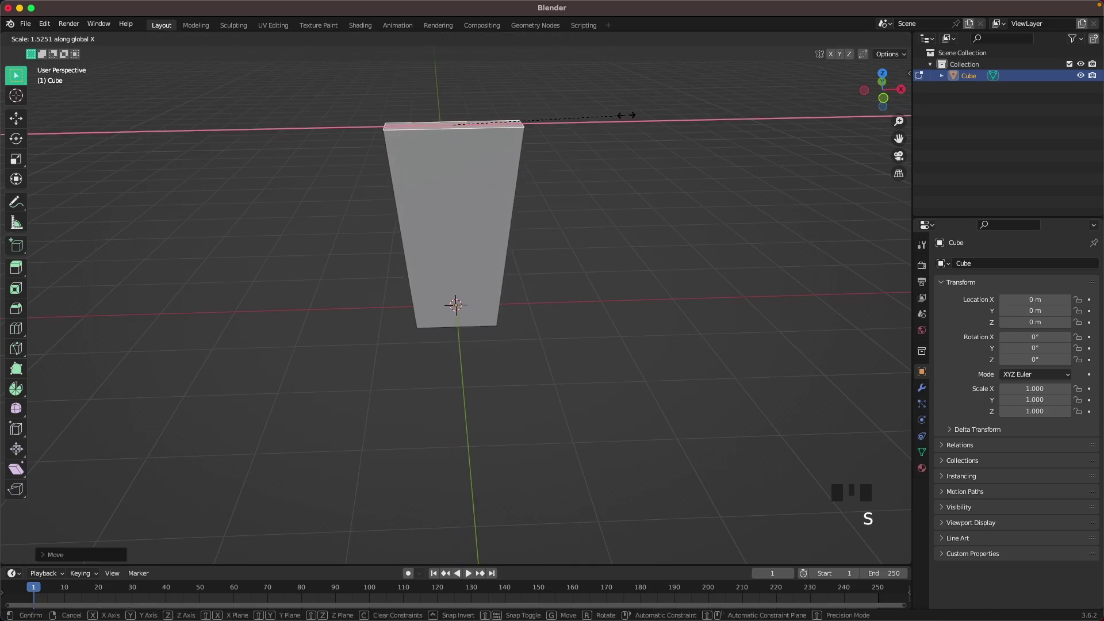
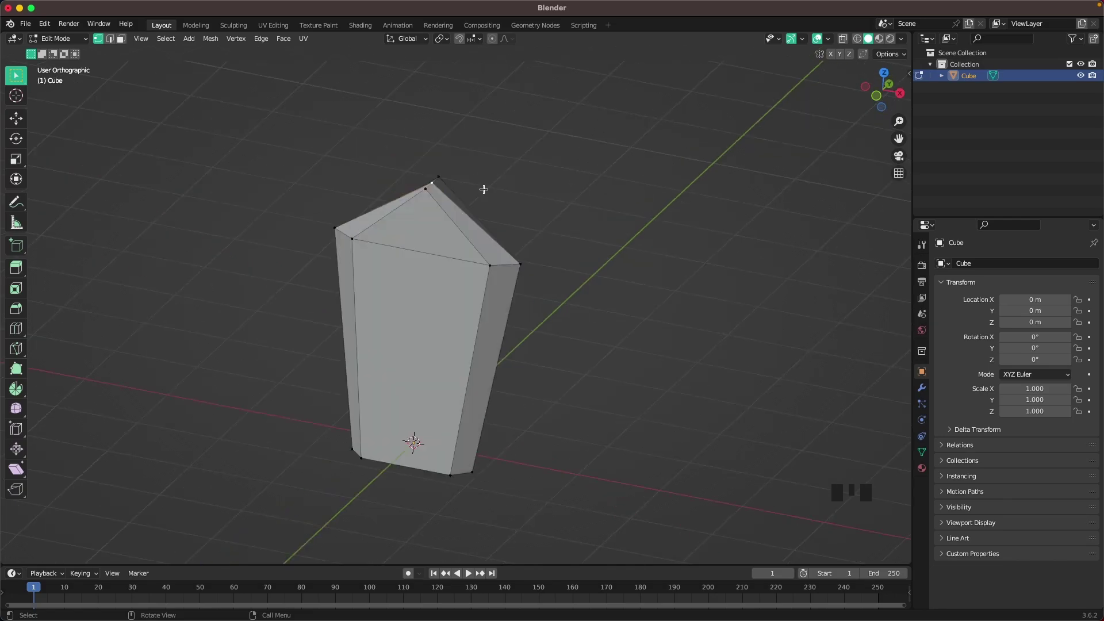
Pull the merged tip point upward along Z to lengthen the blade's point
key(g)
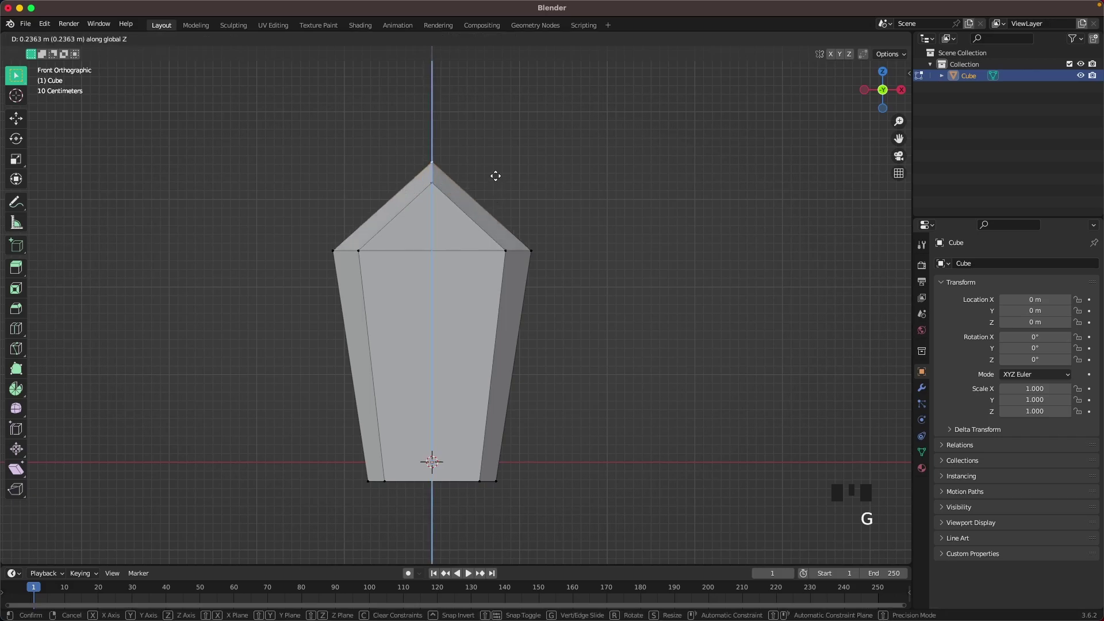
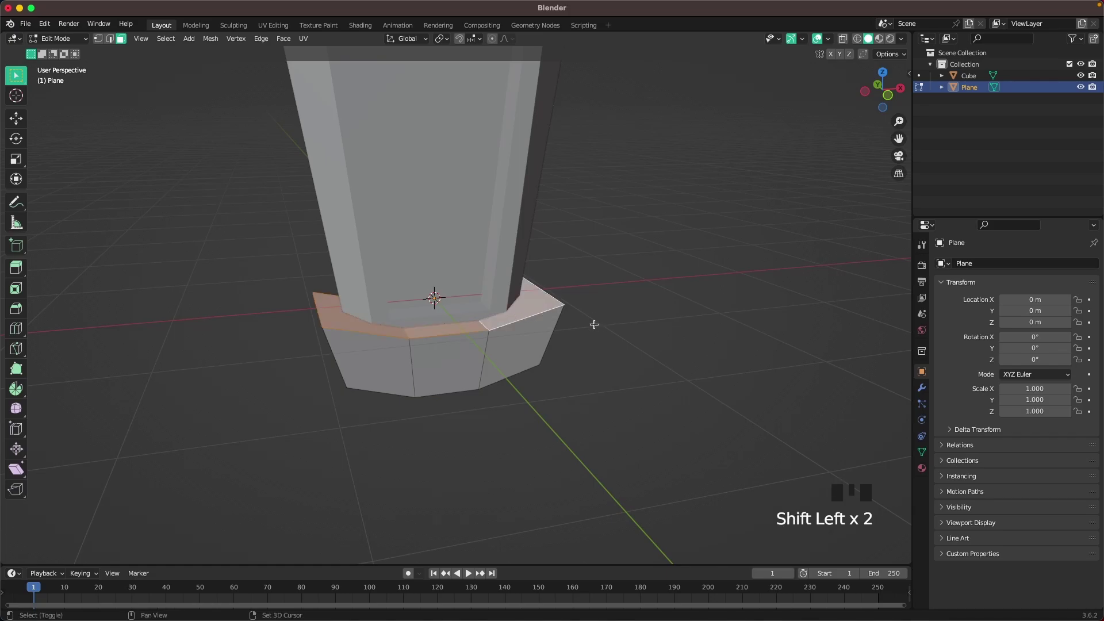
Duplicate the crossguard's top rim faces and separate them as new object Plane.001
key(shift+d)
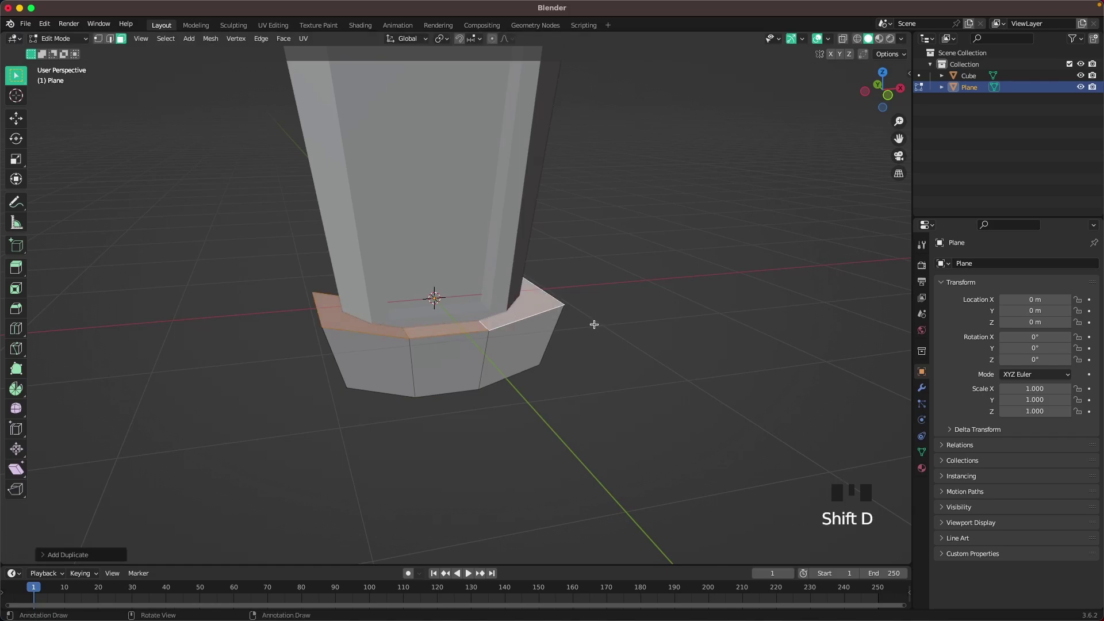
key(p)
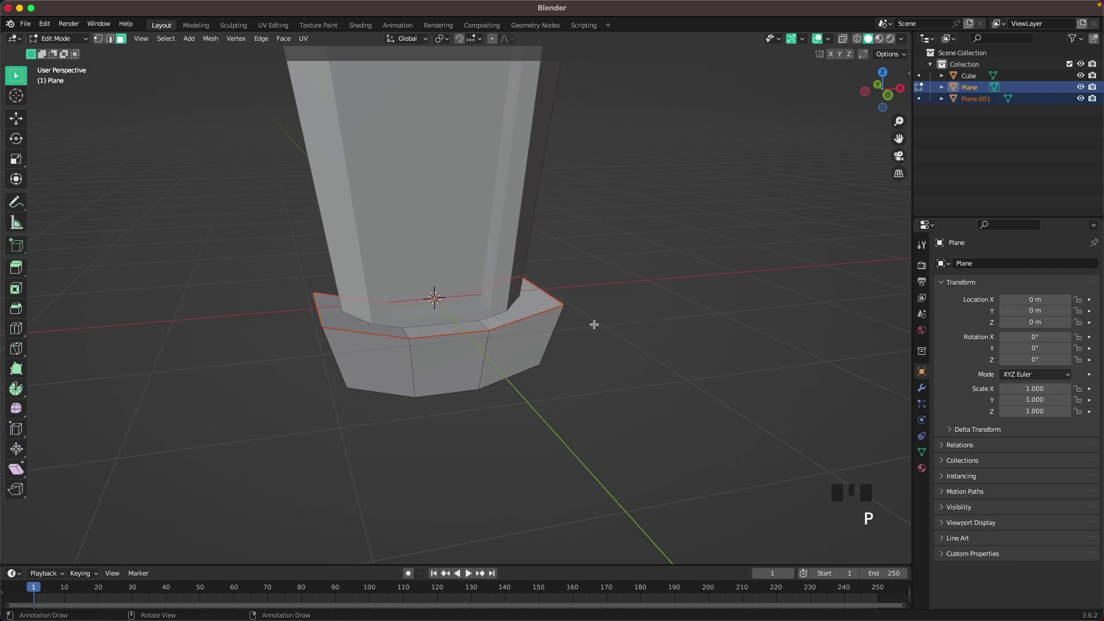
key(Tab)
click(649, 316)
click(554, 308)
click(554, 308)
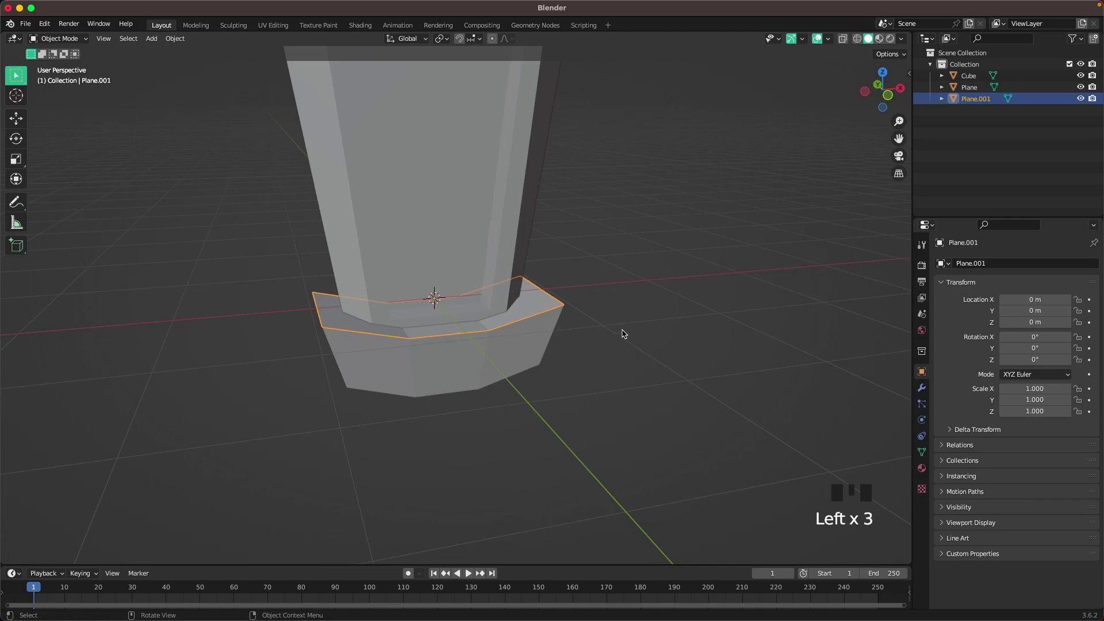
Scale the separated rim inward to about 0.89 to form the collar
key(Tab)
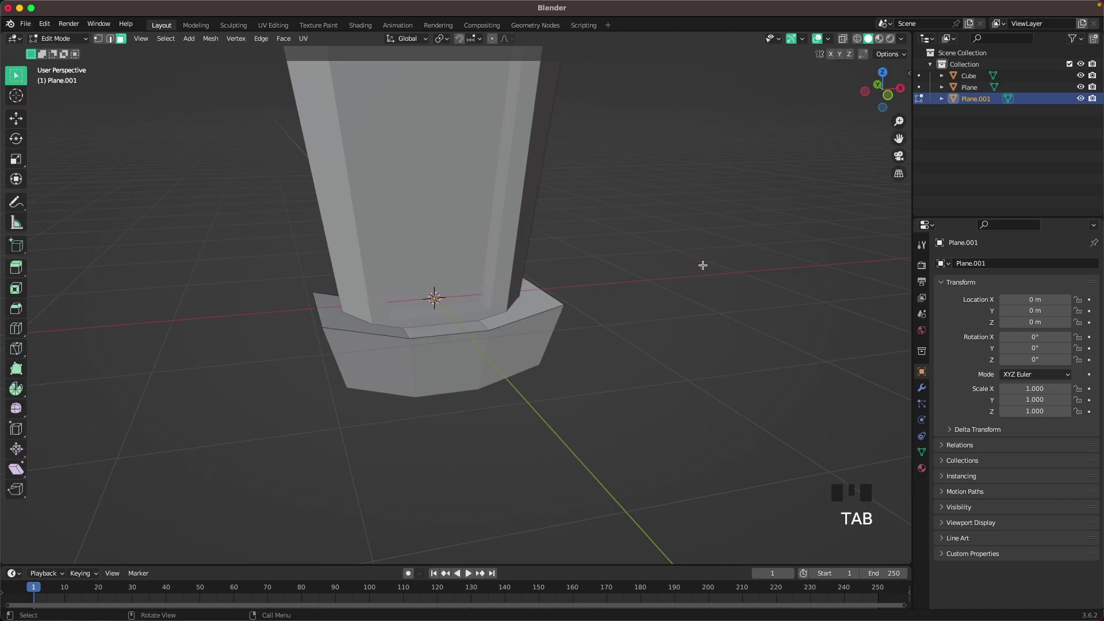
key(a)
key(s)
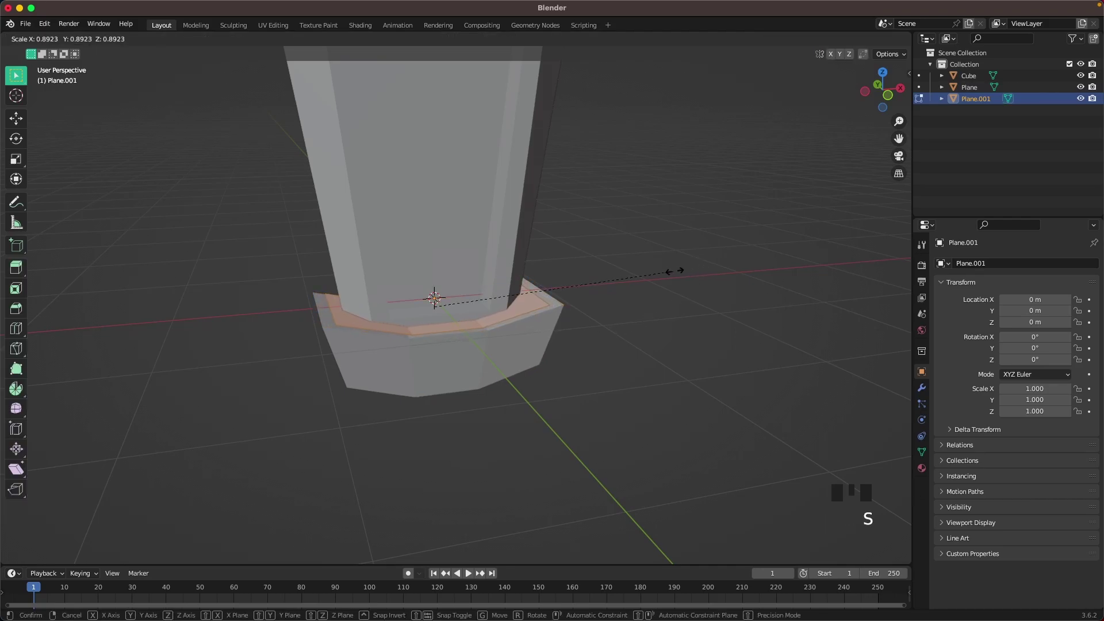
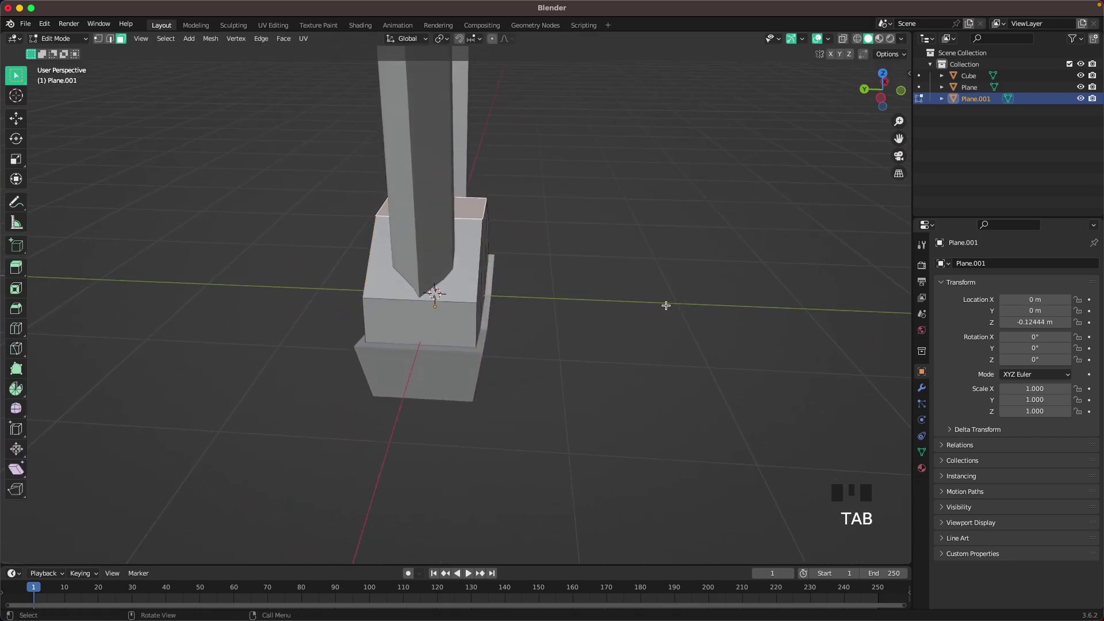
Resize the collar along Y and lower it to sit on top of the crossguard
key(a)
key(s)
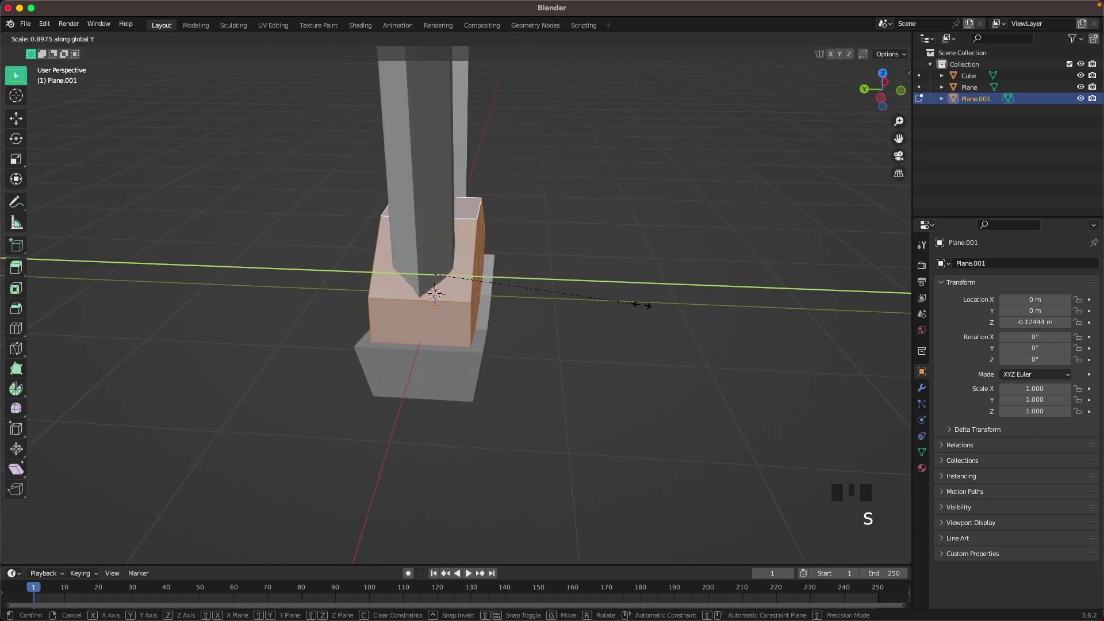
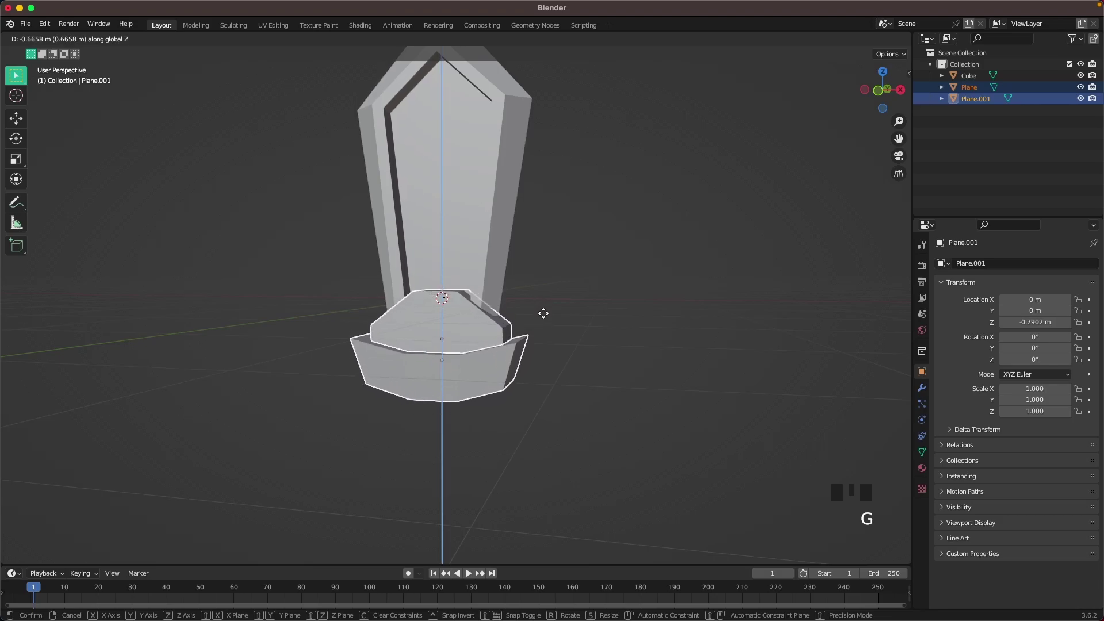
scroll(down, 3)
drag(557, 317, 603, 327)
scroll(up, 3)
Narrow the whole collar along the X axis
key(Tab)
key(a)
key(s)
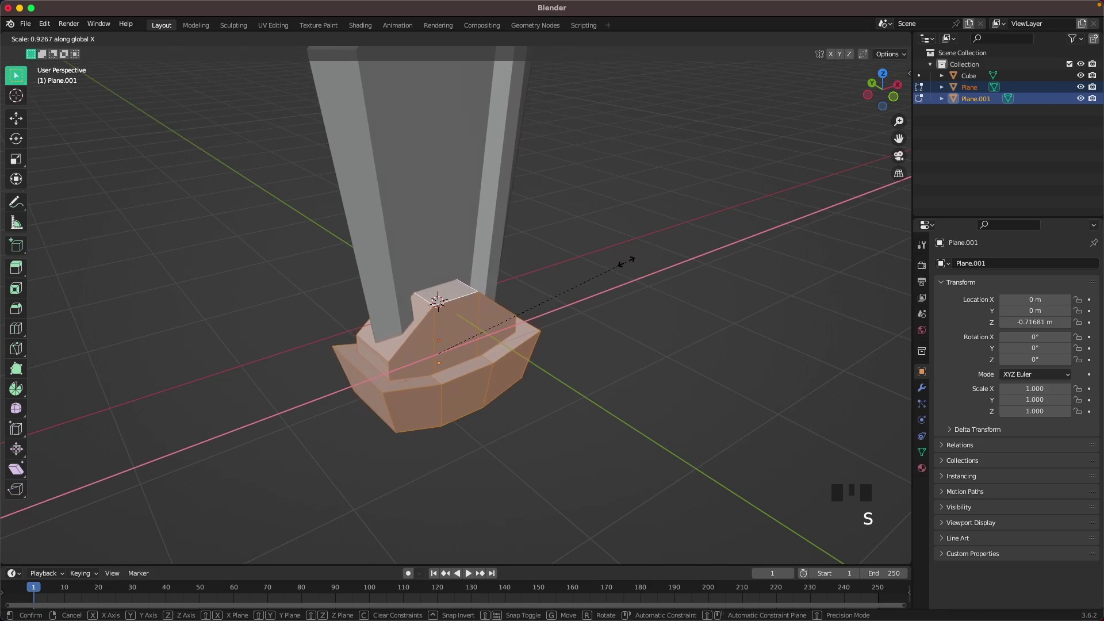
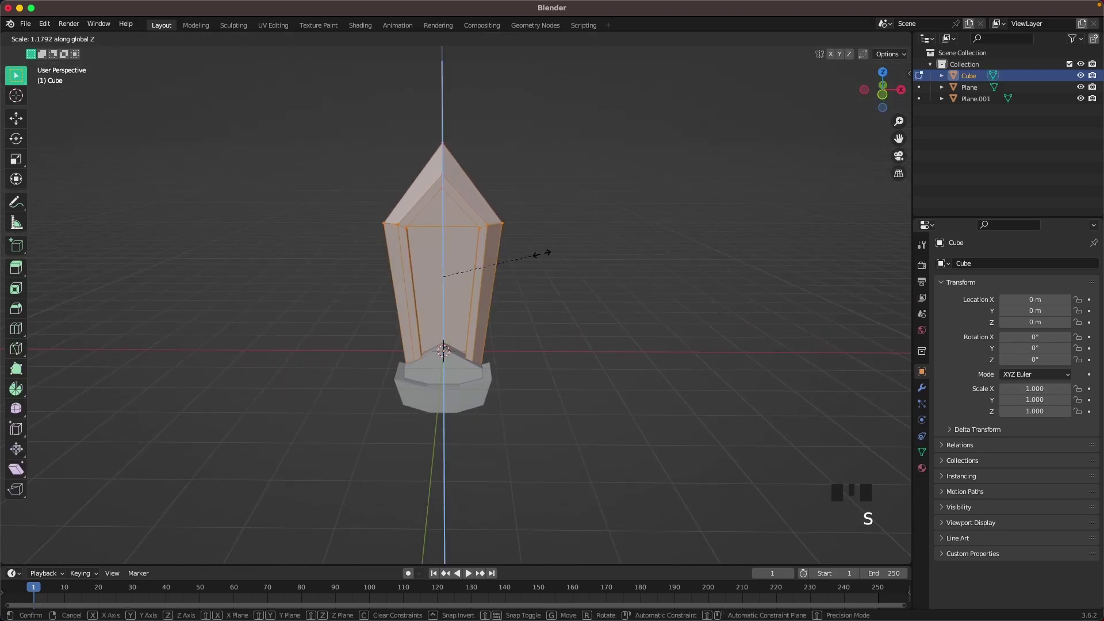
Move the blade vertically to its new height above the collar and select the crossguard
key(Tab)
key(g)
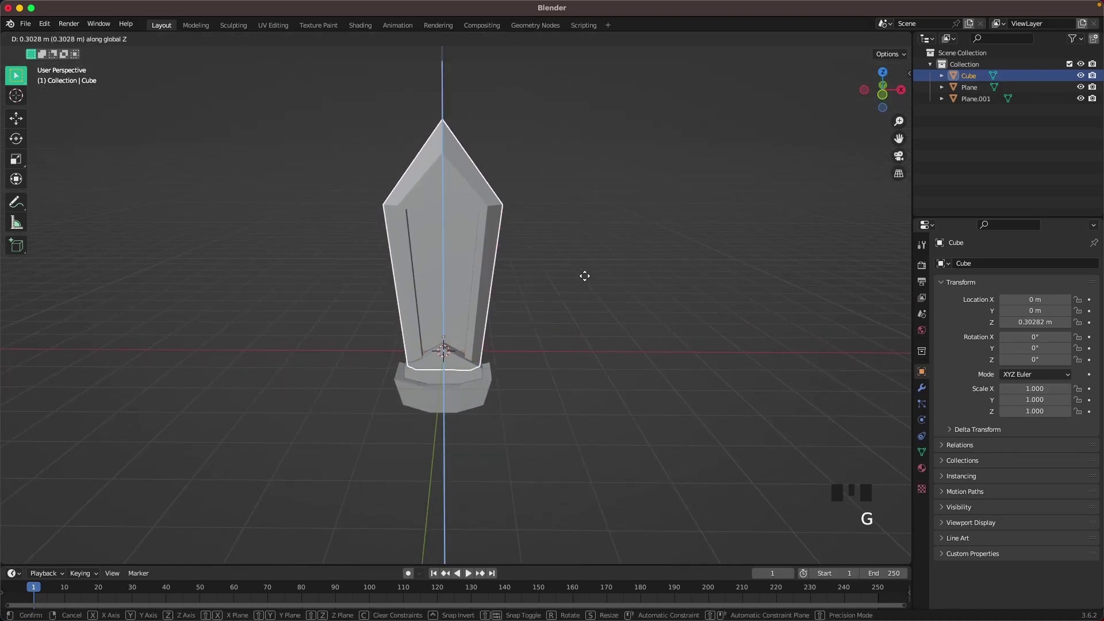
click(591, 292)
drag(569, 353, 532, 426)
scroll(up, 3)
drag(557, 385, 505, 400)
click(505, 400)
Rescale the crossguard geometry and bring the view under the guard
key(Tab)
key(a)
key(s)
key(Tab)
scroll(down, 3)
drag(613, 356, 643, 361)
scroll(up, 3)
drag(619, 405, 452, 329)
Add a slim cylinder handle beneath the crossguard and position it, viewed from the front
key(shift+a)
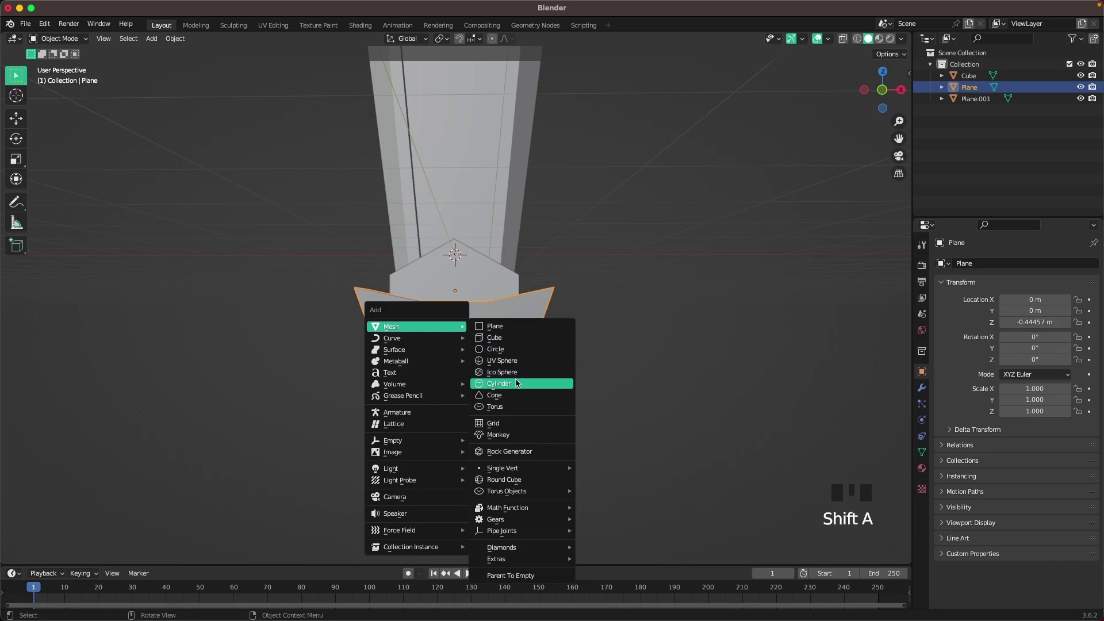
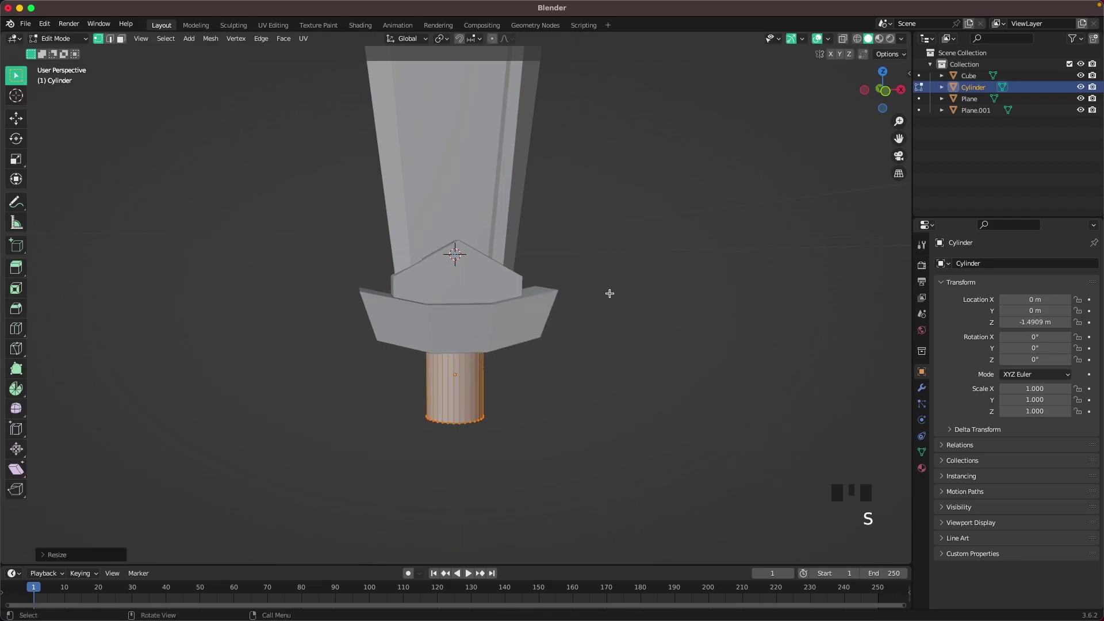
key(Tab)
key(`)
scroll(down, 3)
scroll(up, 3)
key(g)
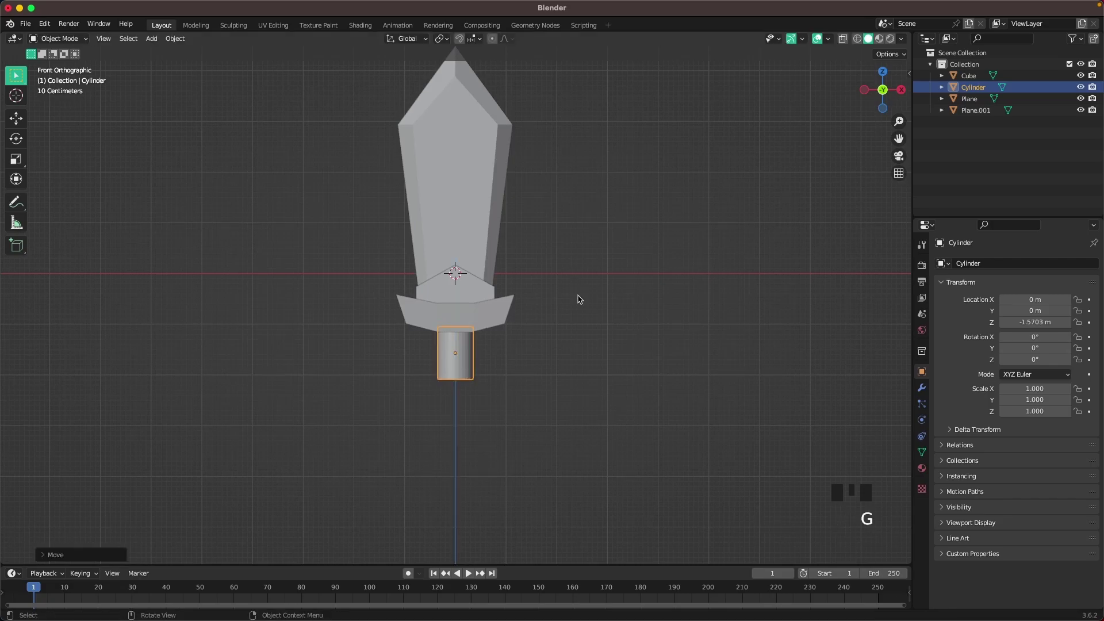
click(585, 294)
scroll(up, 3)
key(shift+a)
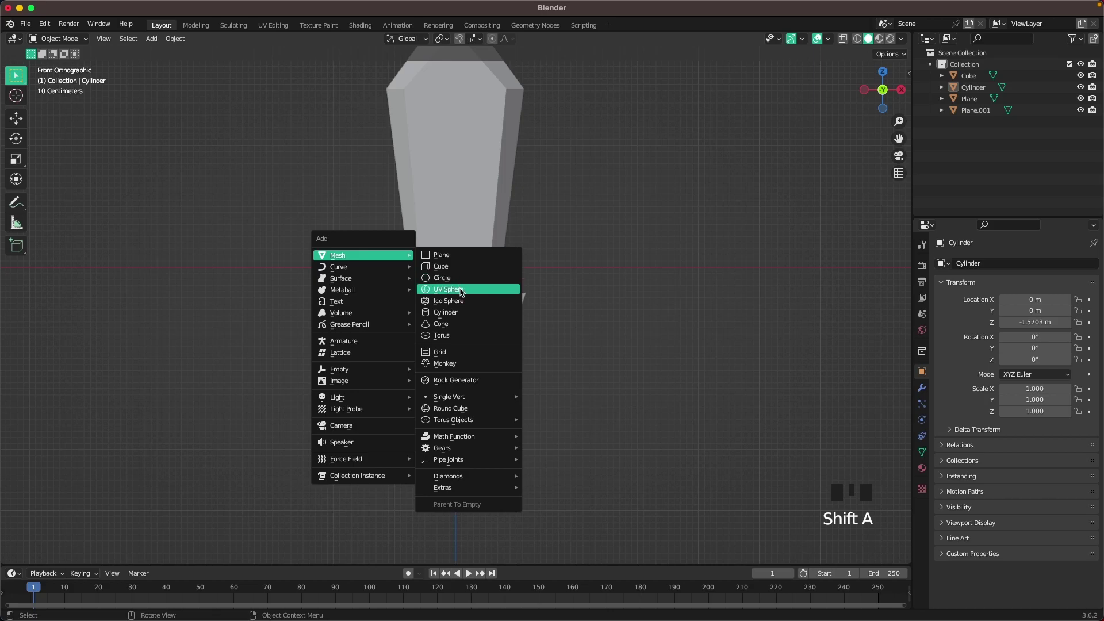
Cut the sphere to its lower half, flatten it, fill the top and shrink it under the handle
key(g)
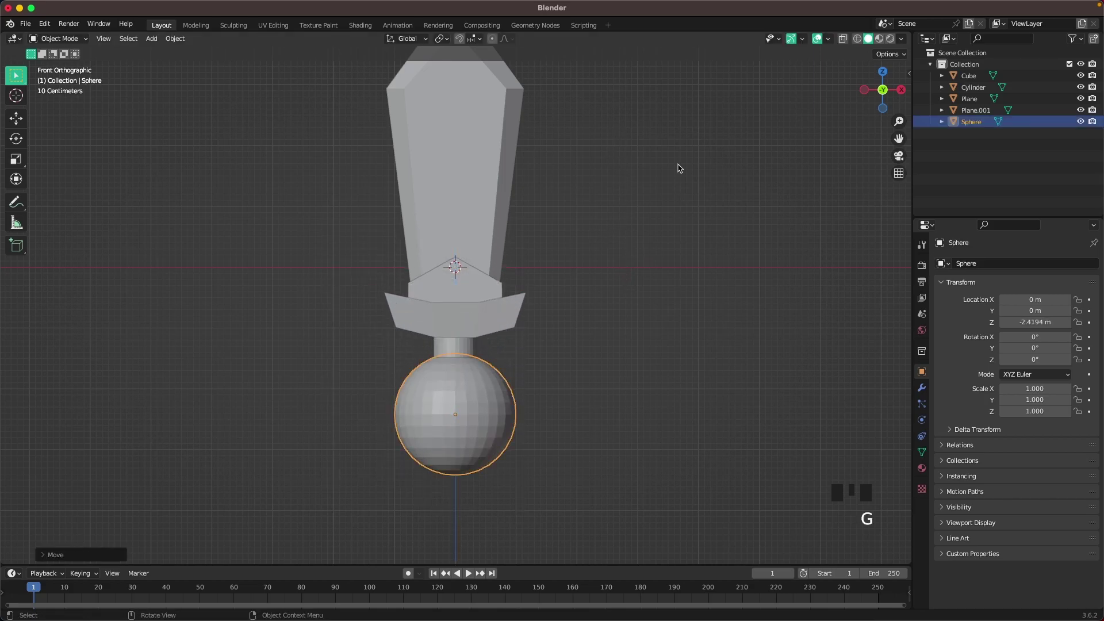
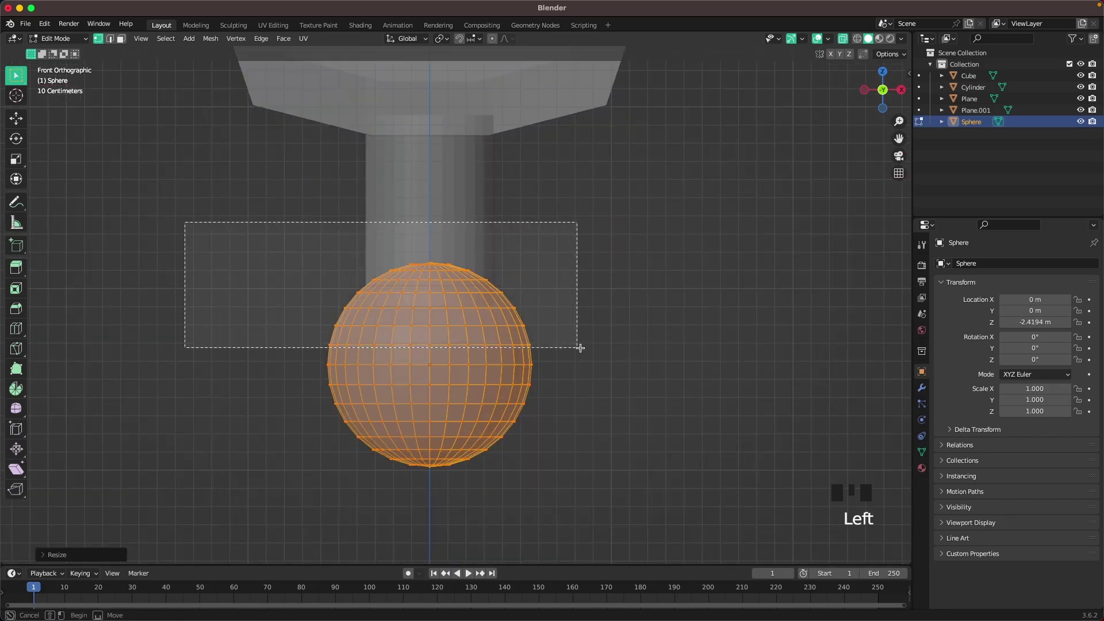
key(x)
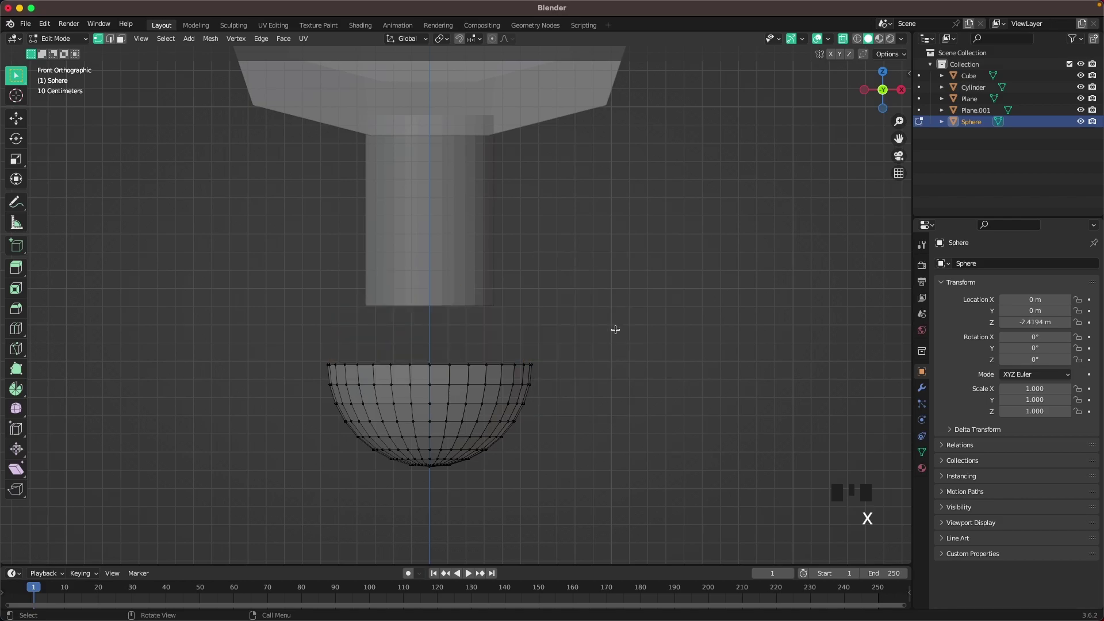
scroll(up, 3)
key(a)
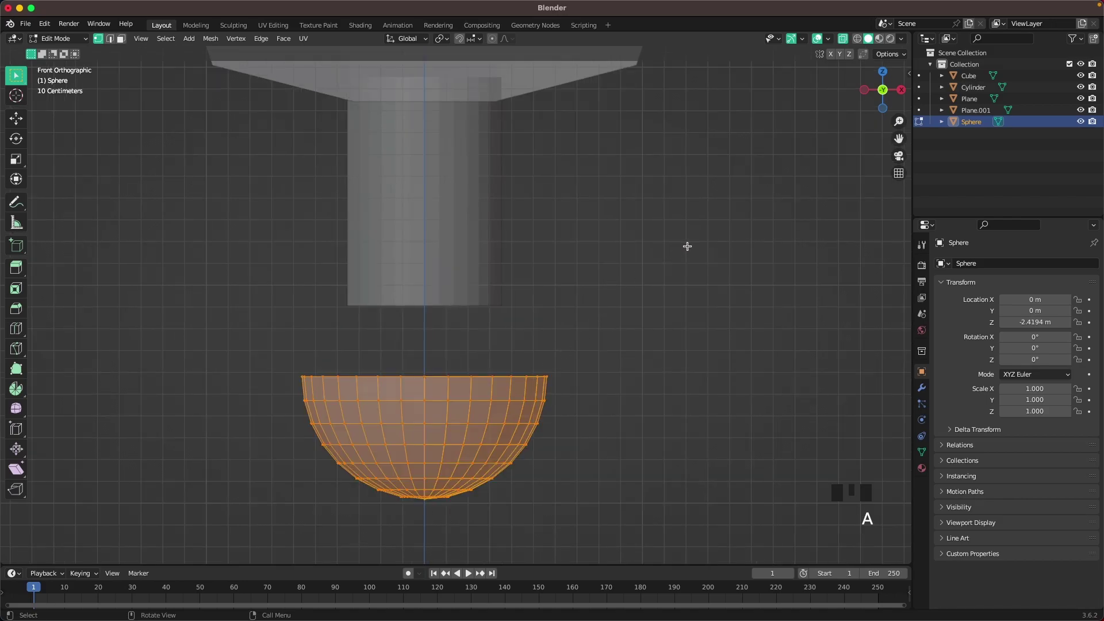
key(s)
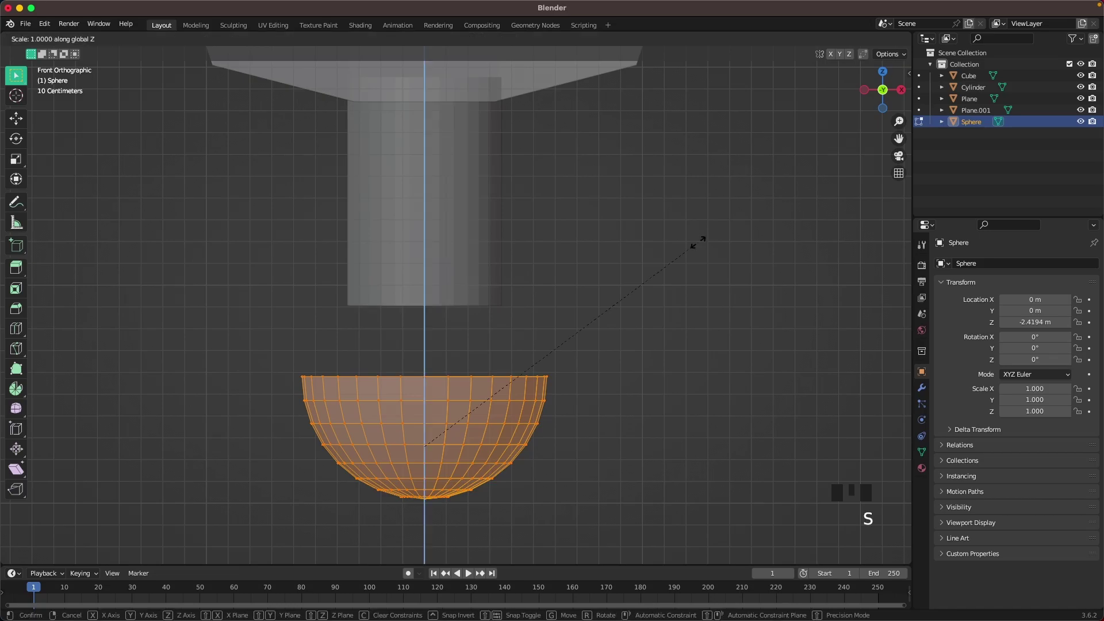
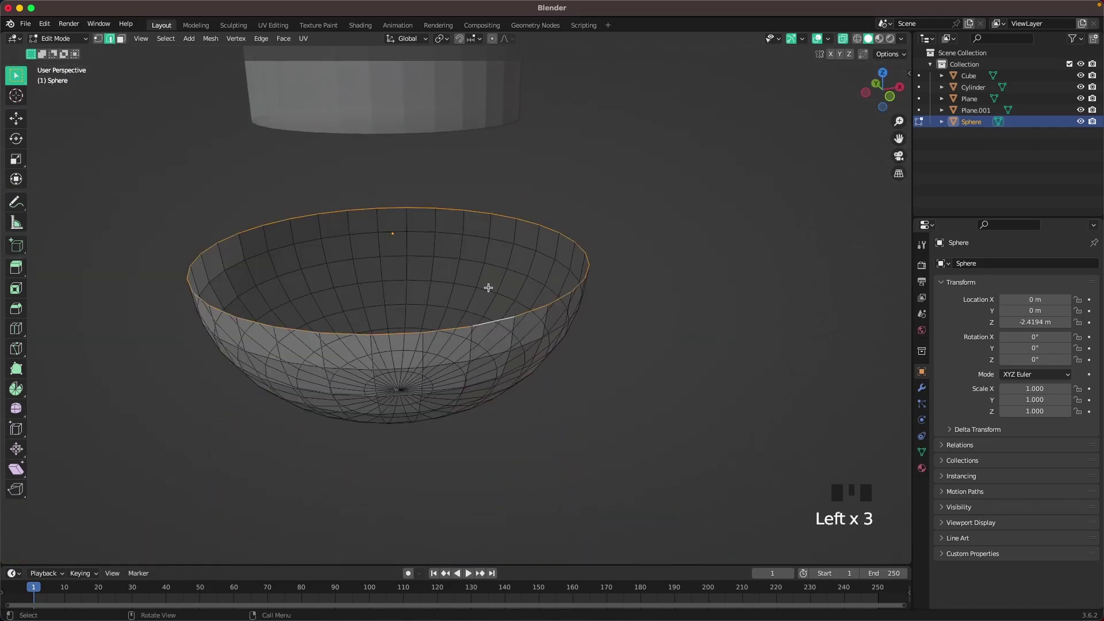
key(f)
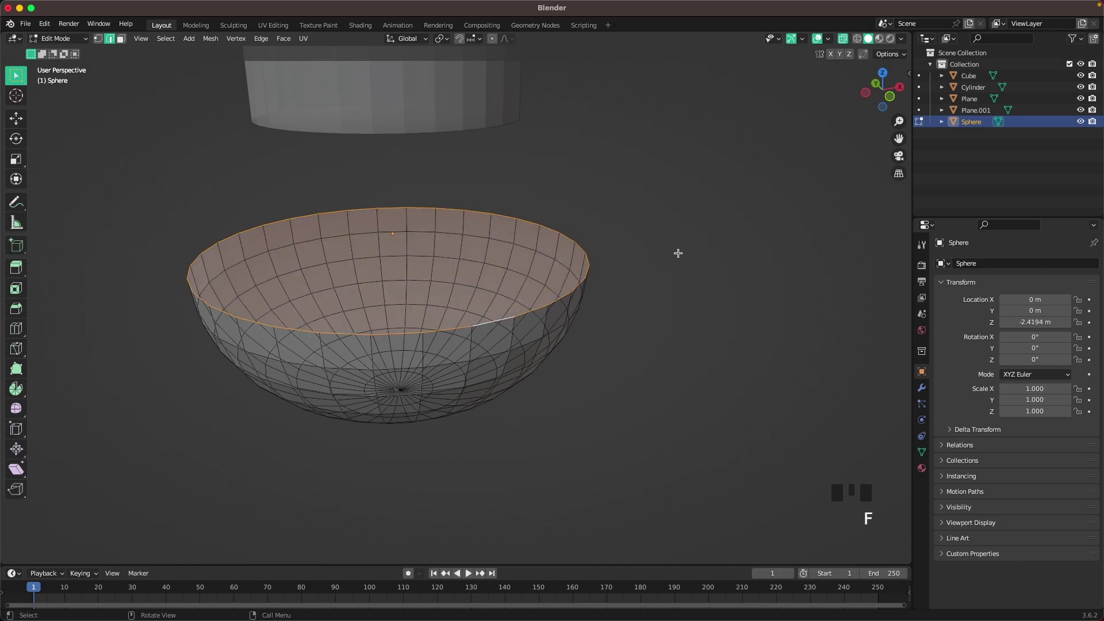
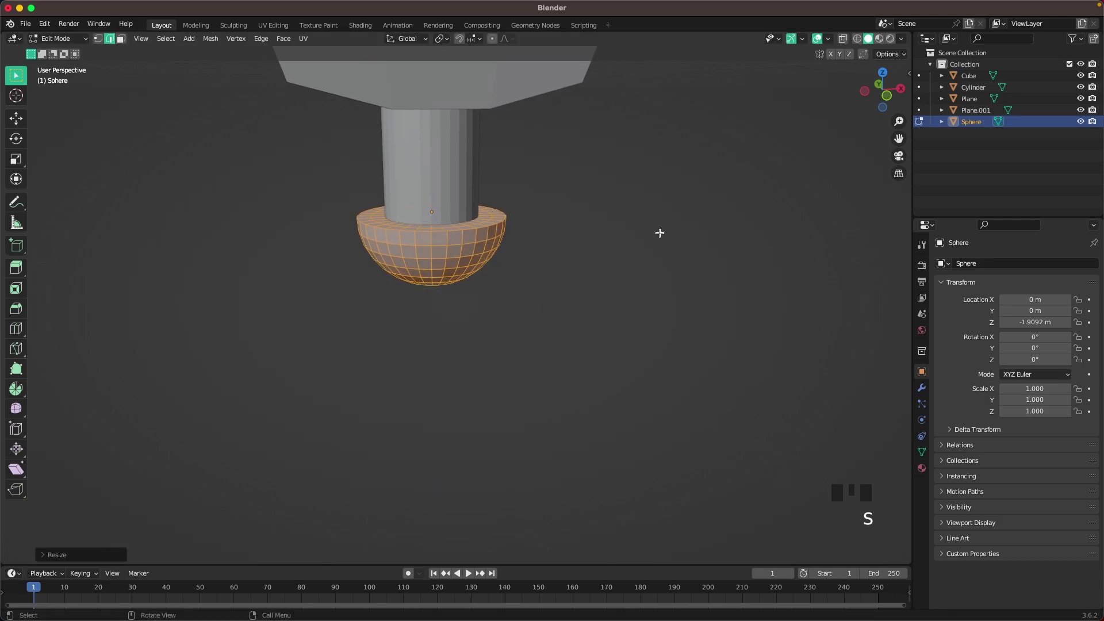
key(s)
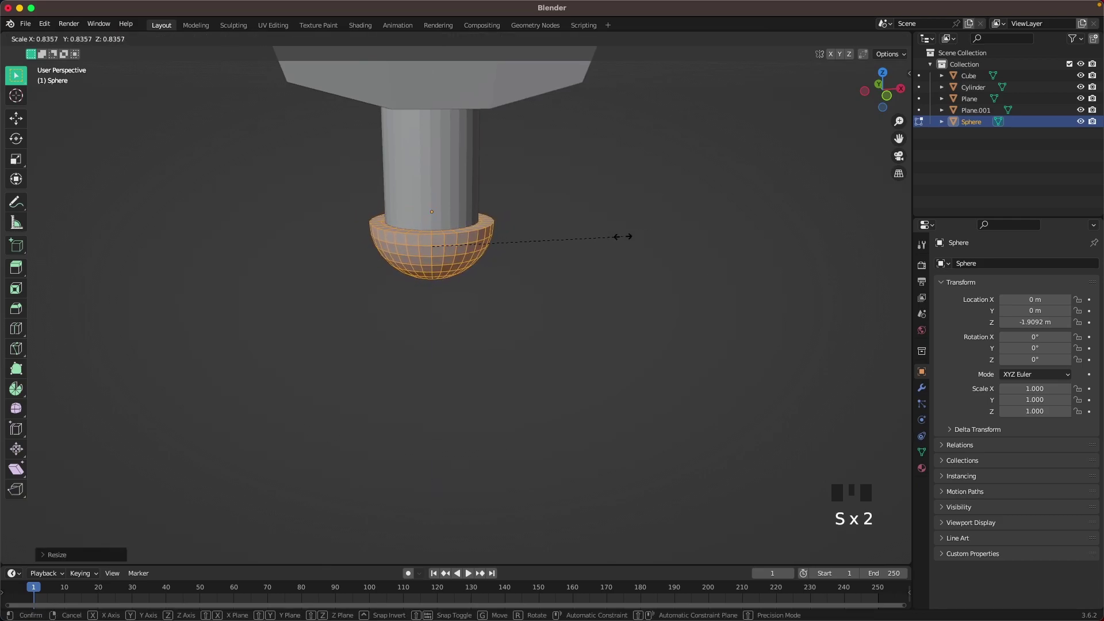
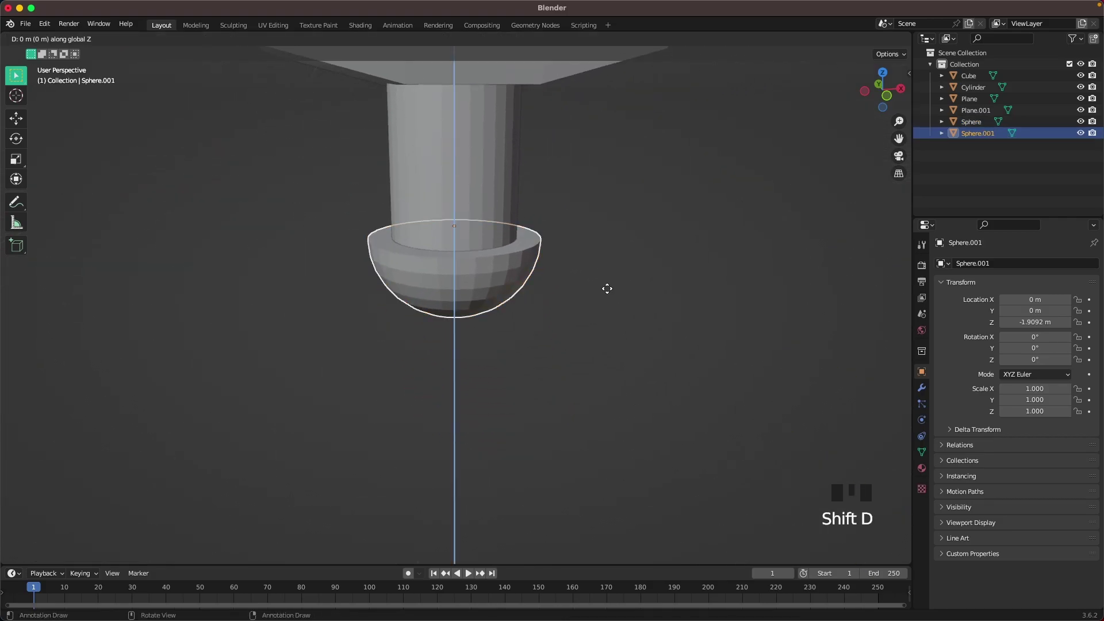
Lower the duplicated dome, shrink it and restretch it along its height
key(Tab)
key(a)
key(s)
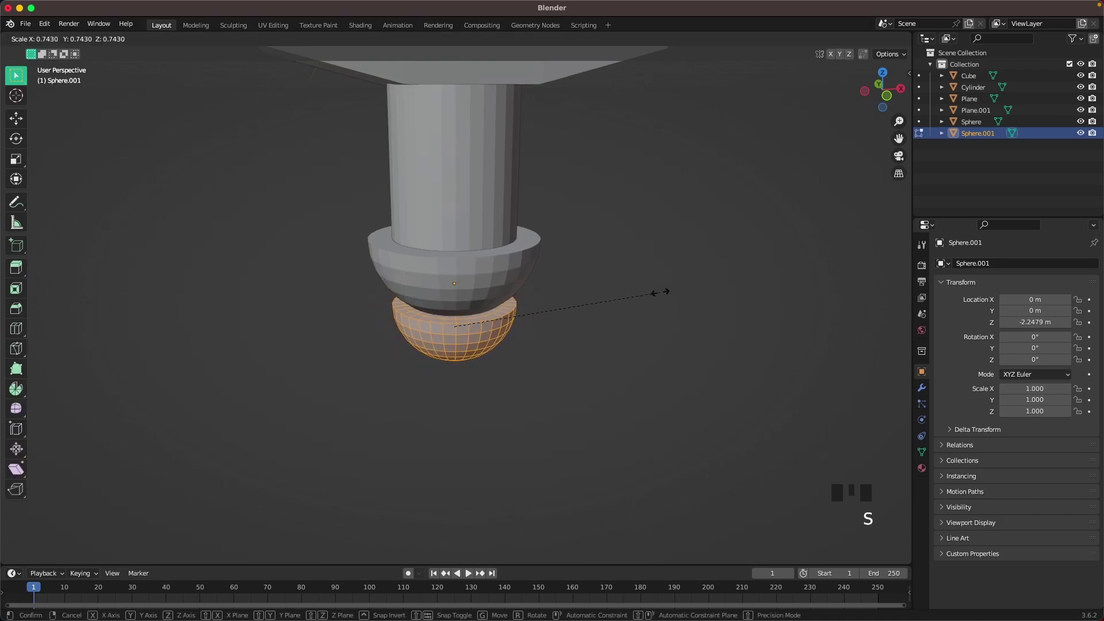
key(s)
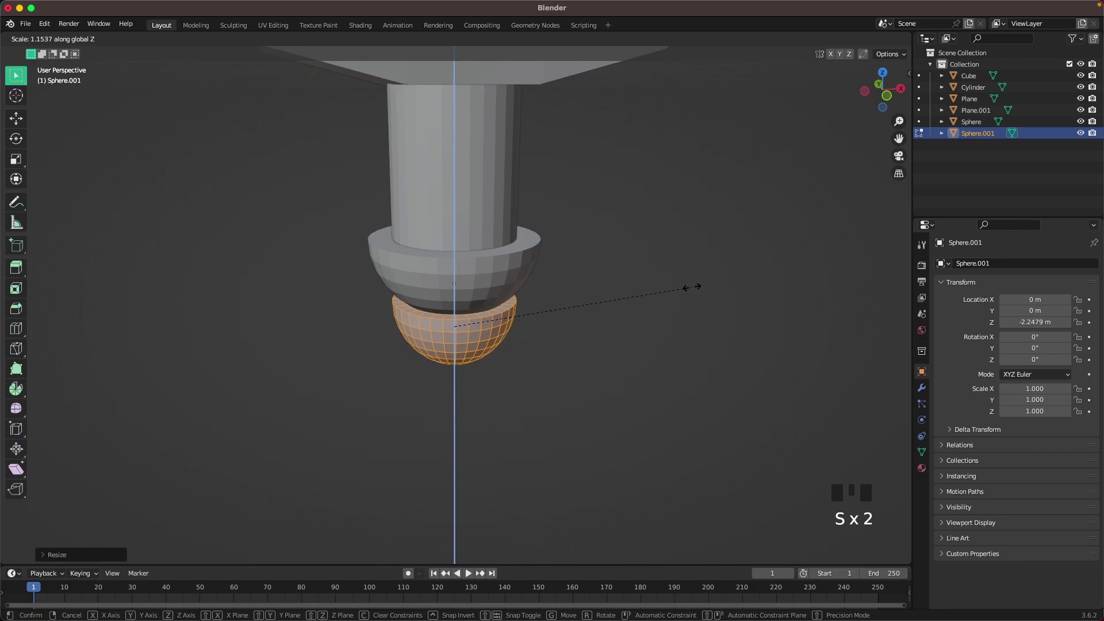
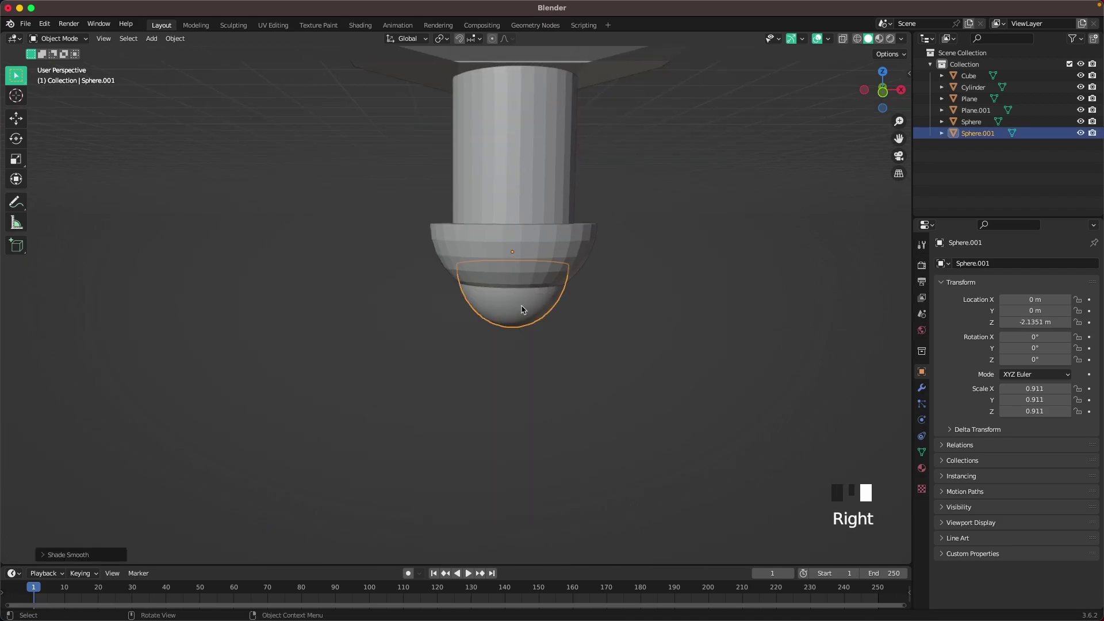
Give the lower dome a level-2 subdivision modifier and pick the upper pommel dome
drag(647, 298, 524, 288)
key(ctrl+2)
scroll(up, 3)
click(468, 305)
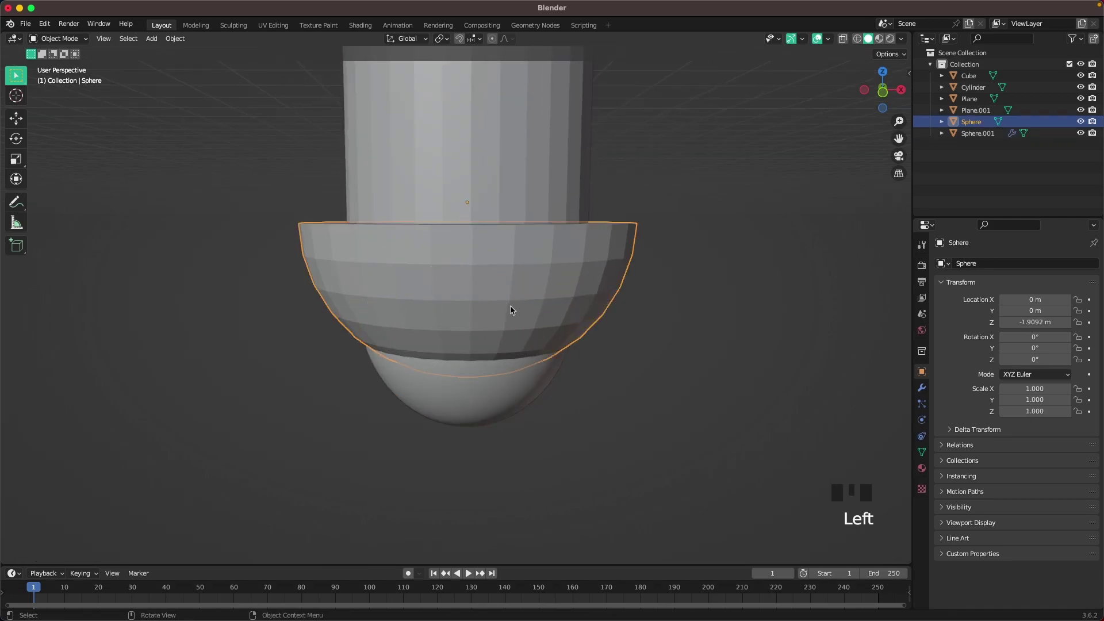
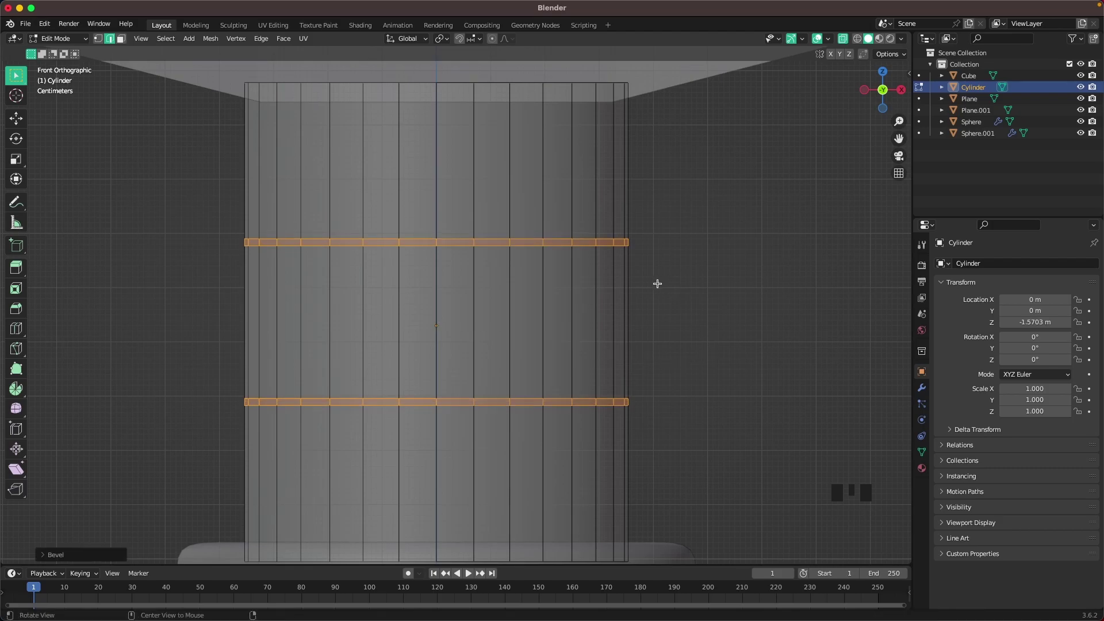
Extrude the two handle bands along normals and bevel their edges into rounded grip rings
key(alt+e)
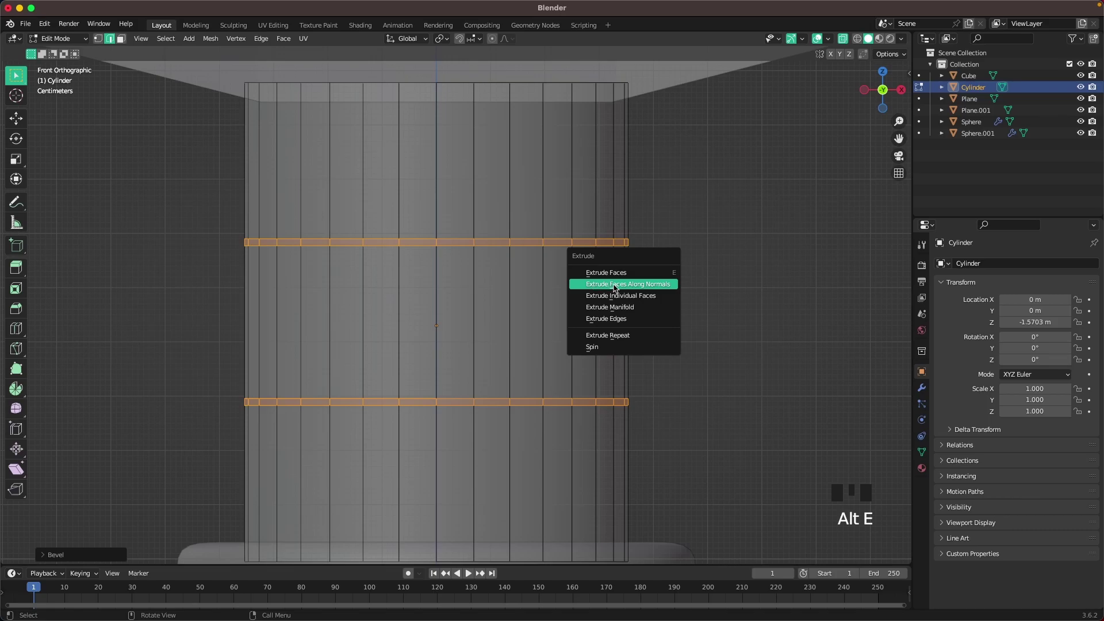
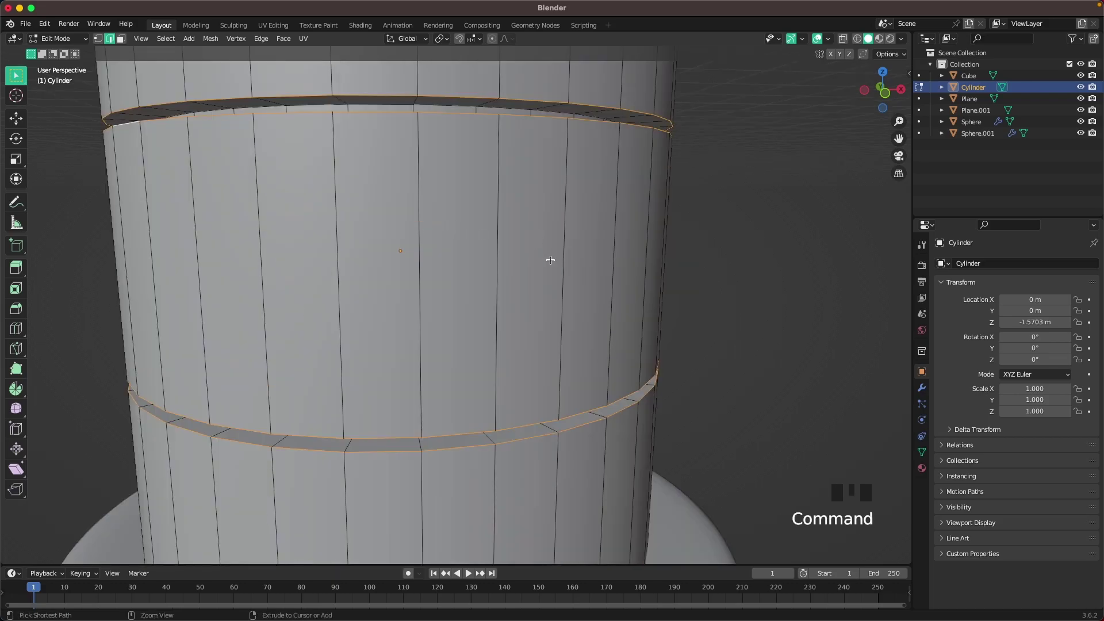
key(b)
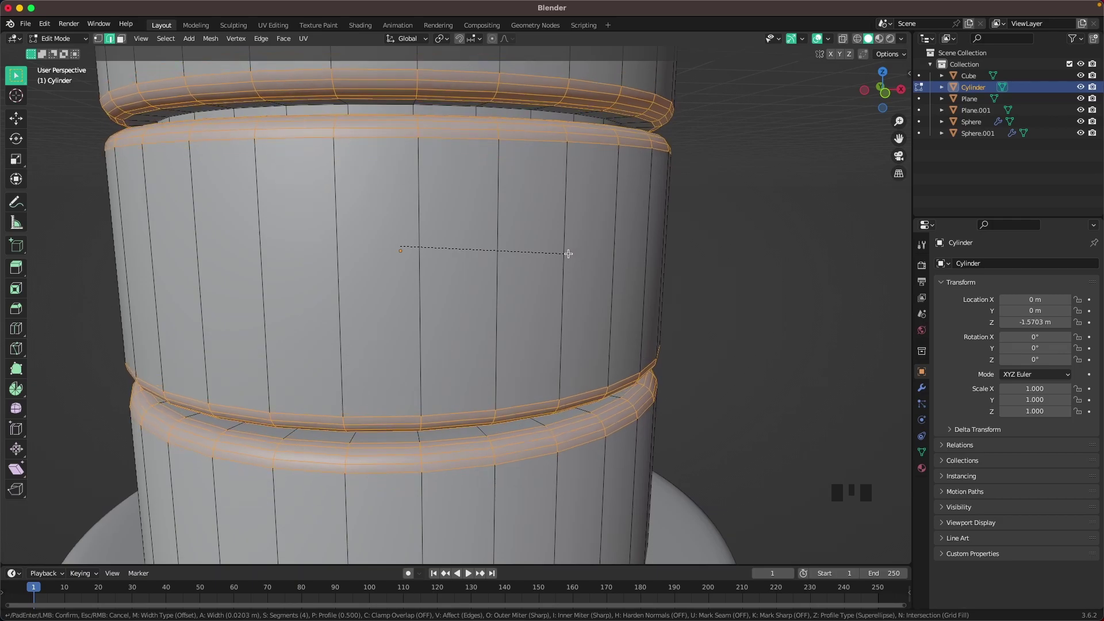
scroll(down, 3)
key(Tab)
drag(499, 287, 592, 281)
click(592, 281)
scroll(up, 3)
Give the crossguard a Bevel modifier and level-2 subdivision smoothing
drag(605, 271, 598, 255)
scroll(down, 3)
drag(588, 269, 532, 358)
click(533, 359)
drag(570, 307, 923, 390)
click(922, 390)
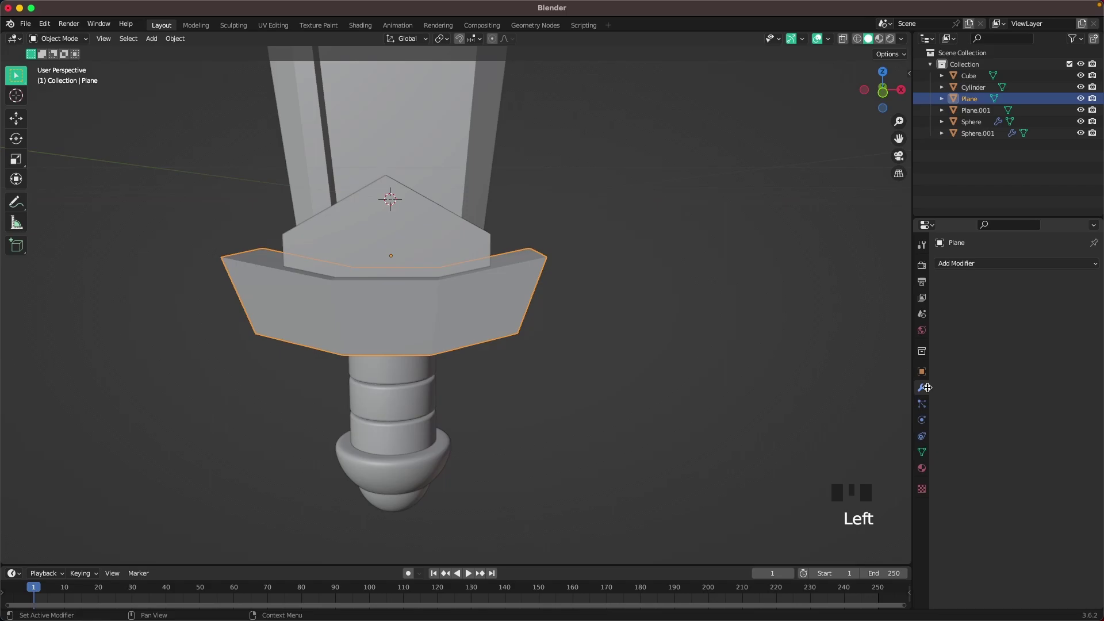
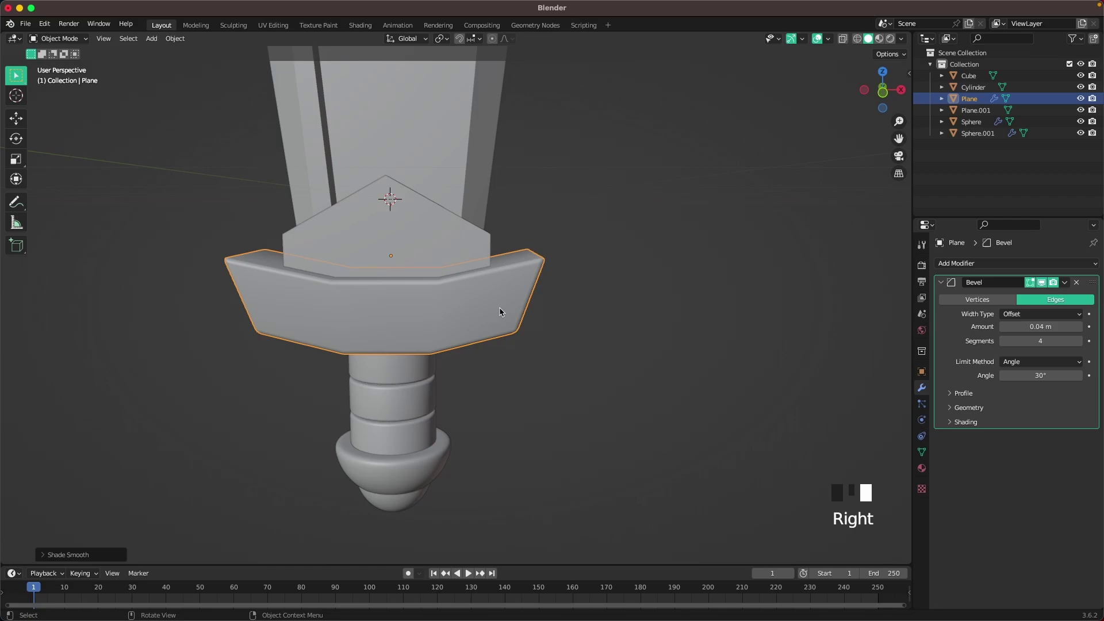
key(ctrl+2)
Select the pointed centre piece with the crossguard to copy its modifiers over
drag(407, 328, 404, 220)
click(406, 224)
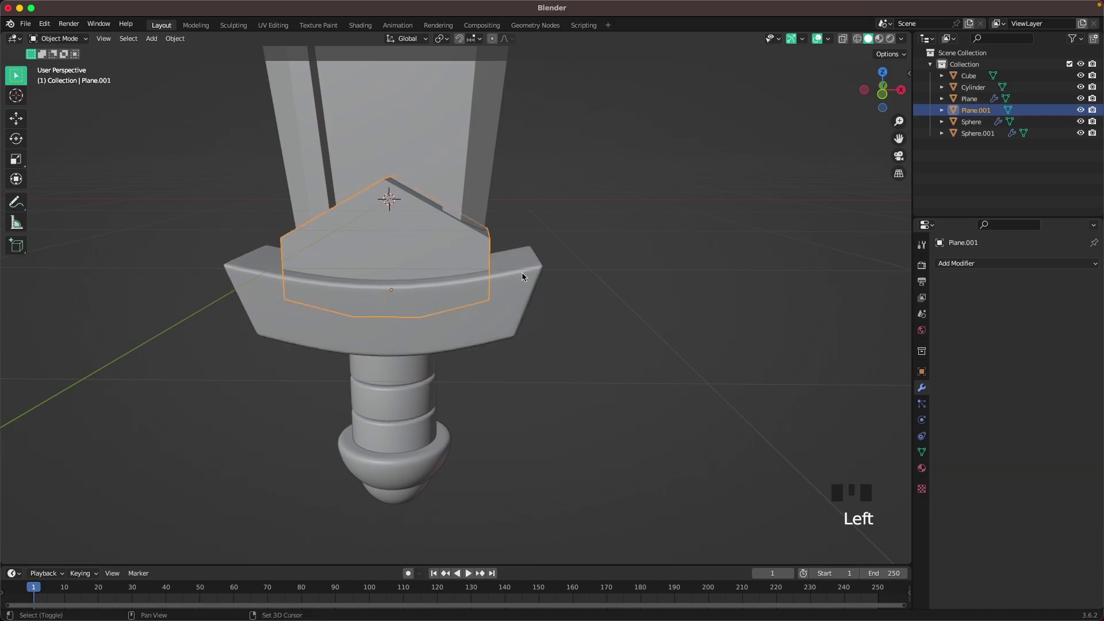
click(527, 285)
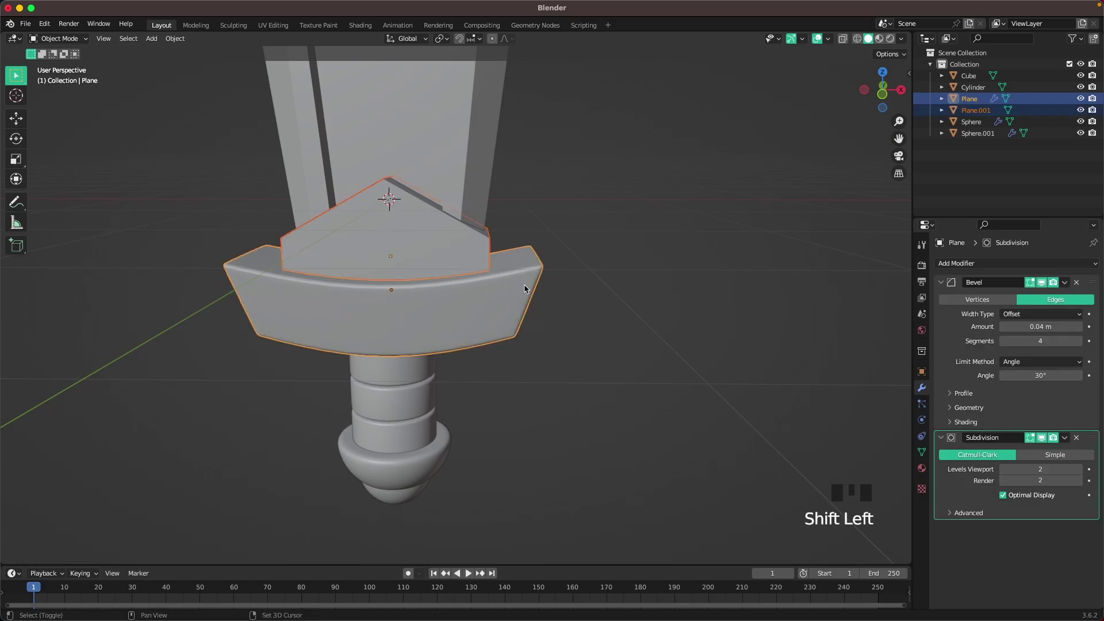
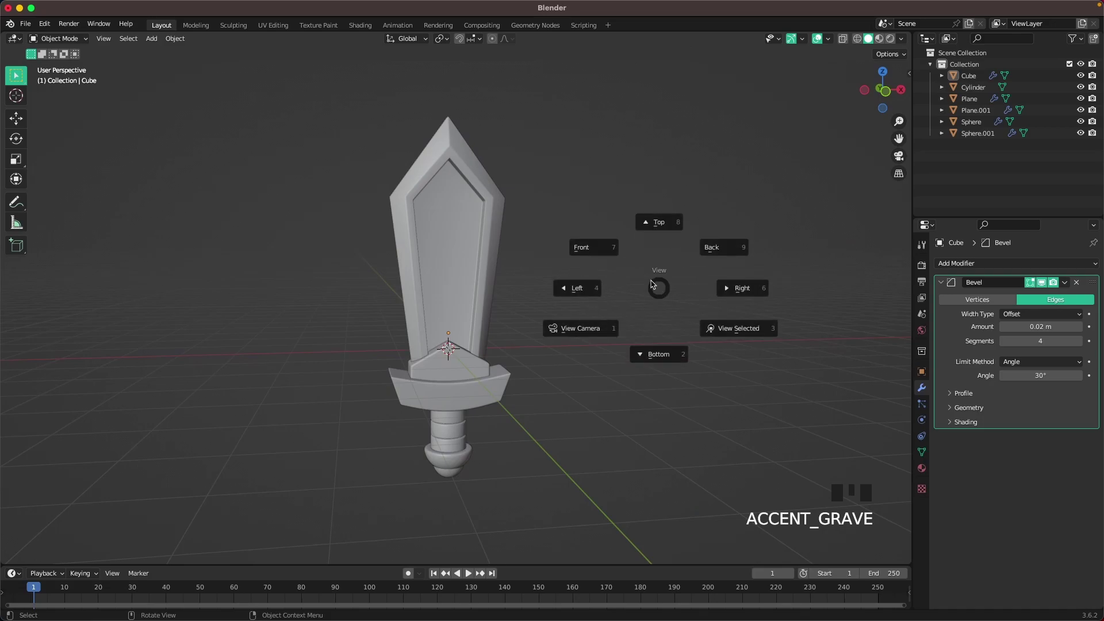
Add a large circle behind the sword, fill it, join vertices into vertical cuts and dissolve edges
key(shift+a)
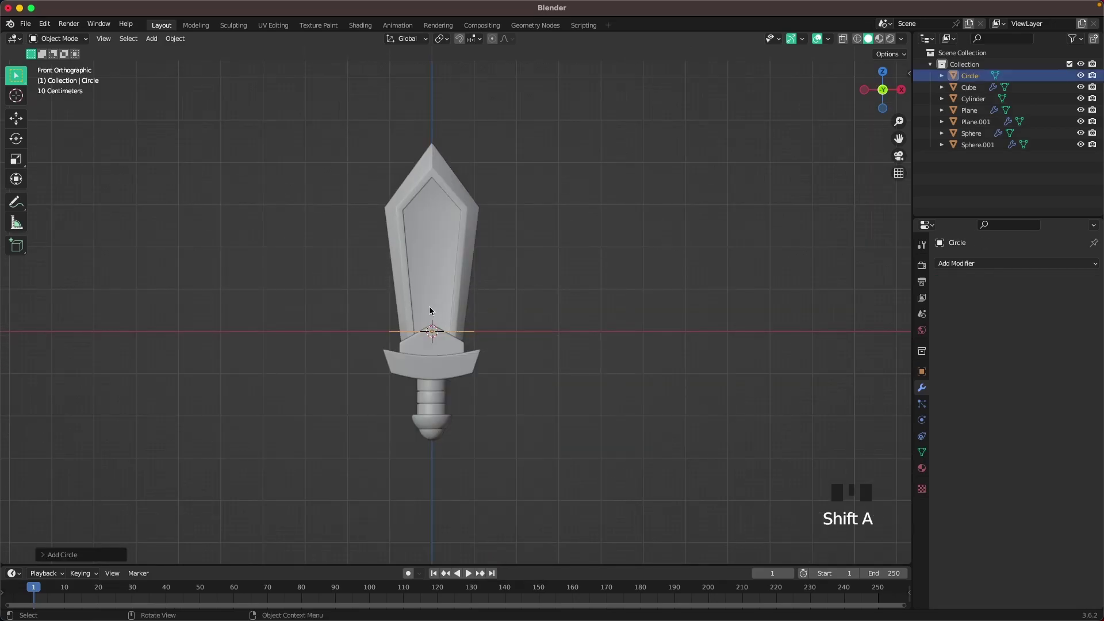
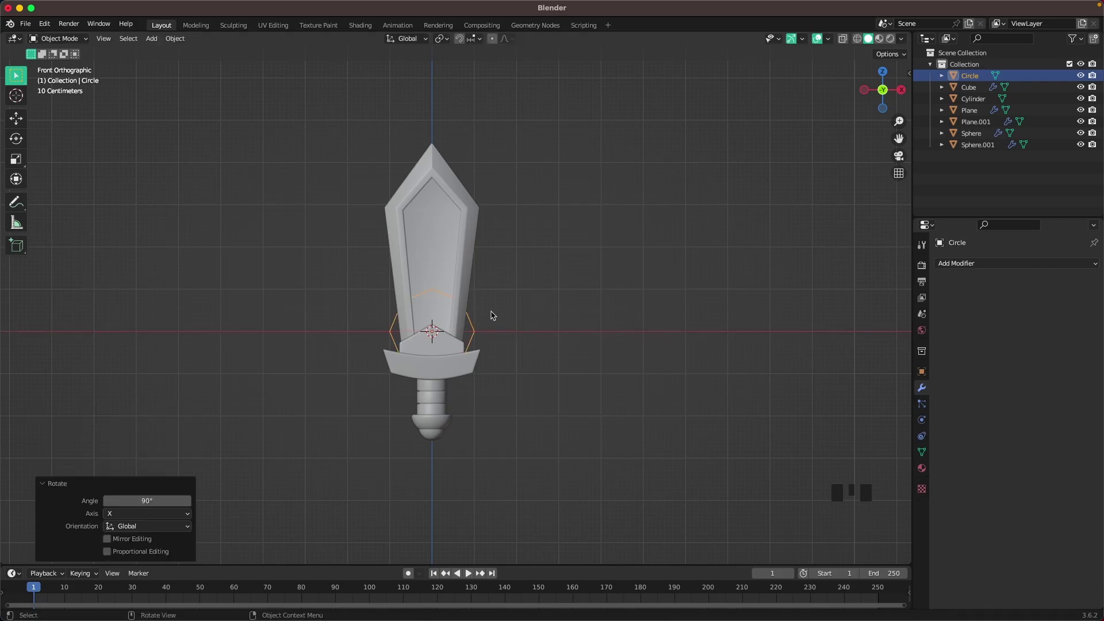
key(Tab)
key(s)
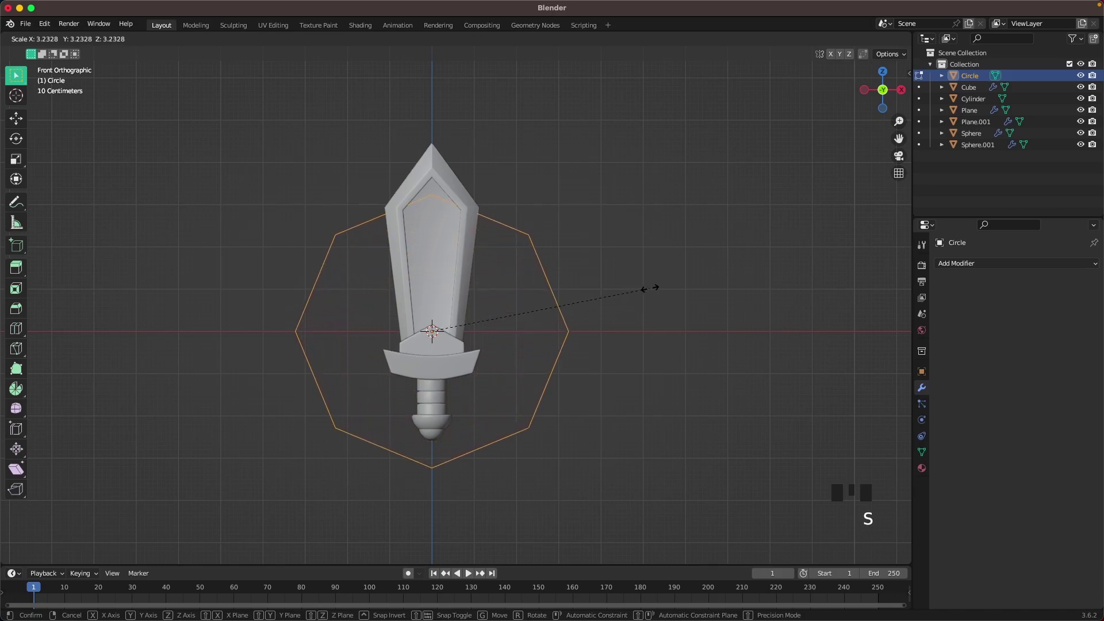
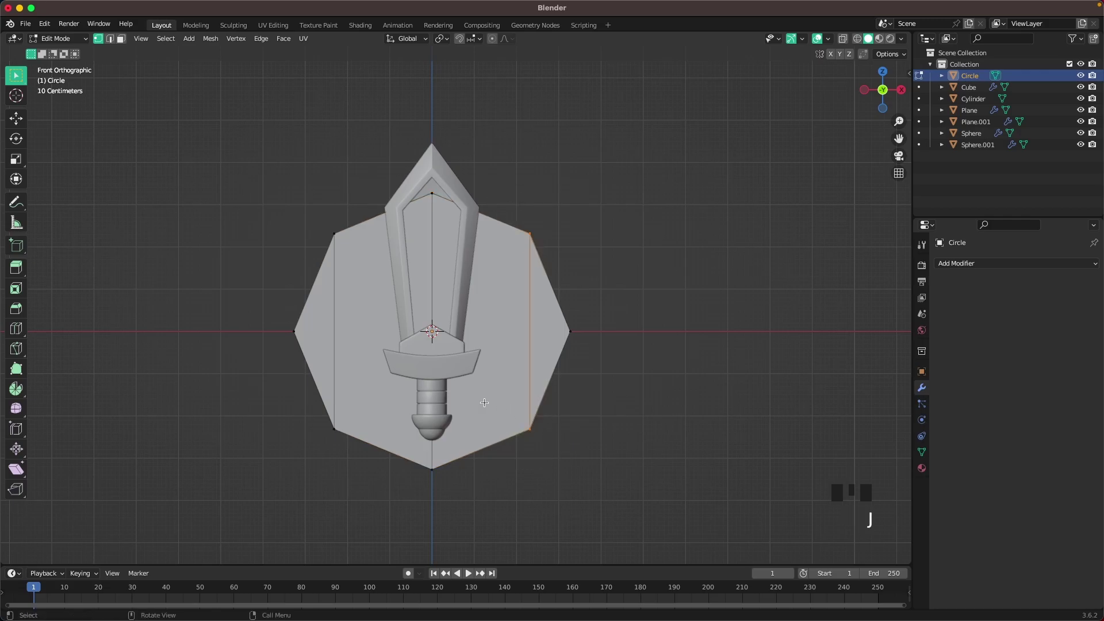
scroll(up, 3)
click(116, 45)
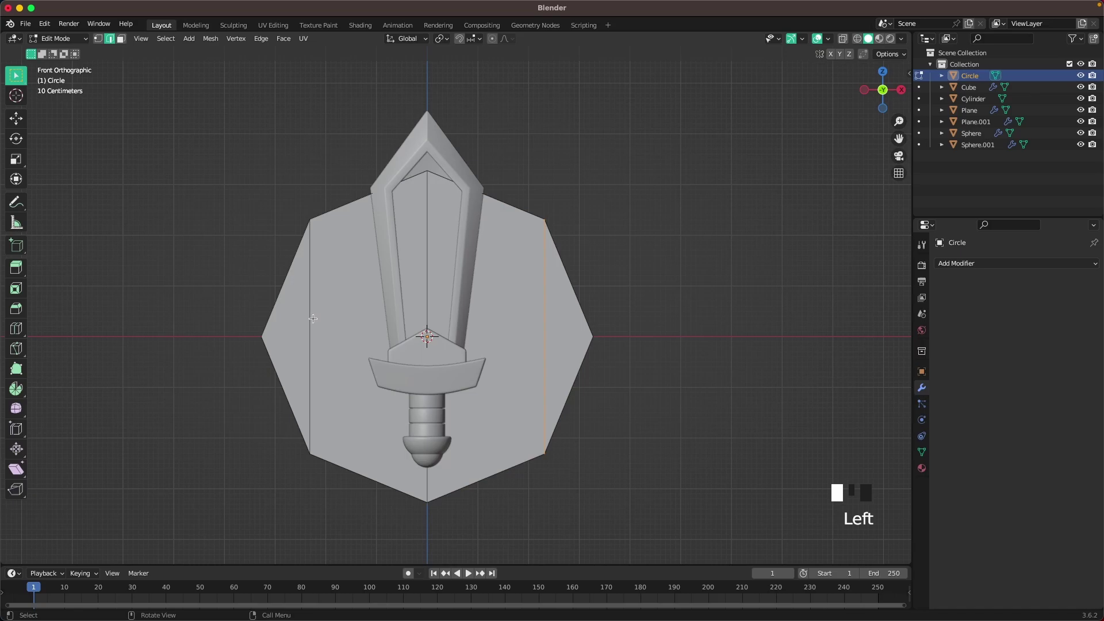
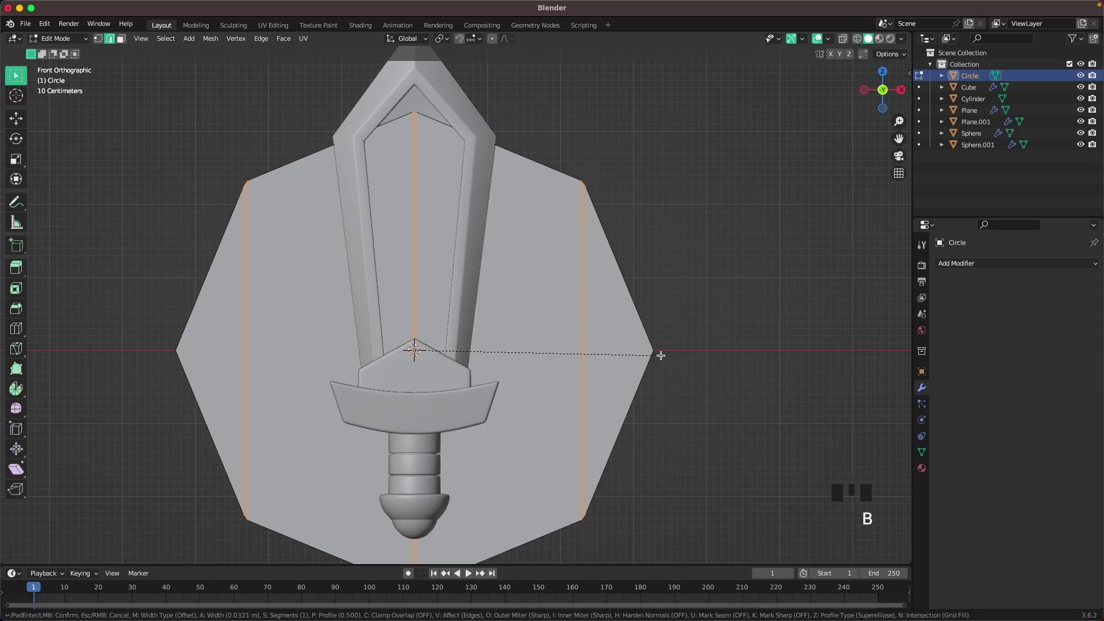
key(x)
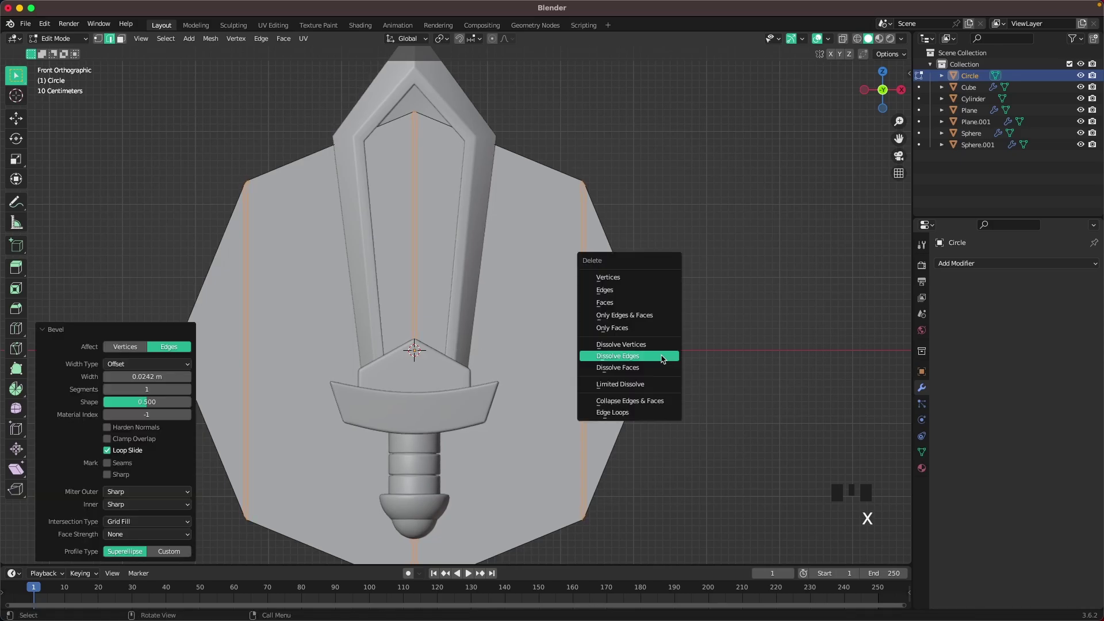
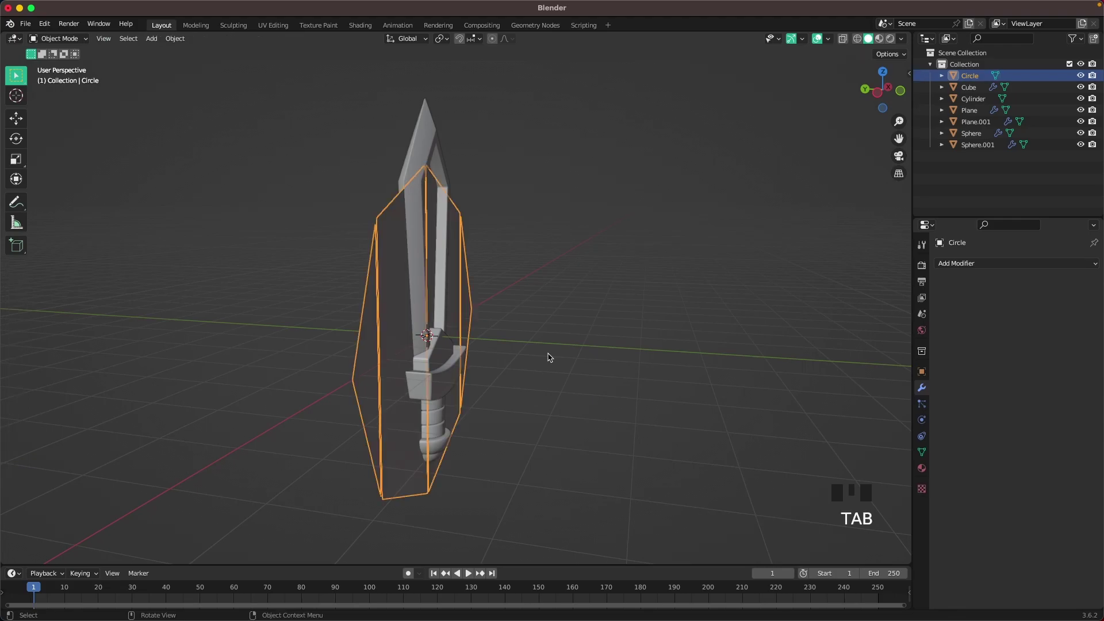
Move the shield to the left of the sword and extrude all its faces for thickness
key(g)
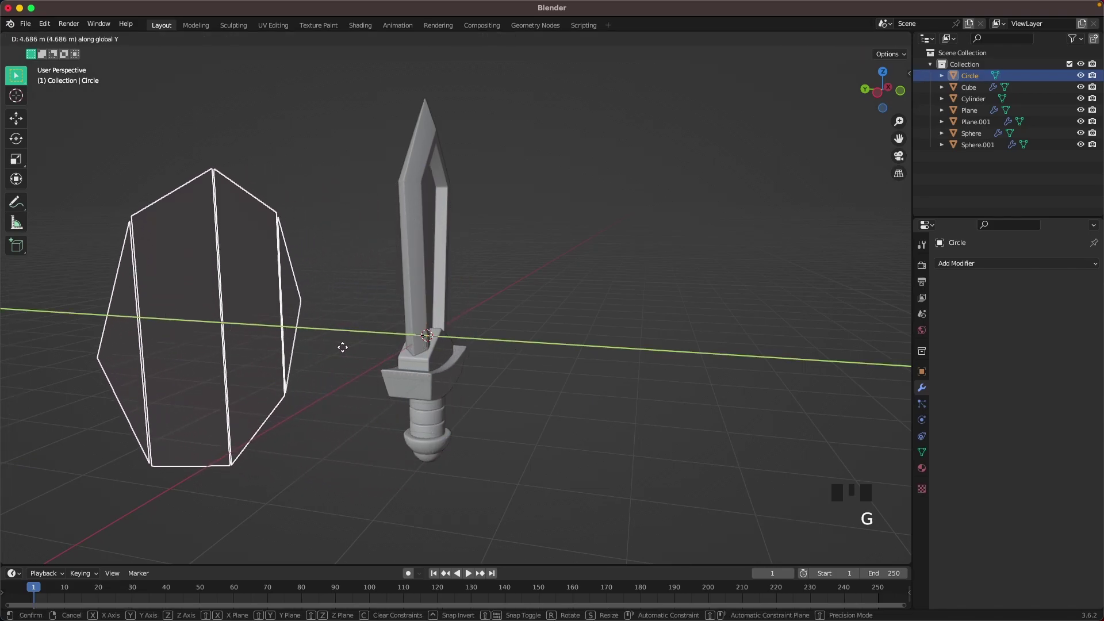
drag(352, 366, 564, 373)
key(Tab)
scroll(up, 3)
key(a)
key(e)
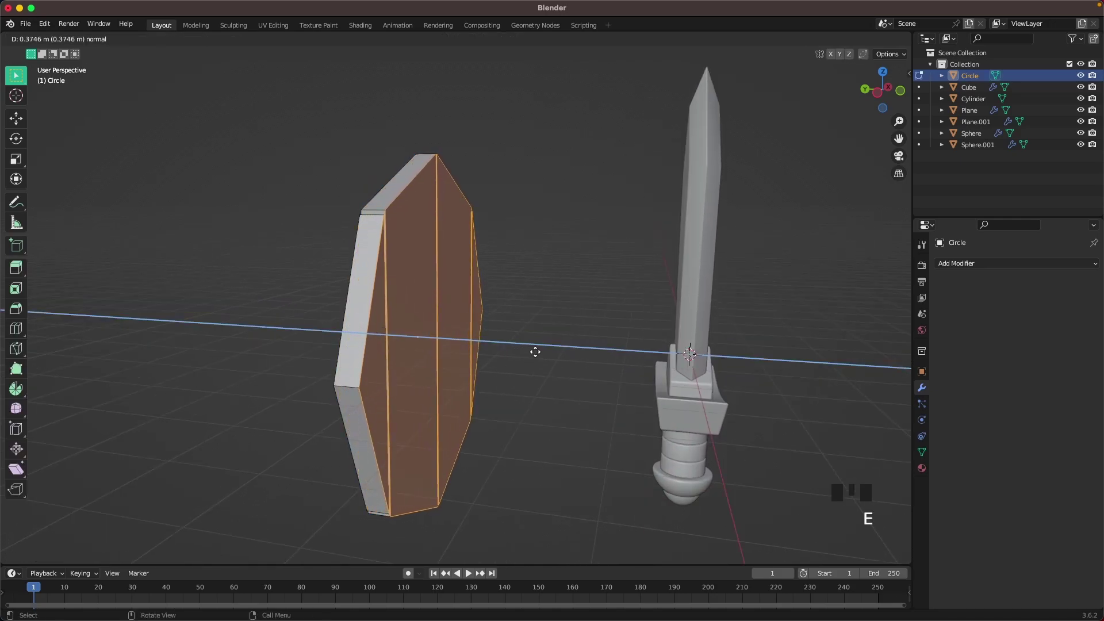
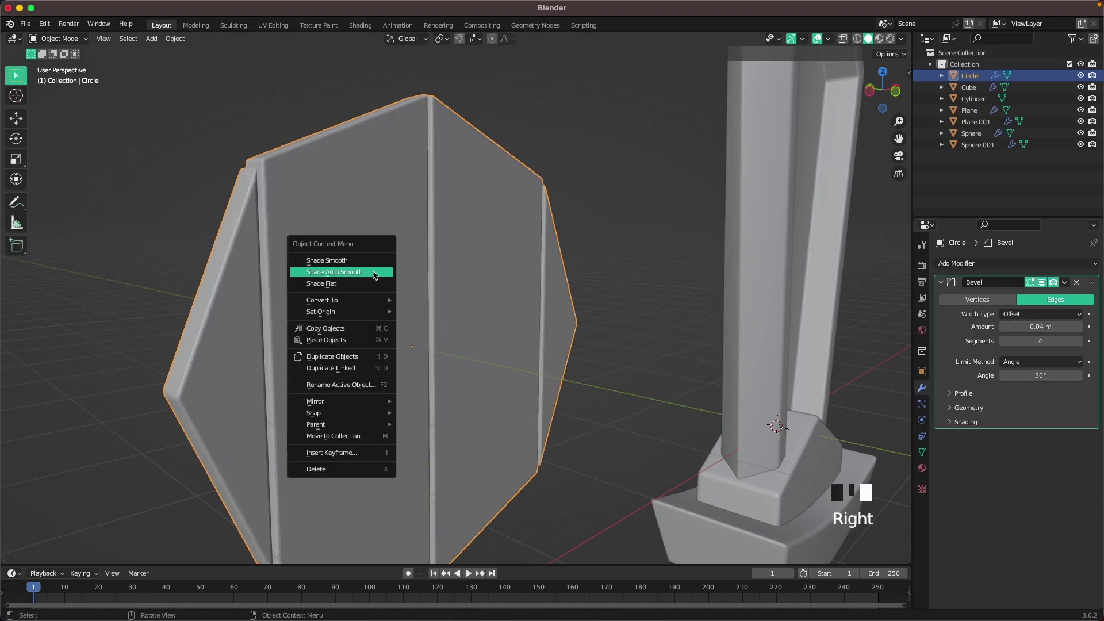
Add level-2 subdivision and auto-smooth shading to the planks, then start adding a circle mesh
scroll(down, 3)
key(ctrl+2)
click(508, 171)
scroll(down, 3)
drag(577, 347, 477, 333)
key(shift+a)
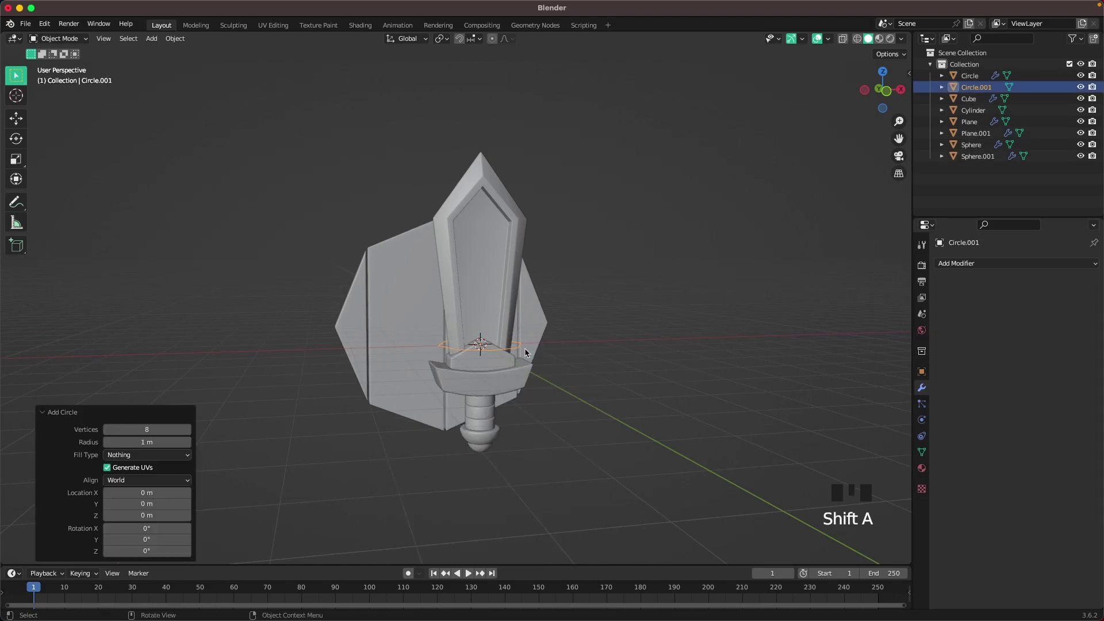
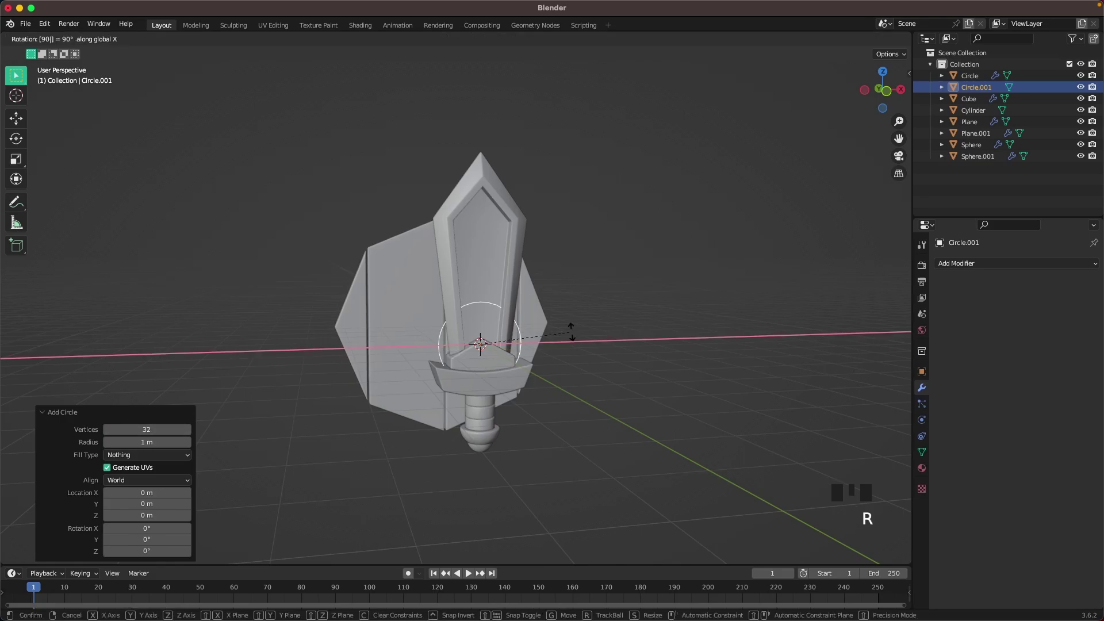
Stand the 32-vertex circle upright in front view and scale it to surround the shield
key(`)
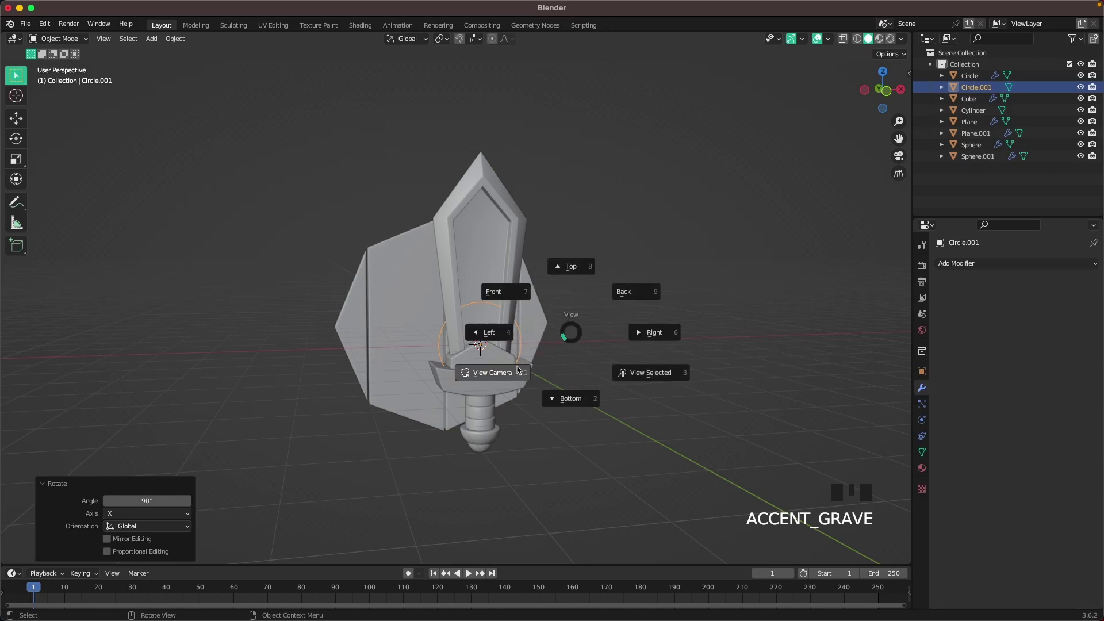
scroll(up, 3)
key(Tab)
key(s)
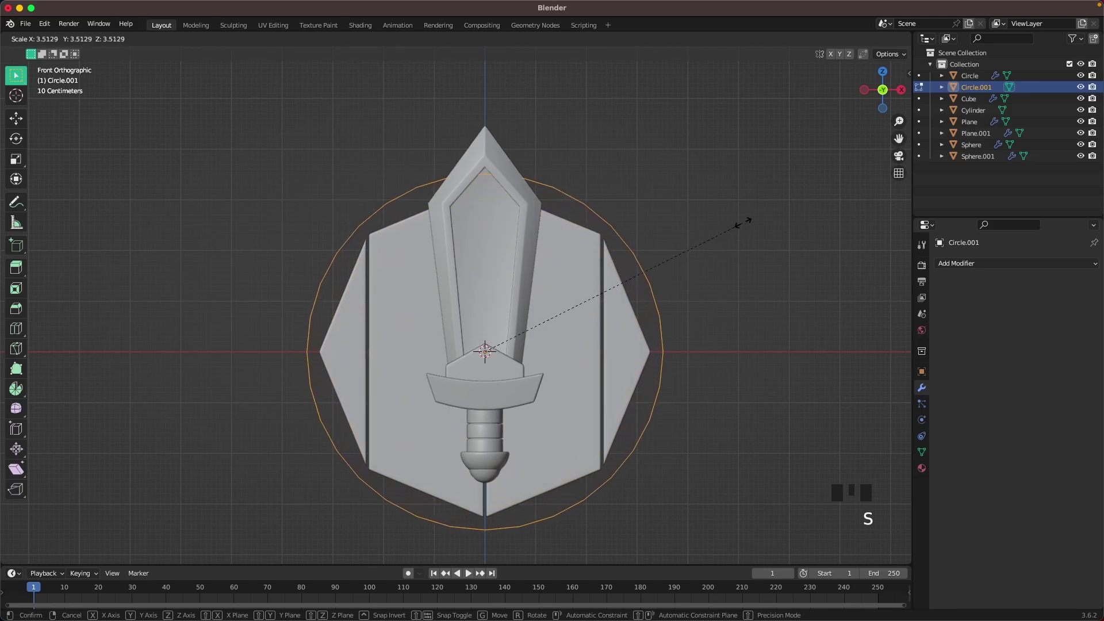
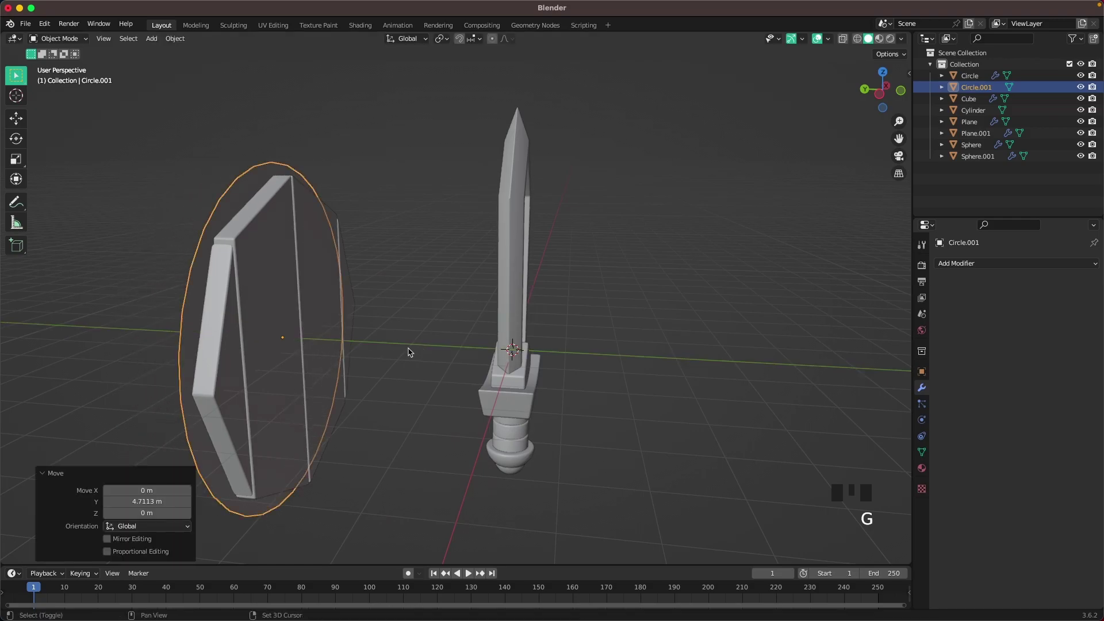
key(`)
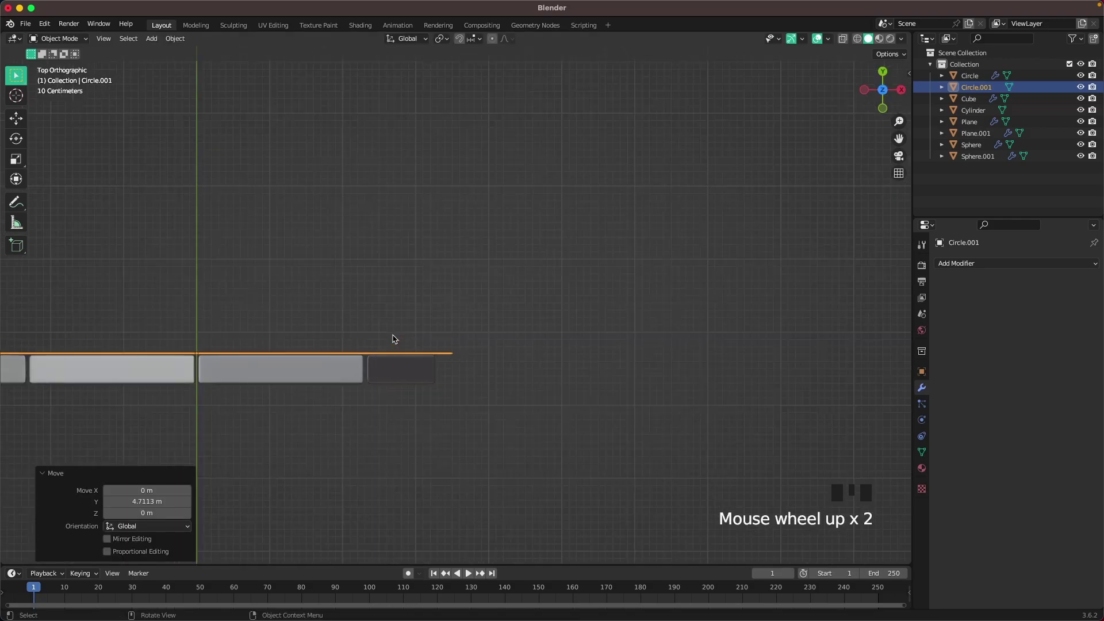
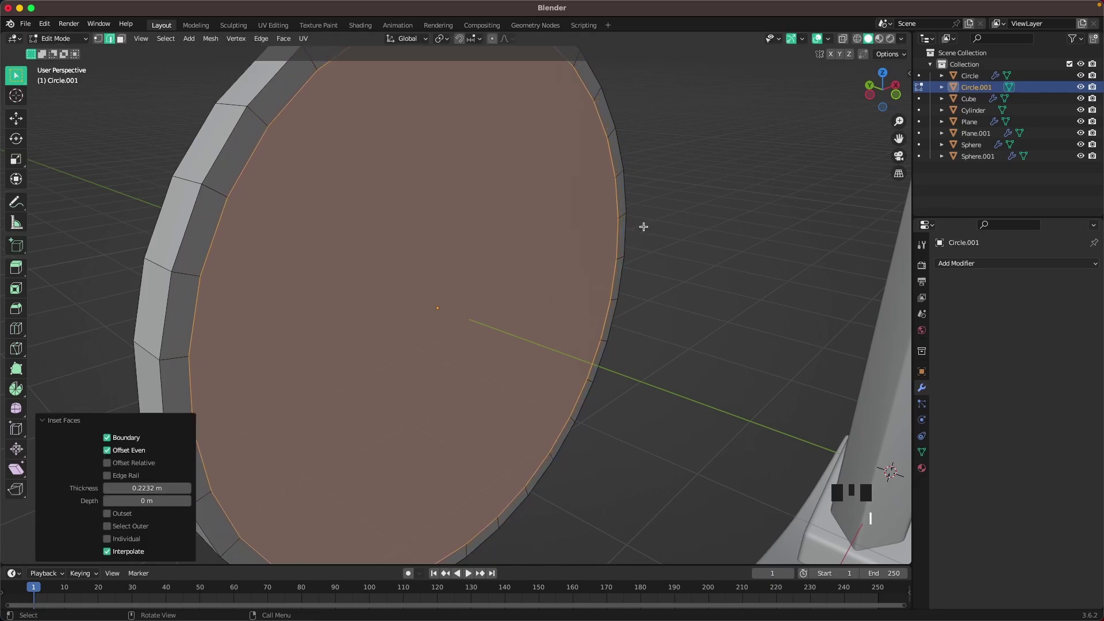
Extrude the inner rim face back and scale the outer faces to thicken the ring
key(e)
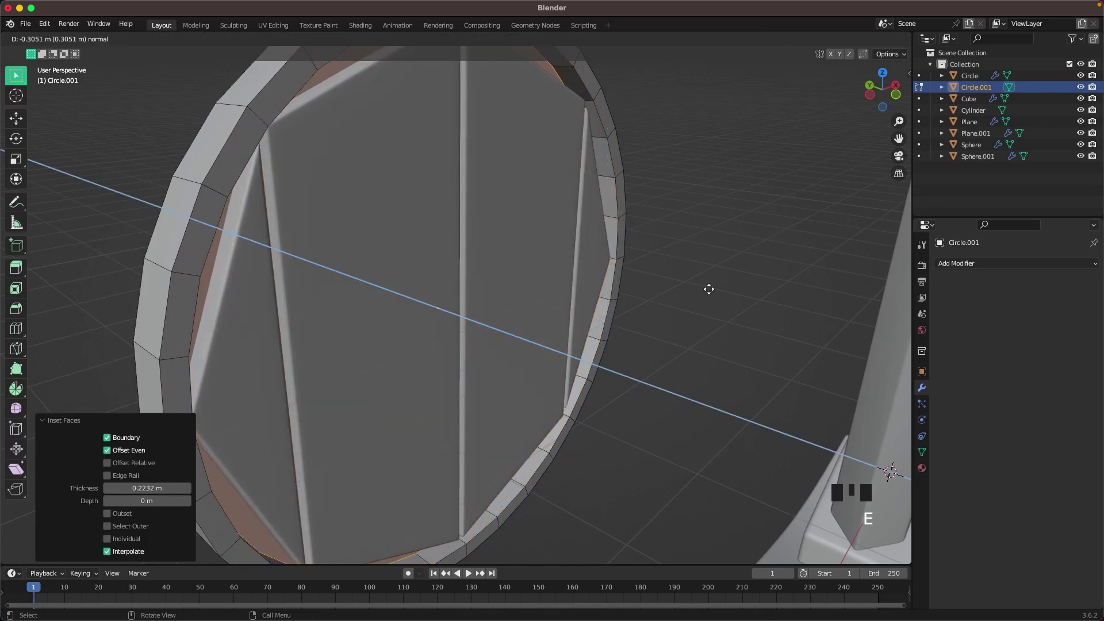
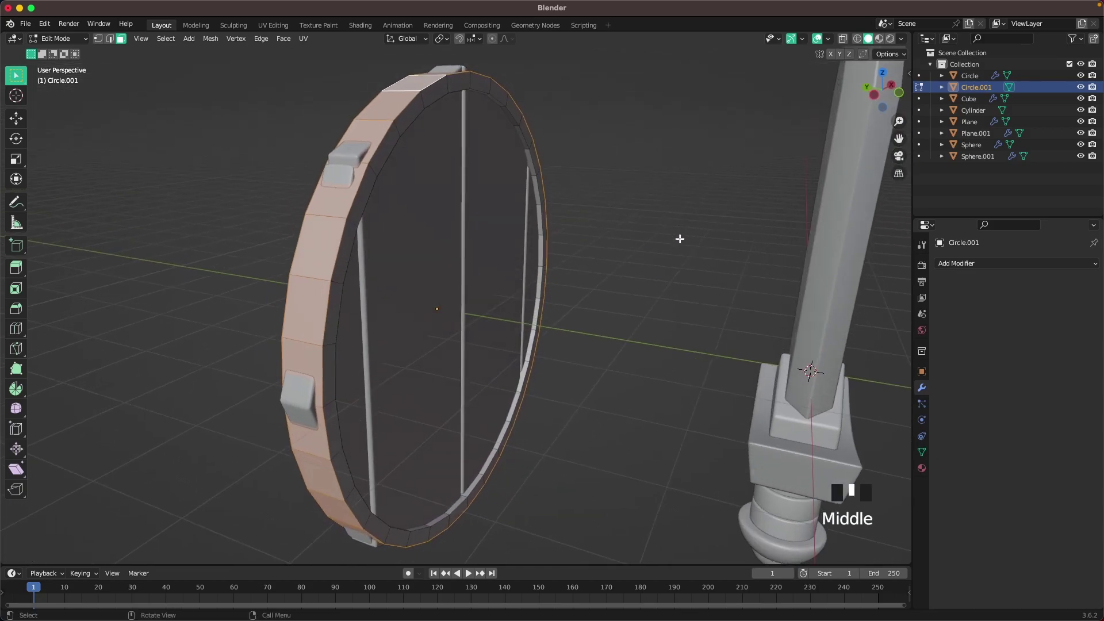
key(s)
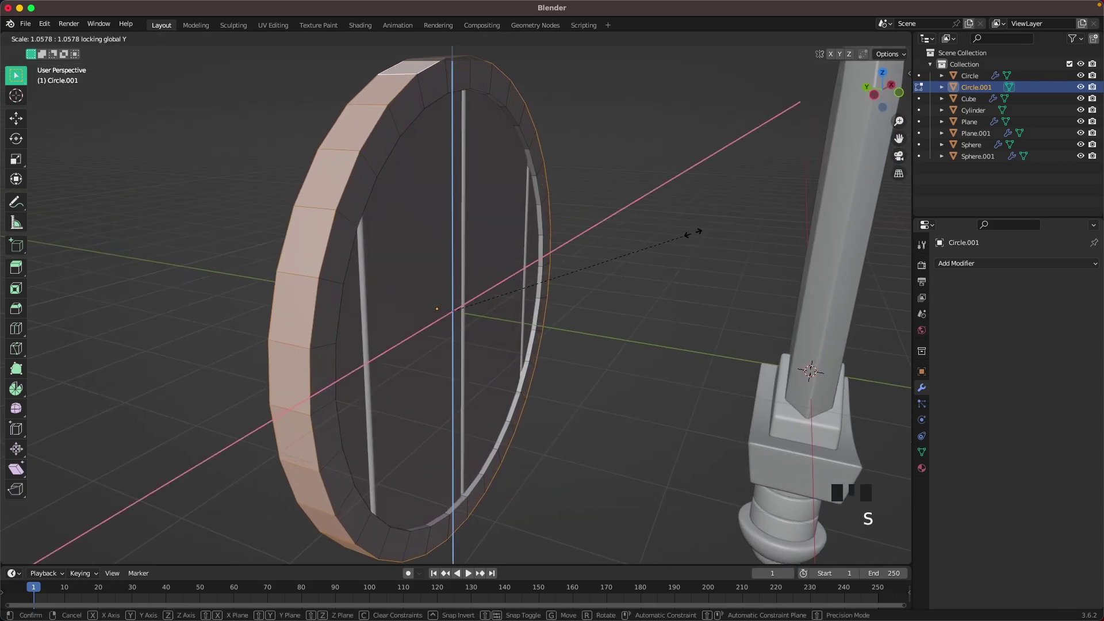
key(Tab)
scroll(down, 3)
drag(671, 279, 560, 366)
drag(576, 364, 482, 370)
scroll(up, 3)
click(630, 380)
Copy the crossguard's Bevel and Subdivision Surface modifiers onto the rim
key(ctrl+l)
click(237, 219)
click(328, 173)
drag(329, 174, 266, 182)
click(267, 182)
scroll(down, 3)
scroll(down, 3)
key(`)
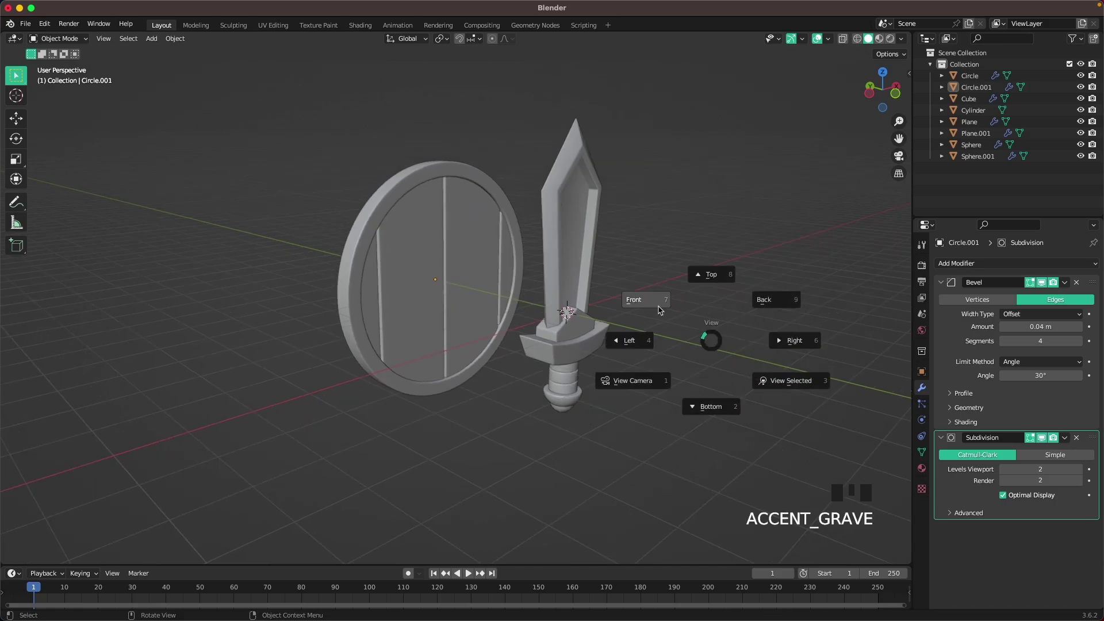
Add a camera to the scene facing the sword and shield
scroll(up, 3)
scroll(down, 3)
key(shift+a)
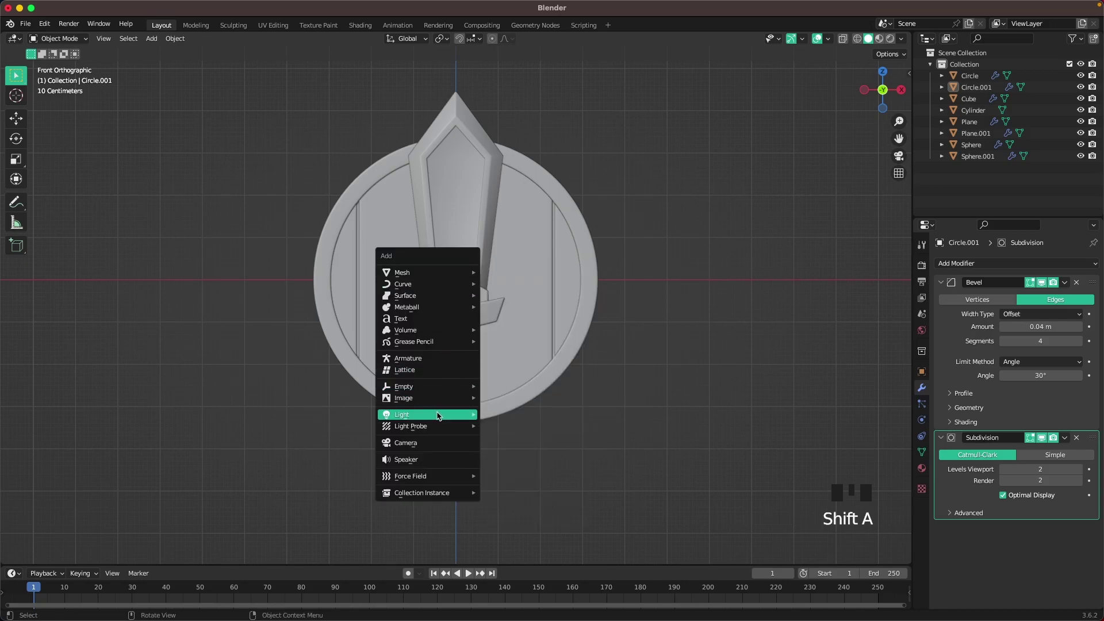
drag(439, 352, 510, 376)
scroll(down, 3)
drag(522, 366, 533, 378)
key(g)
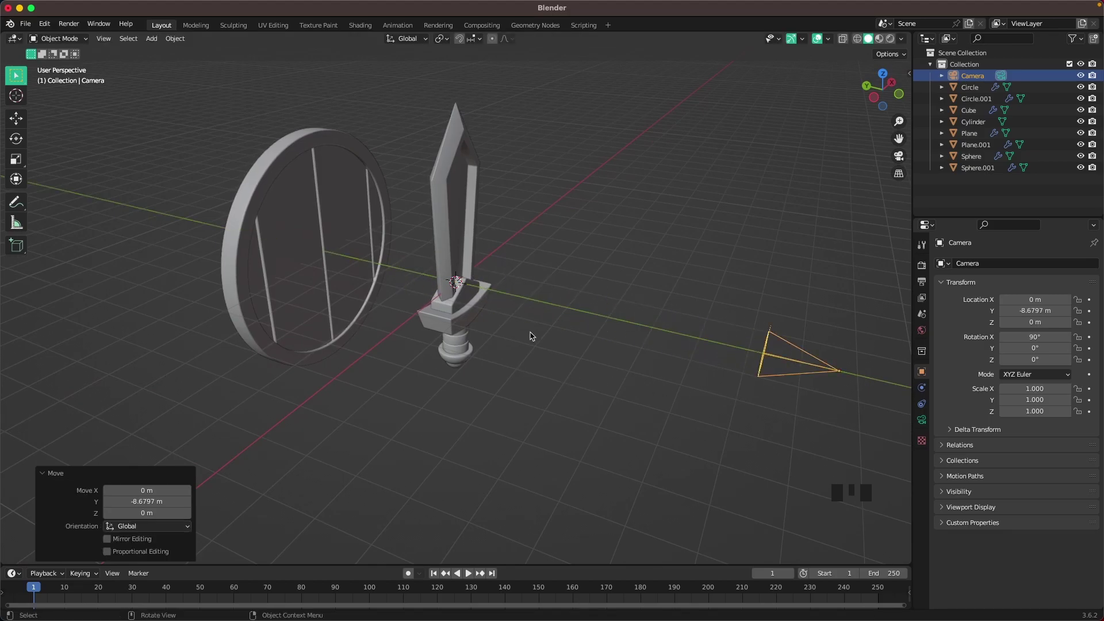
Look through the camera and dolly it back along its axis to frame both objects
key(`)
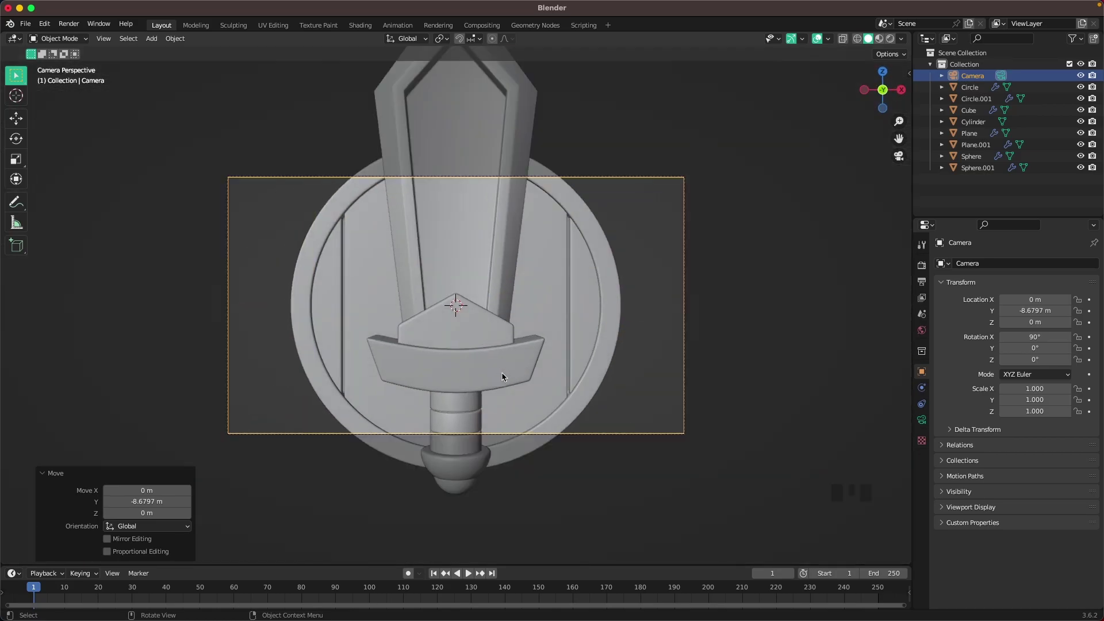
scroll(down, 3)
key(g)
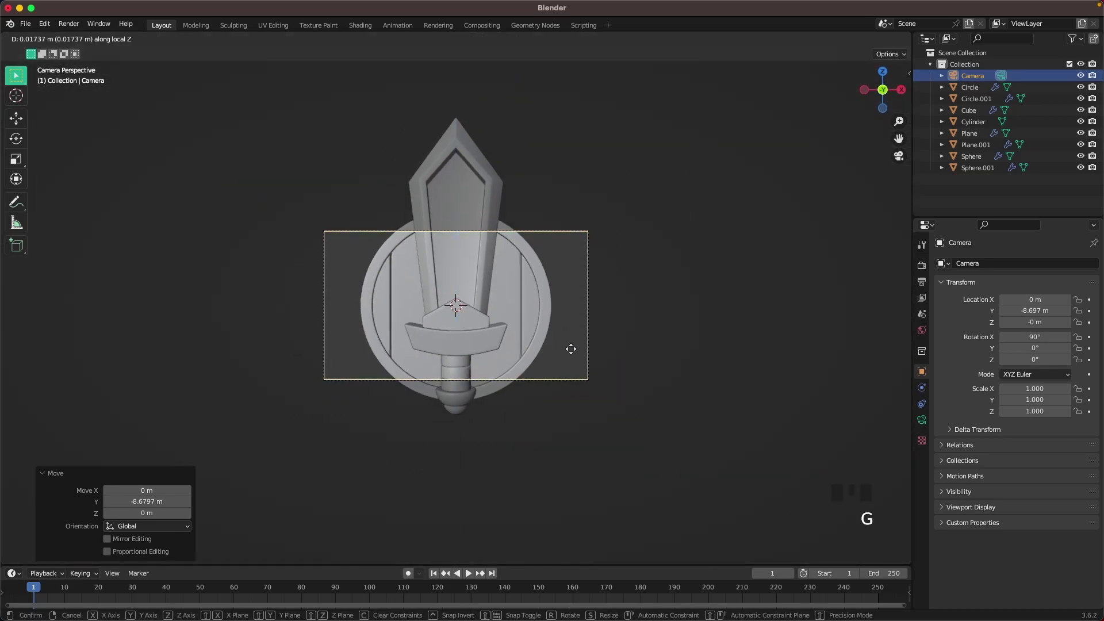
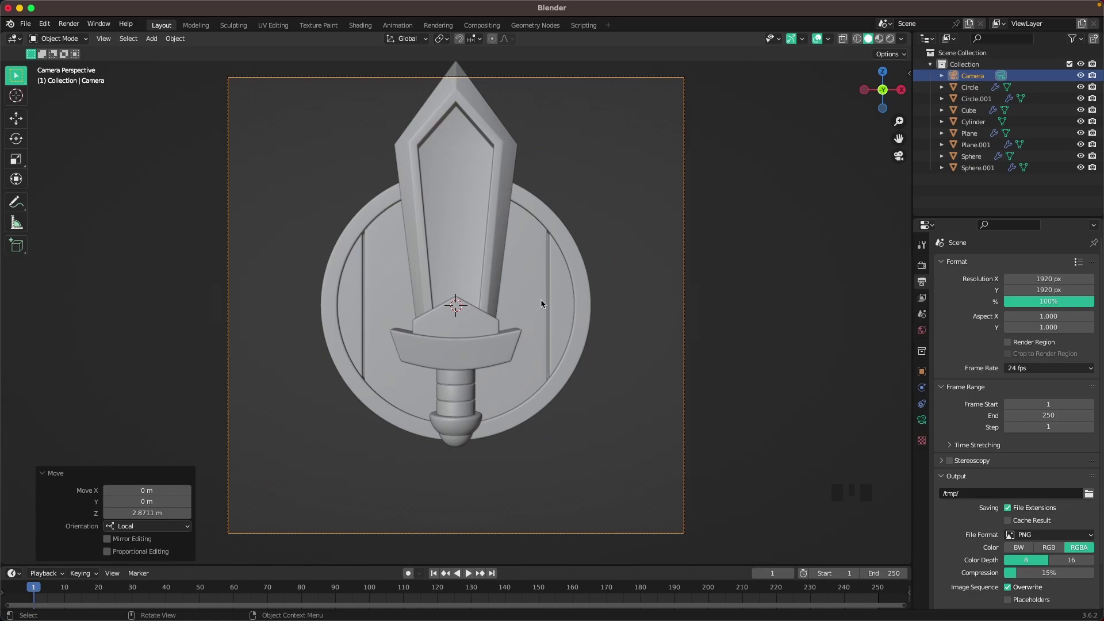
Scale the shield's whole mesh in Edit Mode to fit the frame
click(537, 289)
click(574, 371)
key(Tab)
key(a)
key(s)
key(Tab)
Select all six sword parts together in the Outliner
click(488, 209)
click(474, 321)
click(470, 355)
click(457, 384)
click(453, 424)
click(457, 439)
Rotate and tilt the sword diagonally across the shield within the camera frame
key(g)
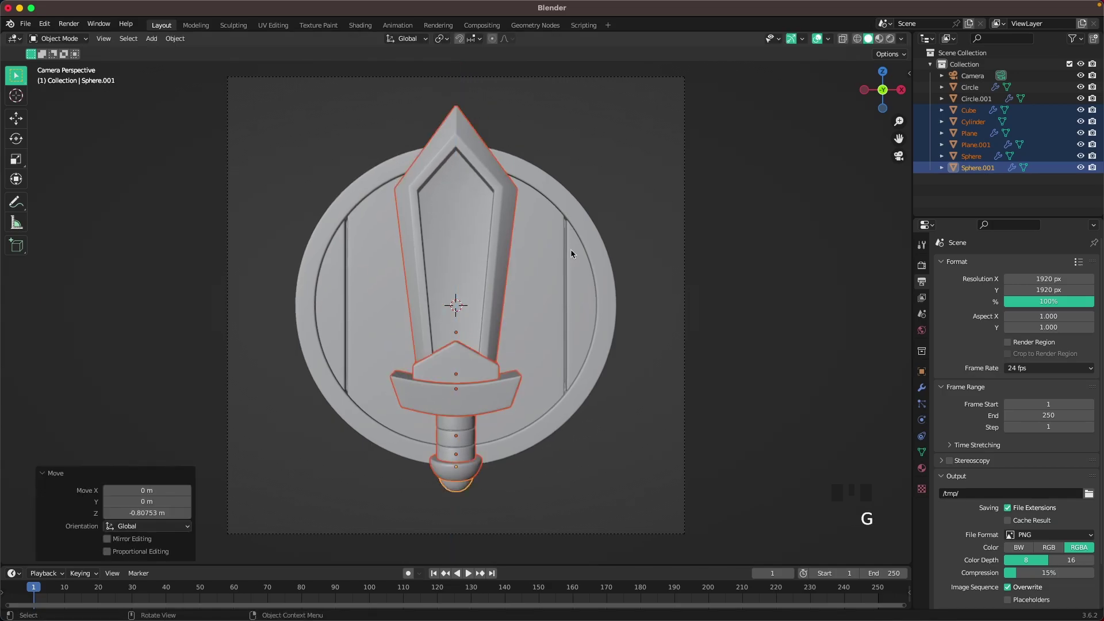
key(r)
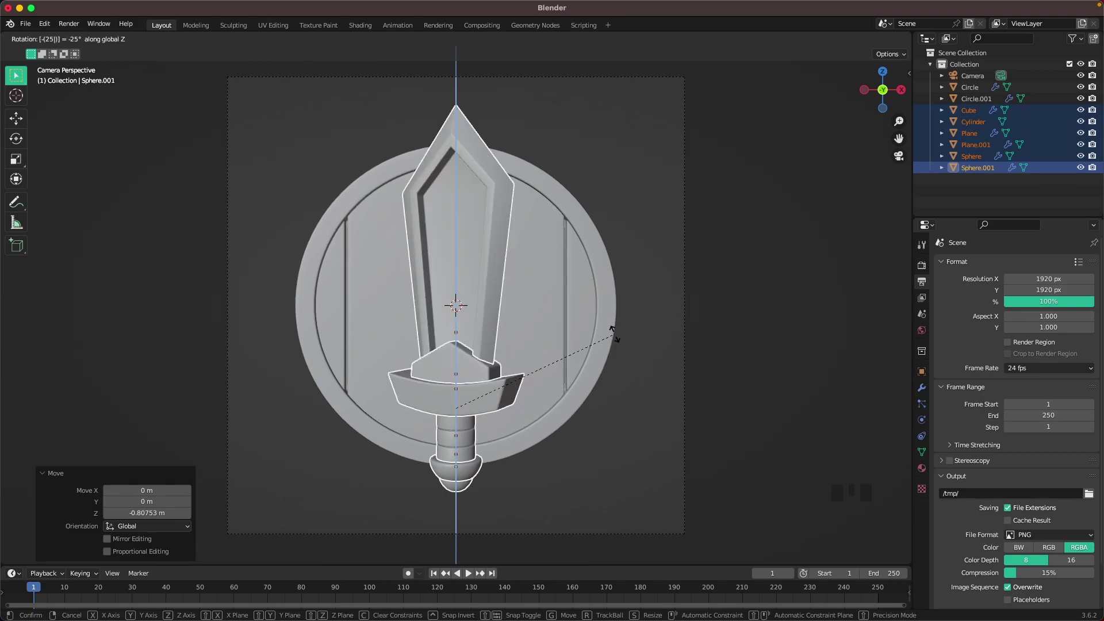
key(r)
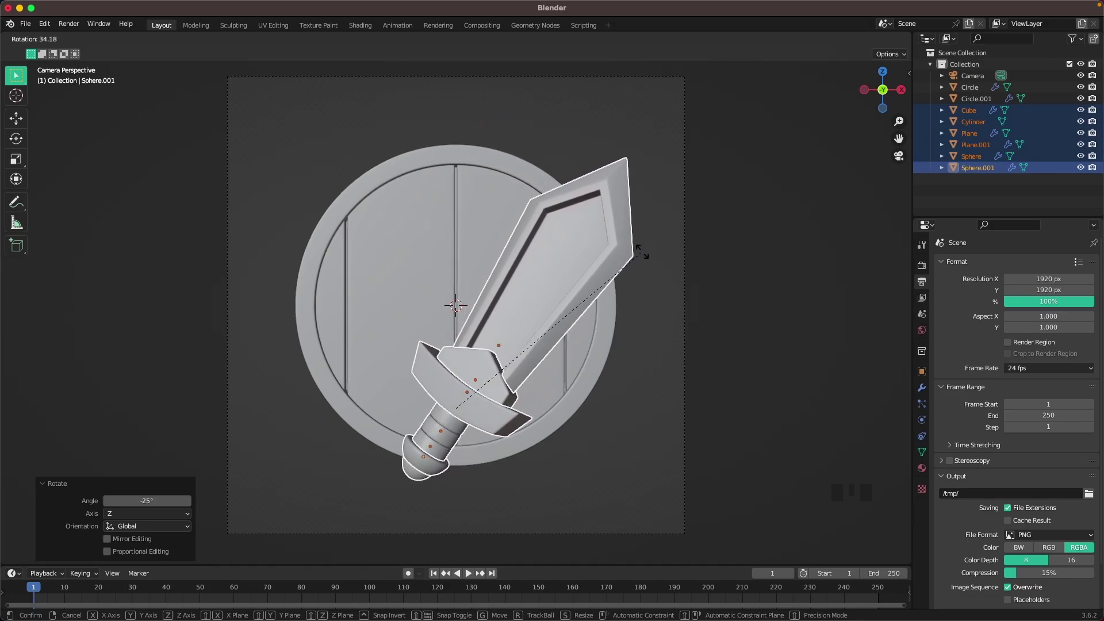
key(g)
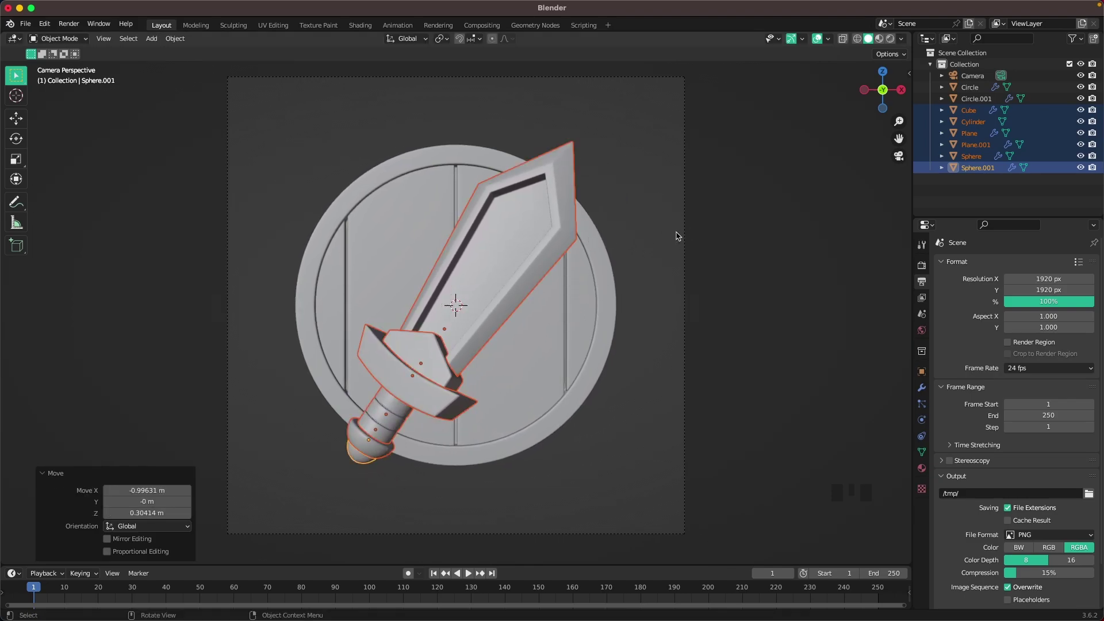
click(679, 235)
scroll(up, 3)
scroll(down, 3)
key(shift+a)
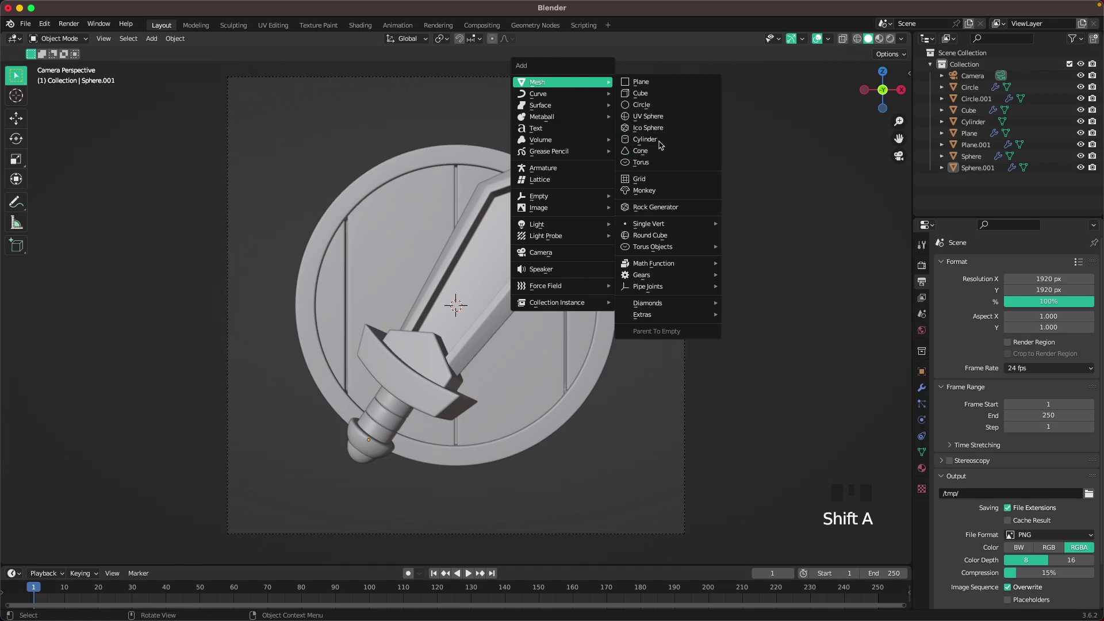
Add a plane, rotate it upright and move it far behind the shield as a backdrop
key(r)
drag(463, 293, 551, 325)
scroll(down, 3)
drag(565, 332, 729, 341)
key(g)
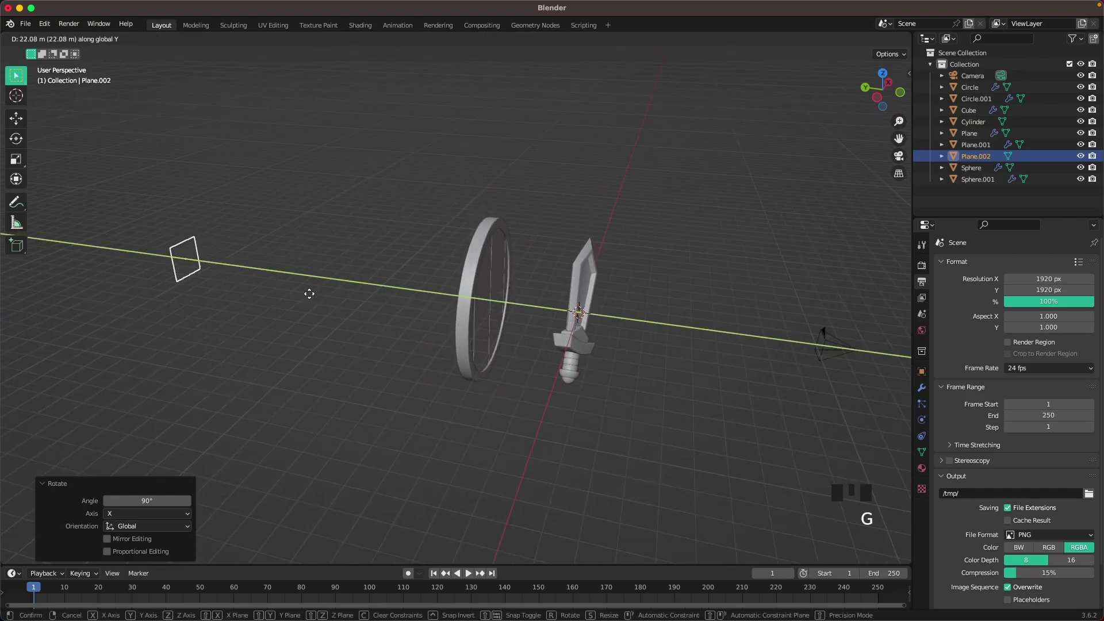
middle_click(298, 303)
Scale the backdrop plane up until it fills the camera view
key(Tab)
key(a)
key(s)
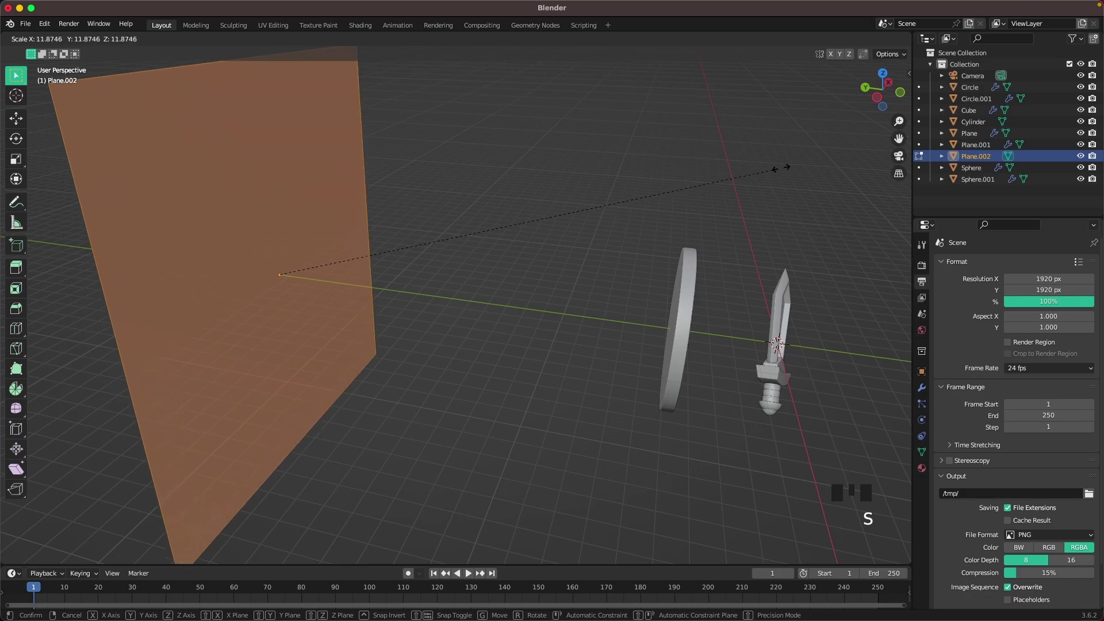
key(`)
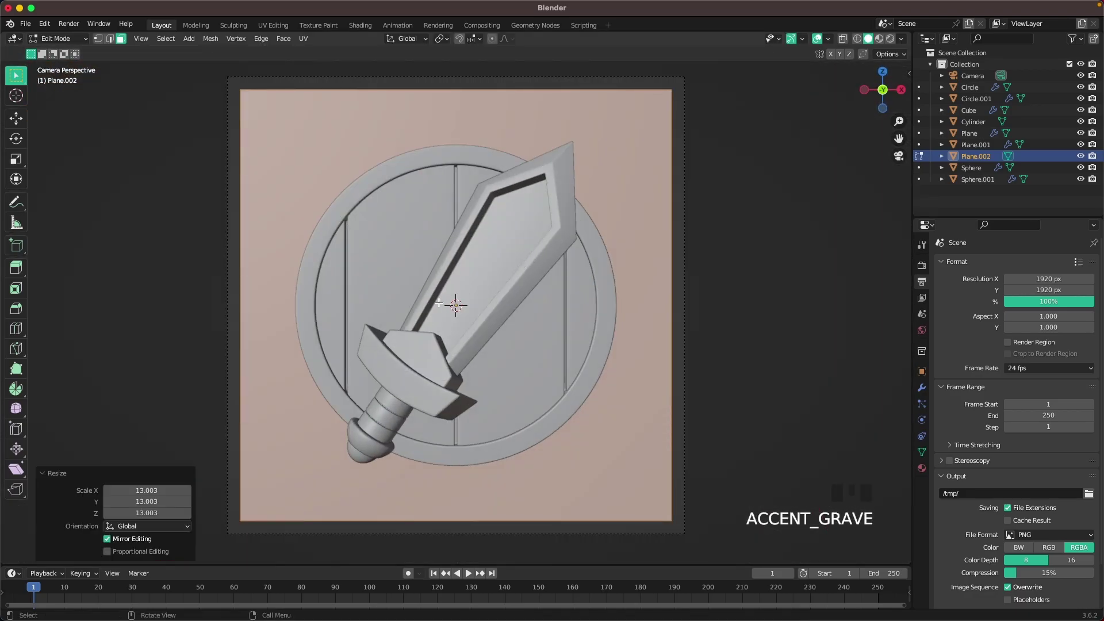
key(s)
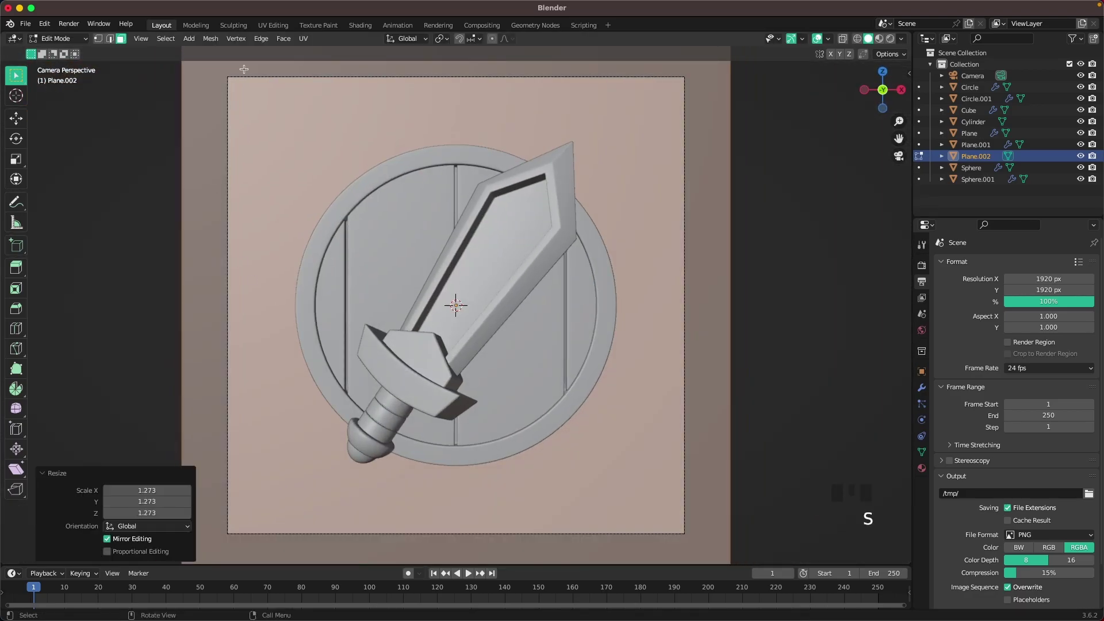
key(Tab)
Configure Cycles in Render Properties with 512 samples and denoising
click(810, 307)
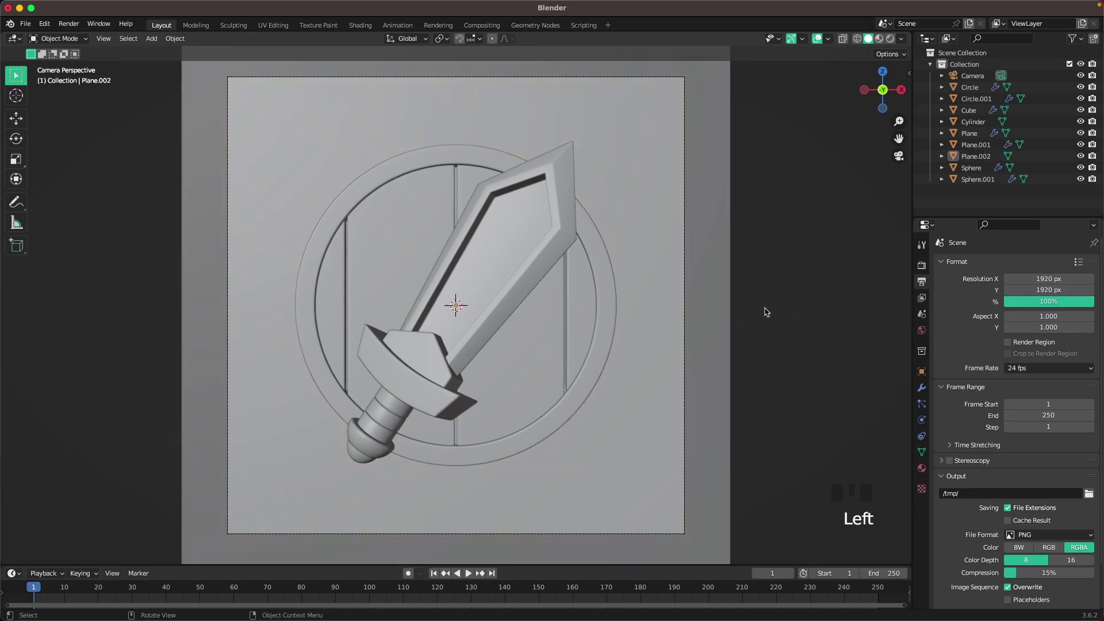
click(927, 268)
drag(1024, 267, 994, 465)
scroll(down, 3)
drag(968, 606, 1003, 547)
scroll(down, 3)
drag(1027, 543, 784, 338)
In rendered preview, add an overhead area light, tilt it toward the sword and check through the camera
key(z)
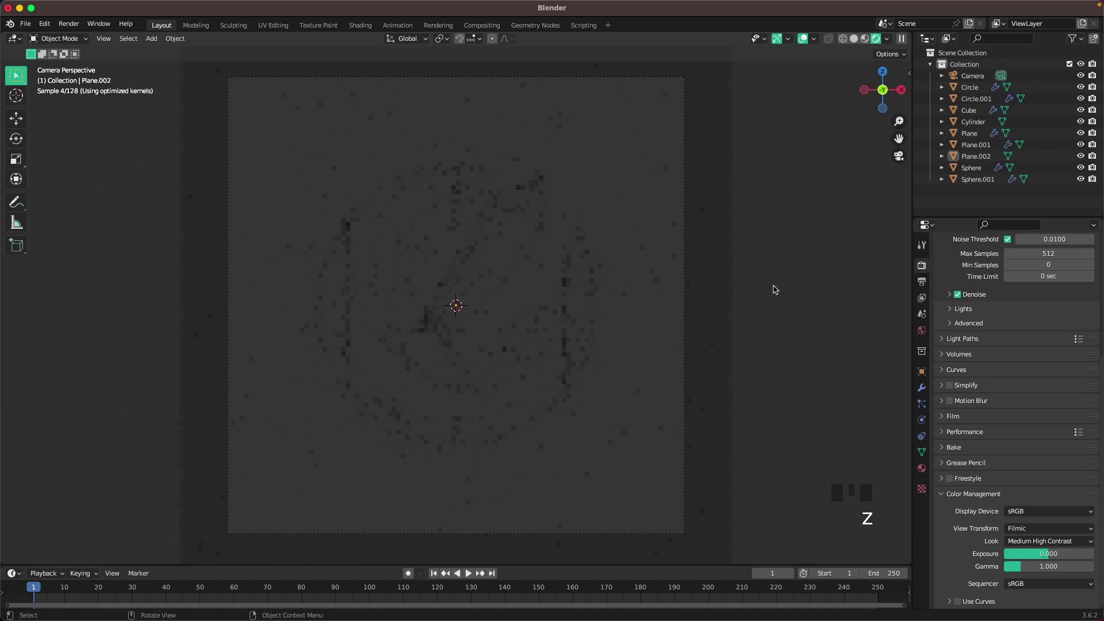
key(shift+a)
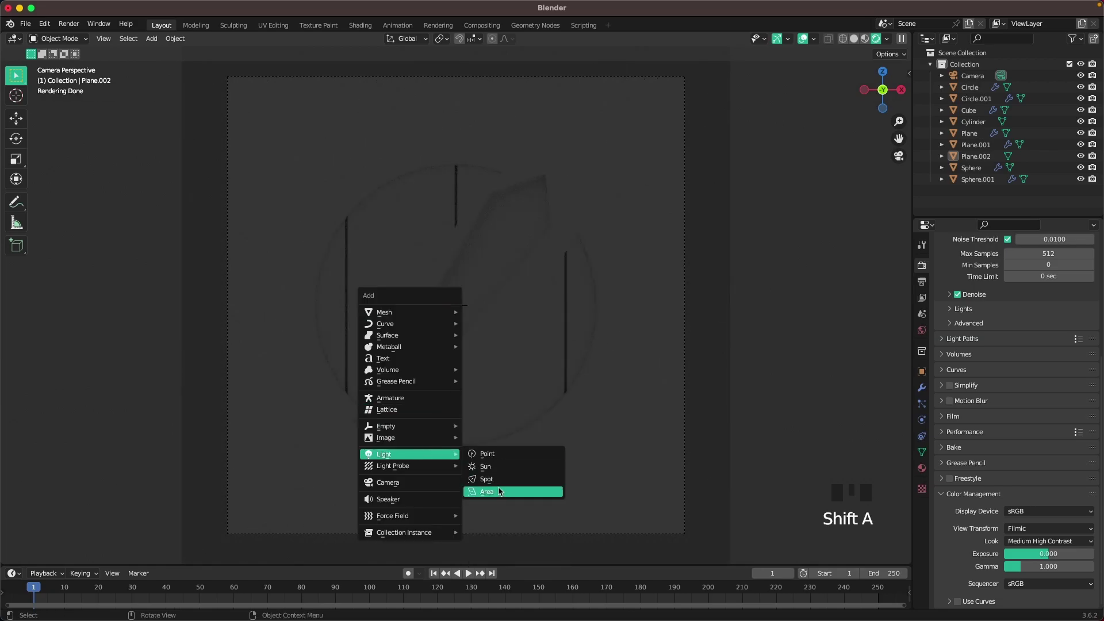
key(.)
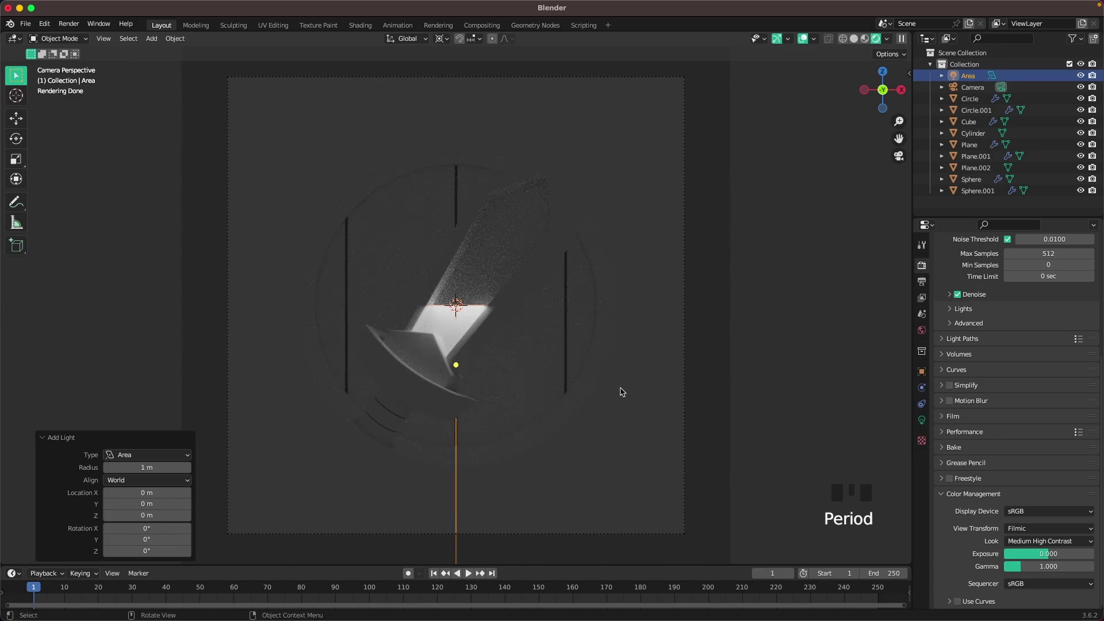
key(g)
scroll(down, 3)
drag(601, 207, 675, 293)
key(r)
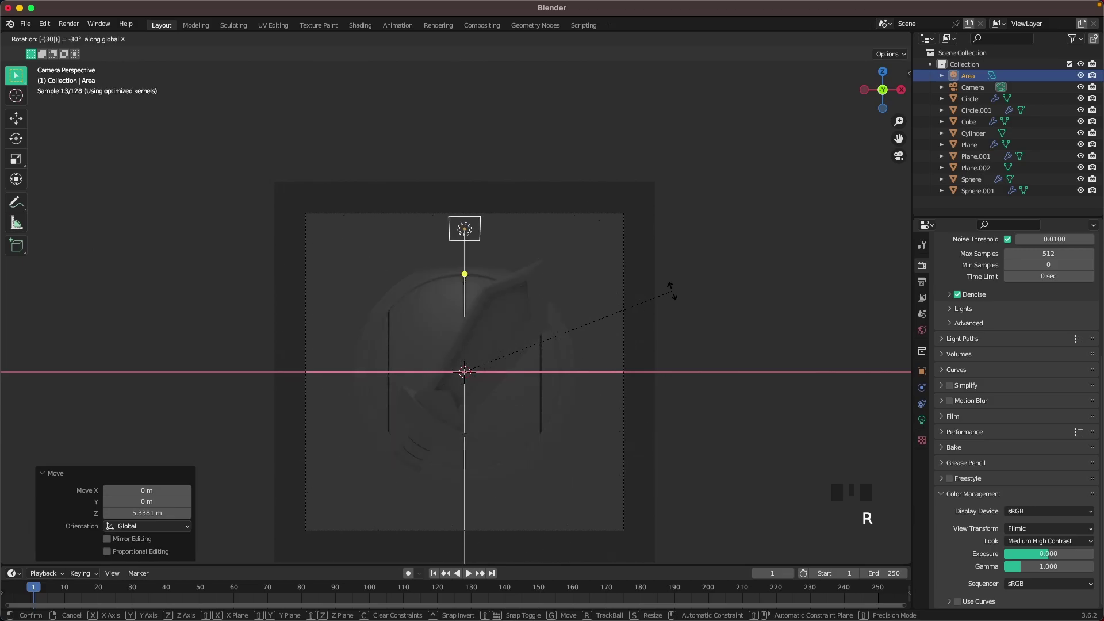
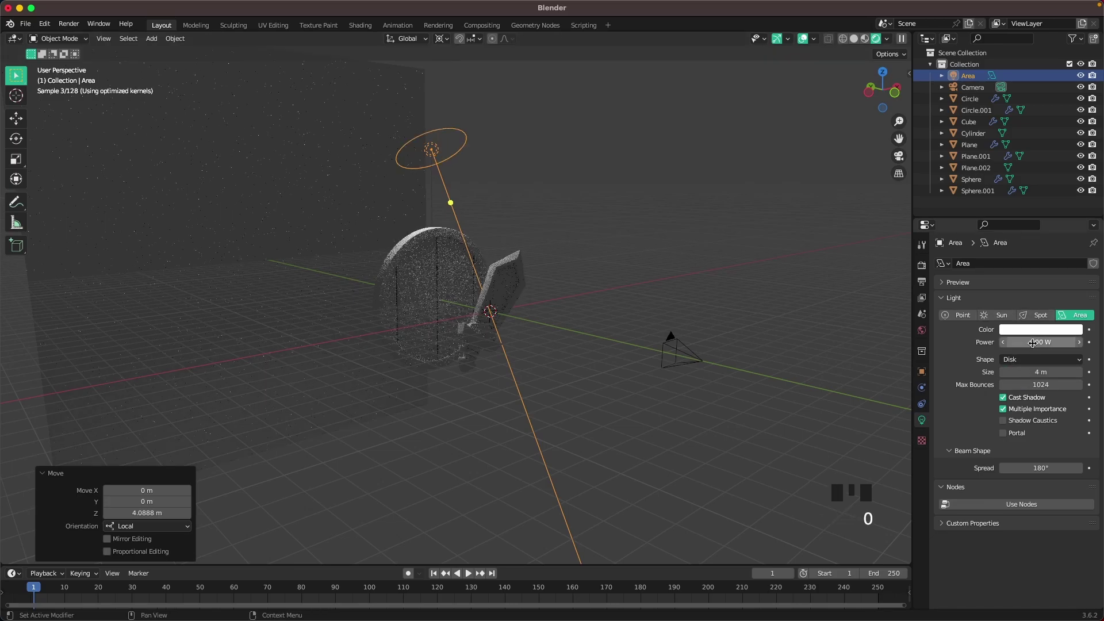
key(`)
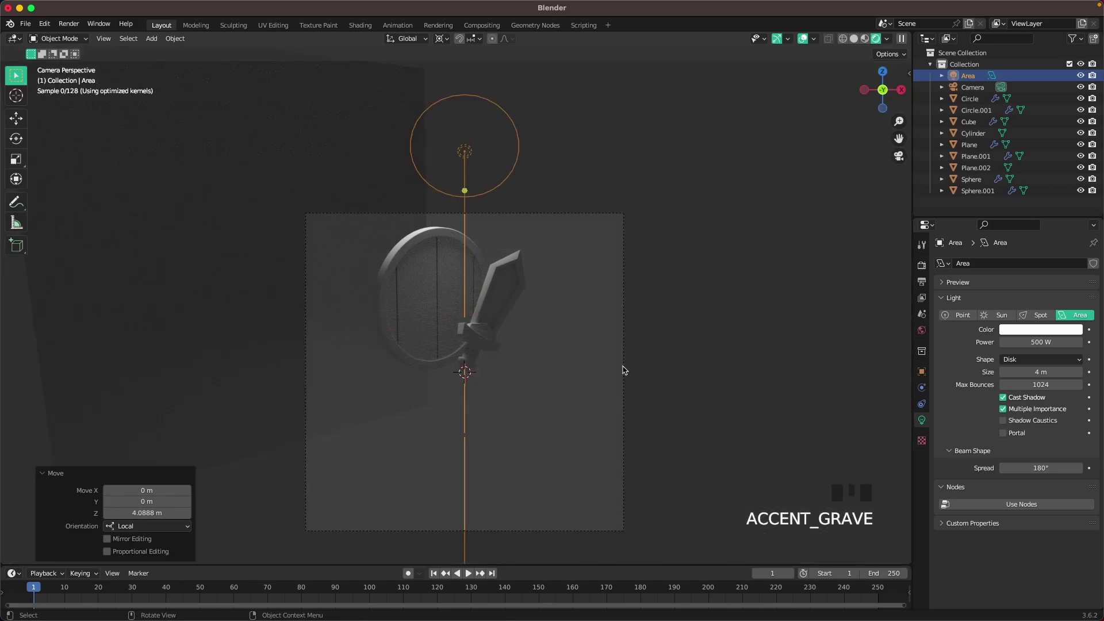
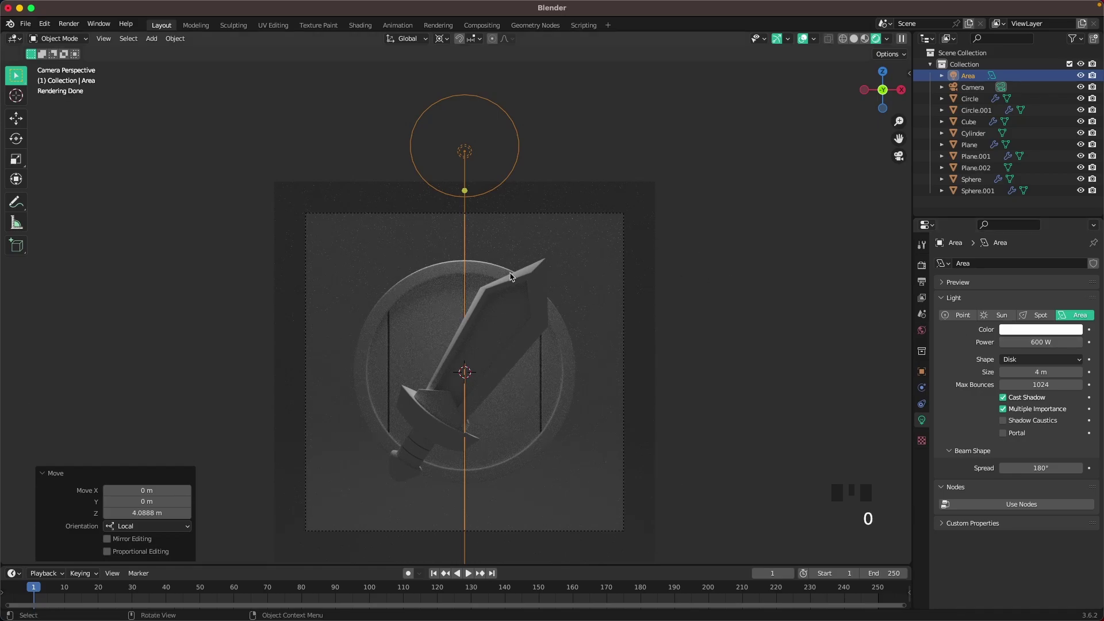
Duplicate the light to Area.001, rotate it and slide it to the upper left aimed at the sword
key(shift+d)
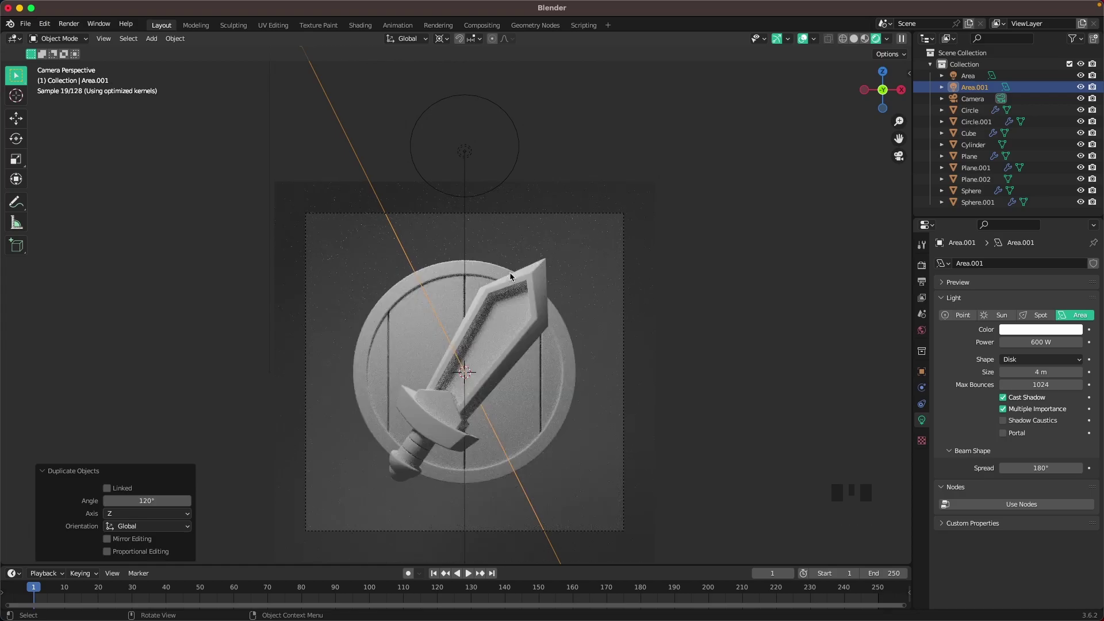
scroll(down, 3)
scroll(down, 3)
key(r)
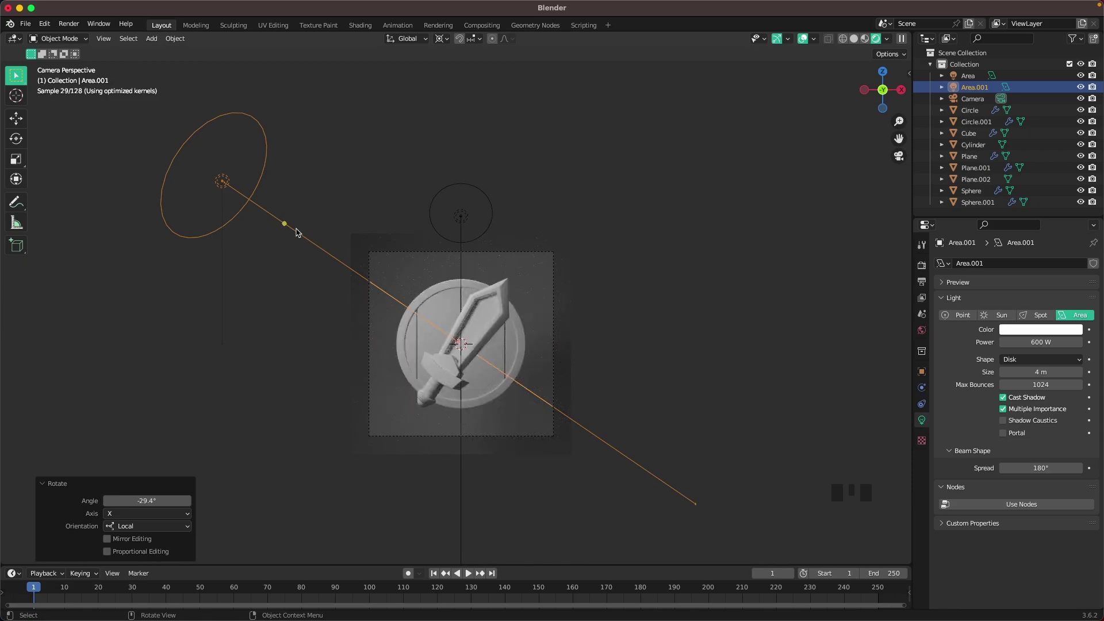
key(g)
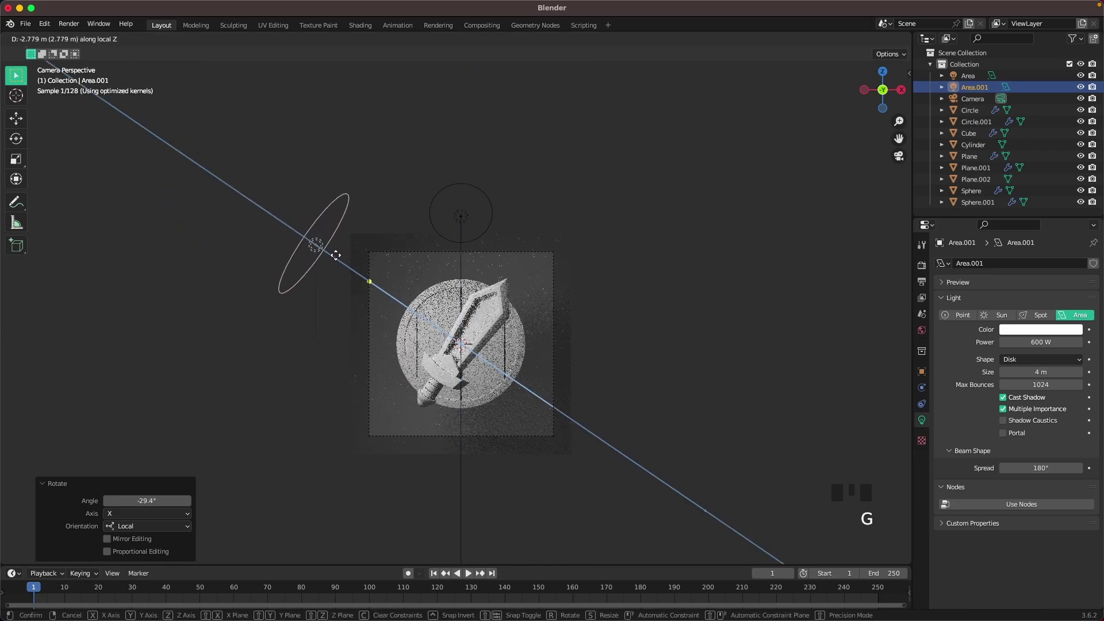
scroll(up, 3)
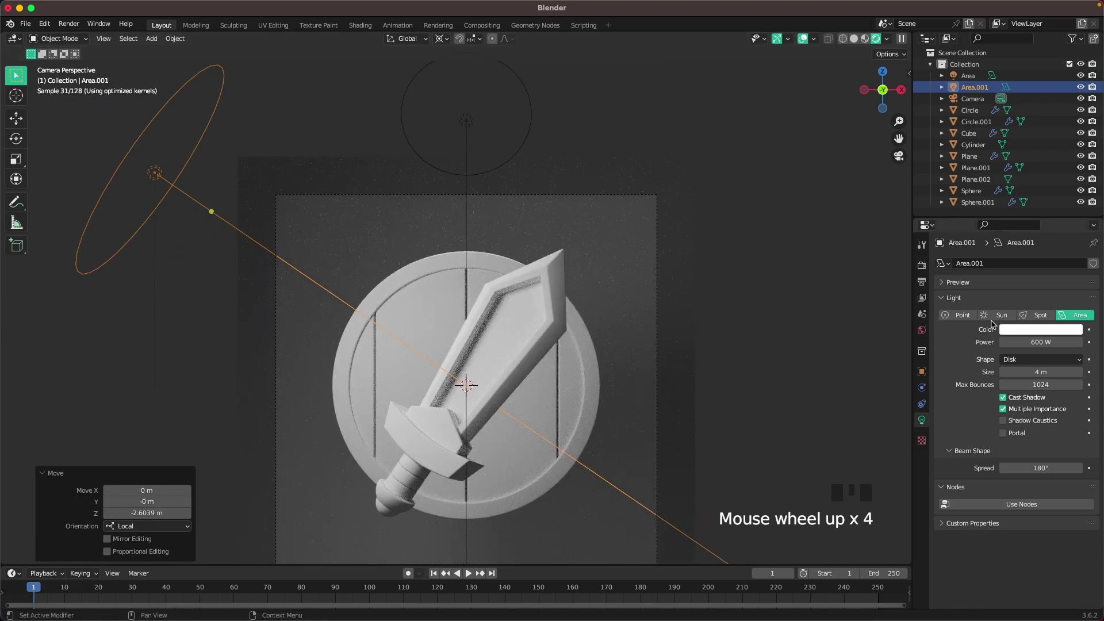
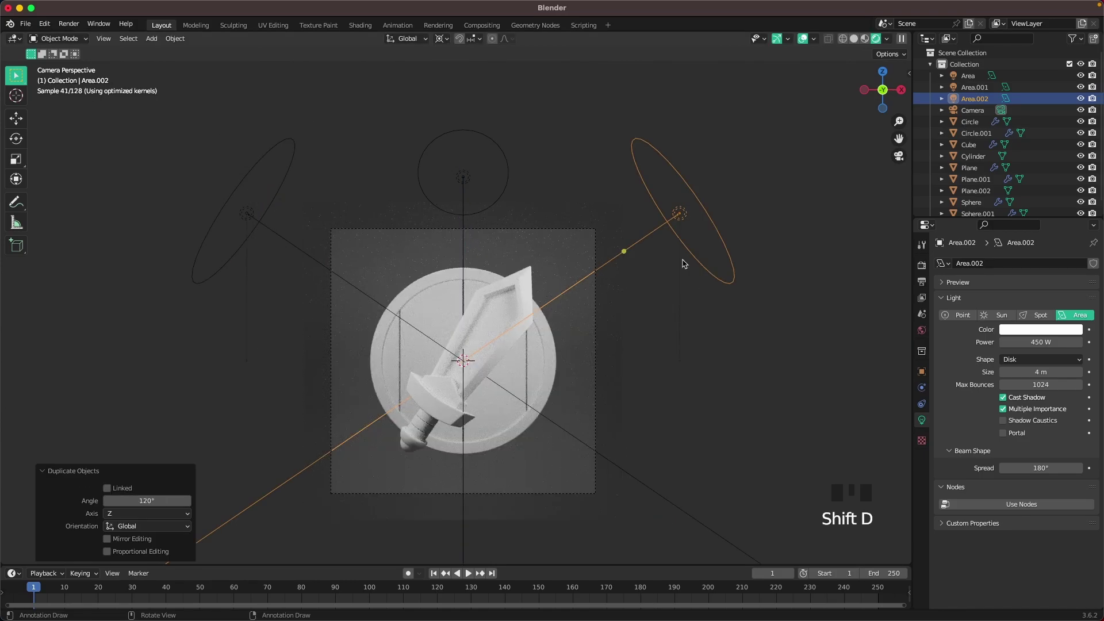
Tilt a second copy, Area.002, toward the lower right at 300 W and inspect it from several angles
key(r)
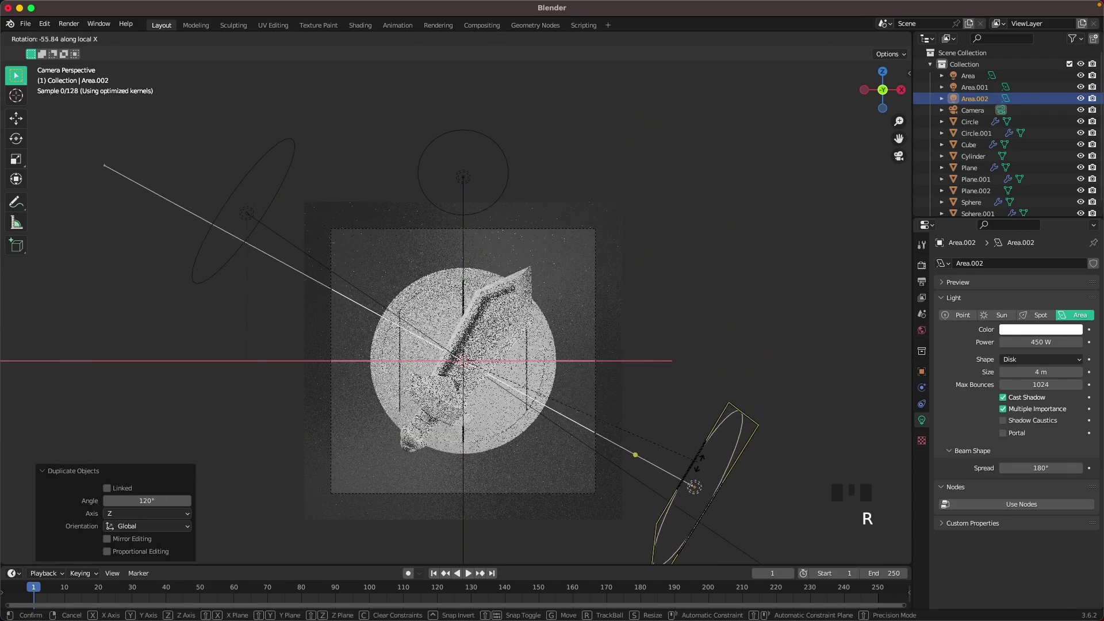
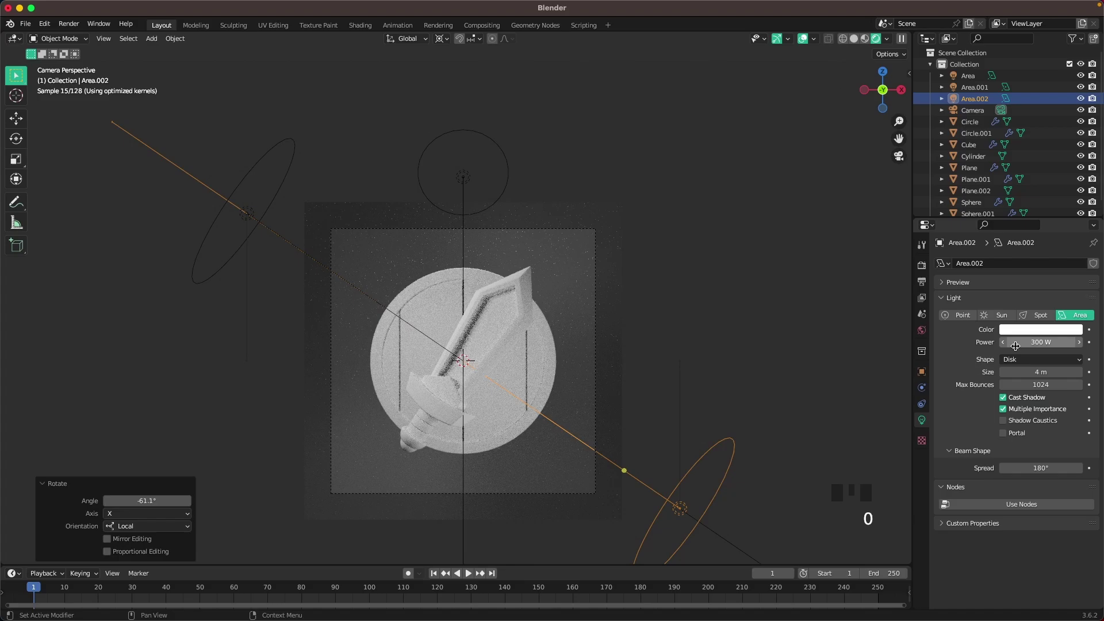
scroll(down, 3)
drag(478, 294, 522, 315)
scroll(down, 3)
drag(477, 326, 529, 348)
key(.)
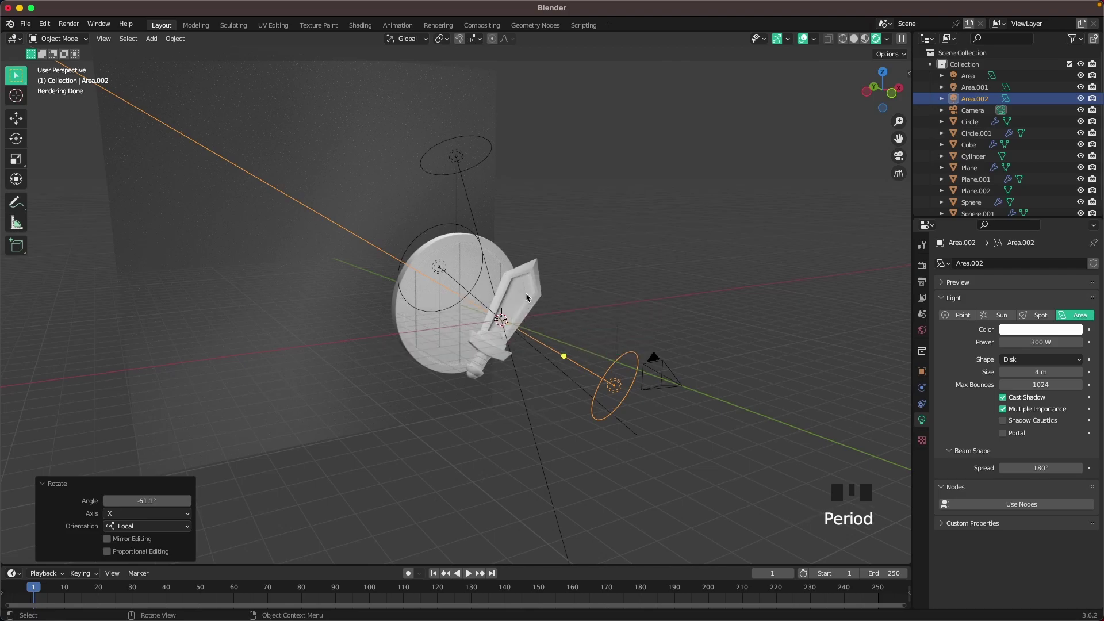
scroll(up, 3)
scroll(down, 3)
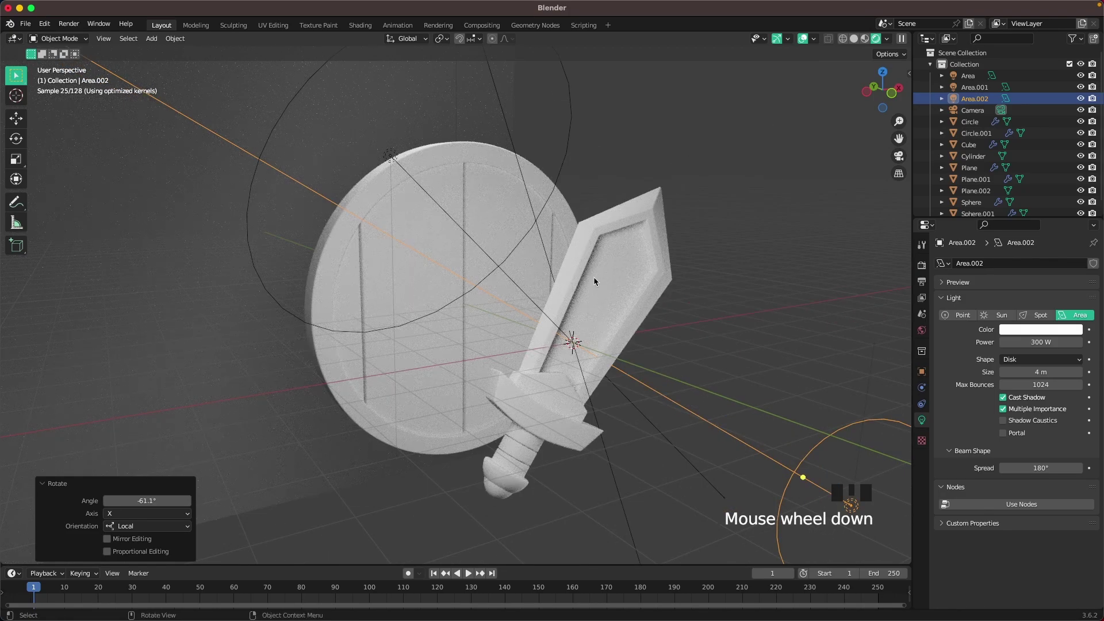
drag(571, 244, 522, 271)
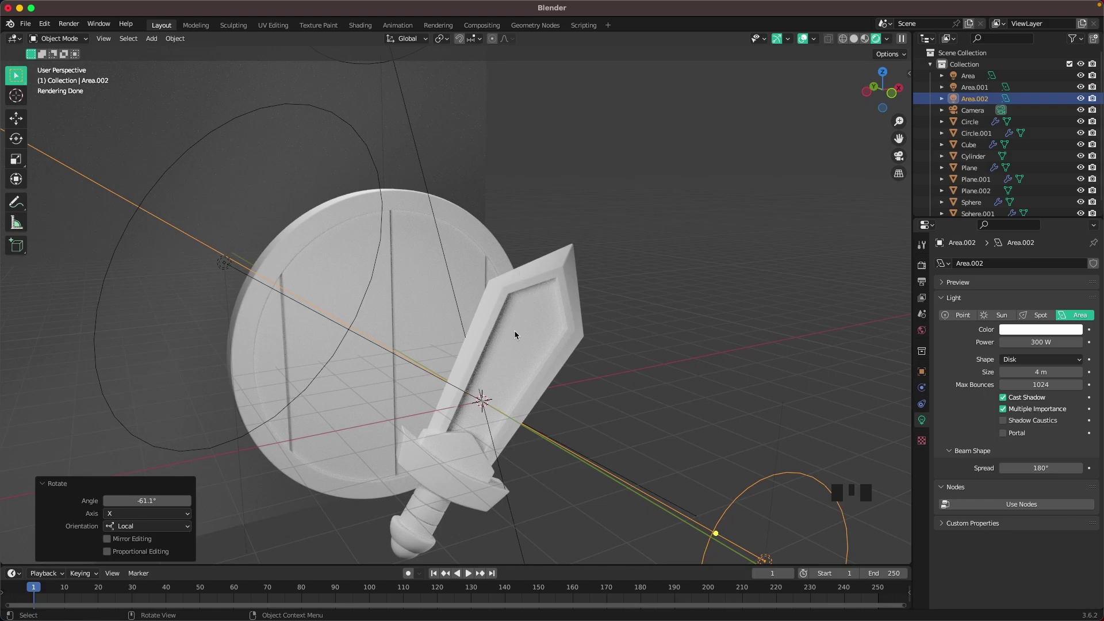
Add area light Area.003 and raise it just above the sword blade, checking through the camera
key(shift+a)
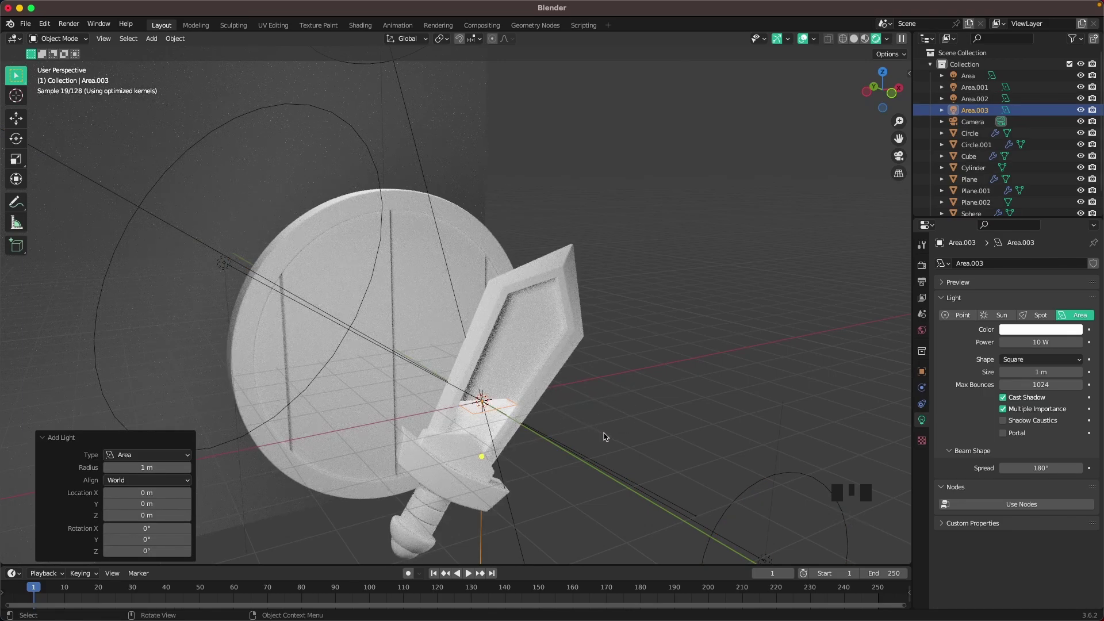
key(g)
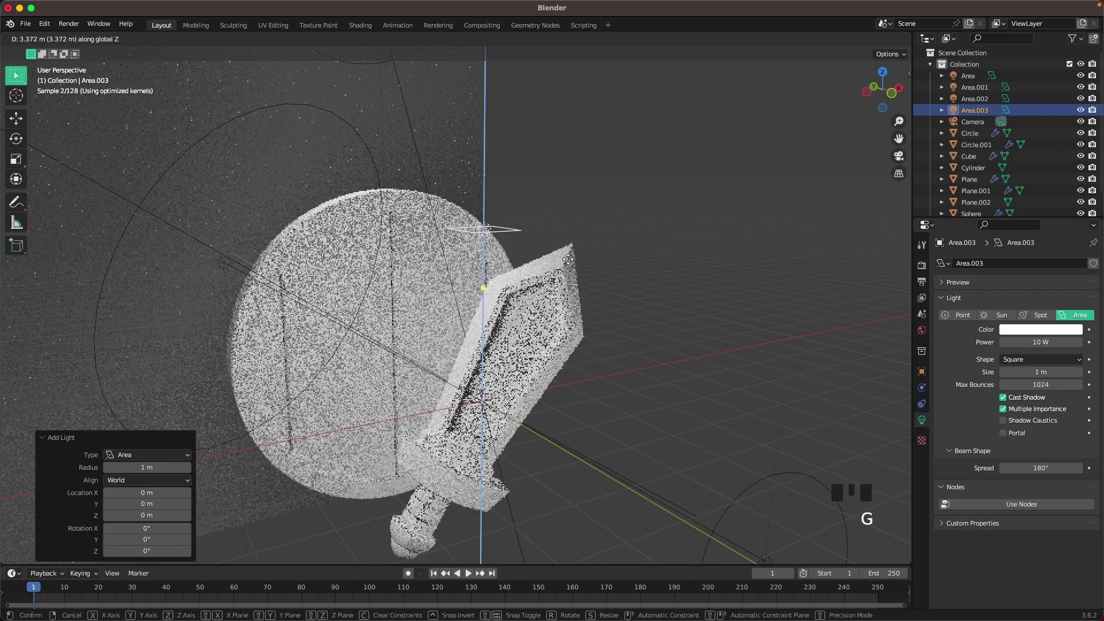
scroll(up, 3)
scroll(down, 3)
key(`)
scroll(up, 3)
key(g)
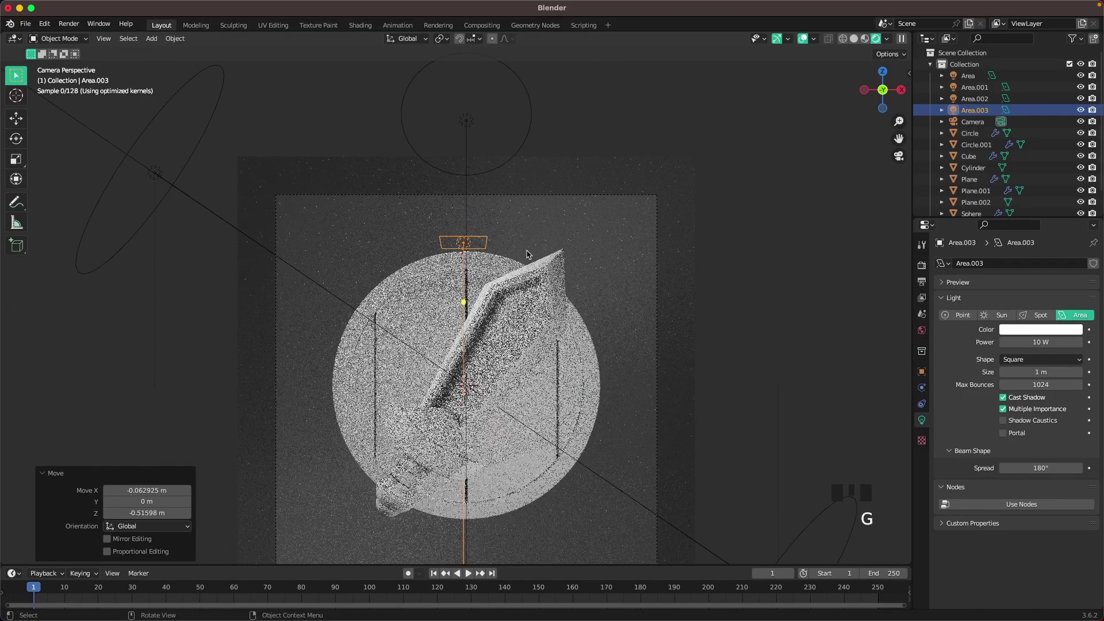
Fine-tune the small light's position over the blade from preset and orbited views
drag(488, 264, 565, 308)
key(`)
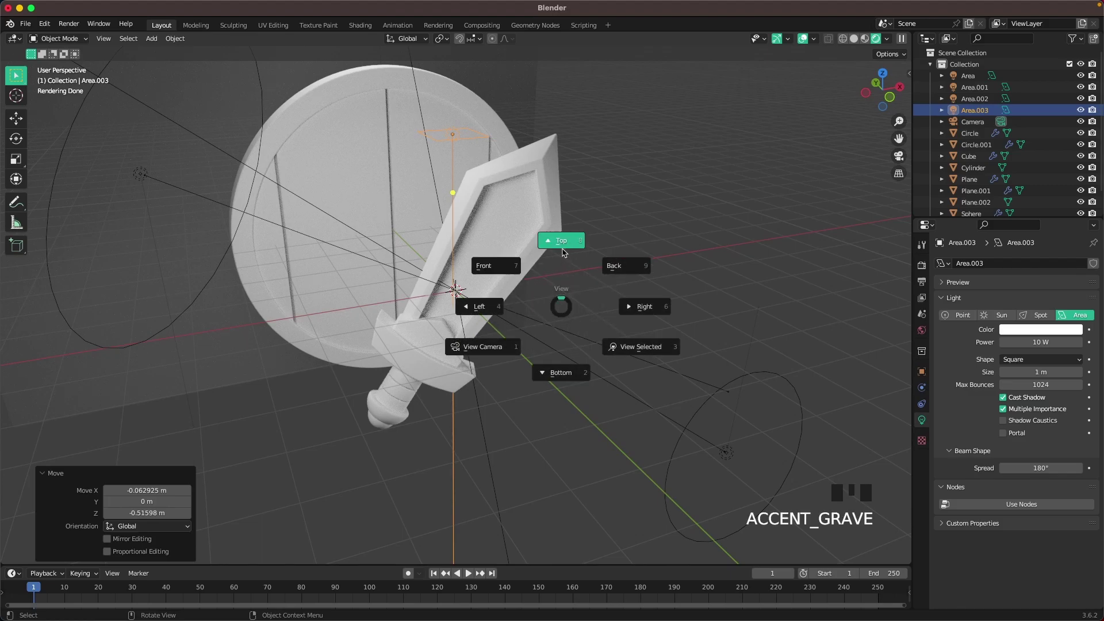
scroll(up, 3)
key(g)
drag(498, 256, 522, 278)
scroll(up, 3)
scroll(down, 3)
drag(524, 291, 495, 307)
Aim the light at the blade and set its power to 80 W
key(shift+t)
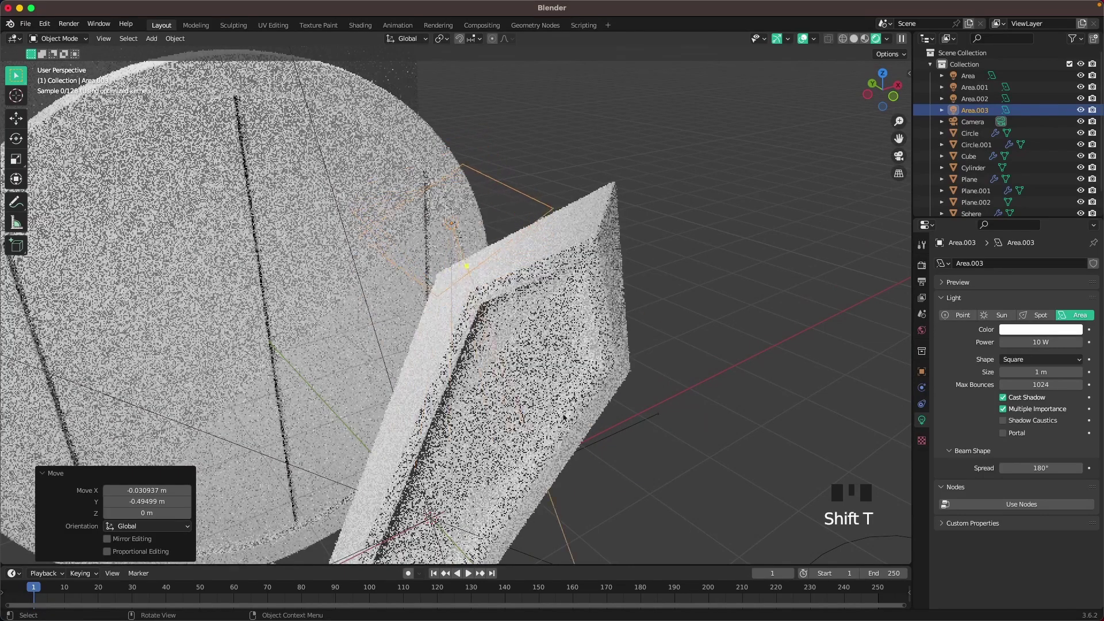
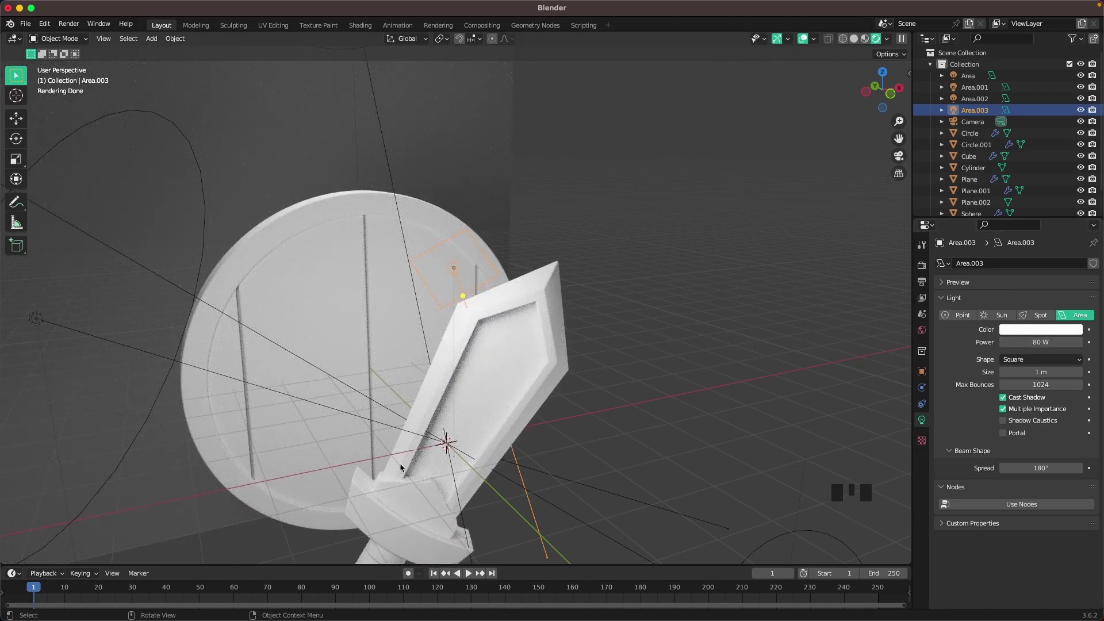
click(696, 304)
scroll(down, 3)
drag(386, 373, 543, 354)
Add area light Area.004, move it back along Y to light the backdrop at 1500 W, and enlarge the camera frame
key(shift+a)
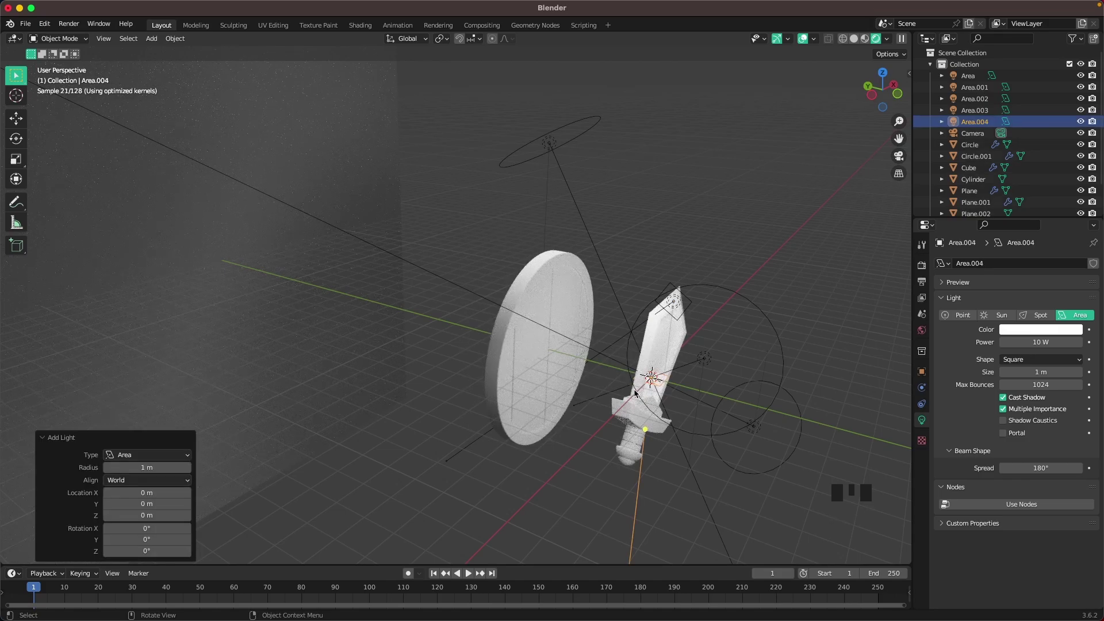
key(r)
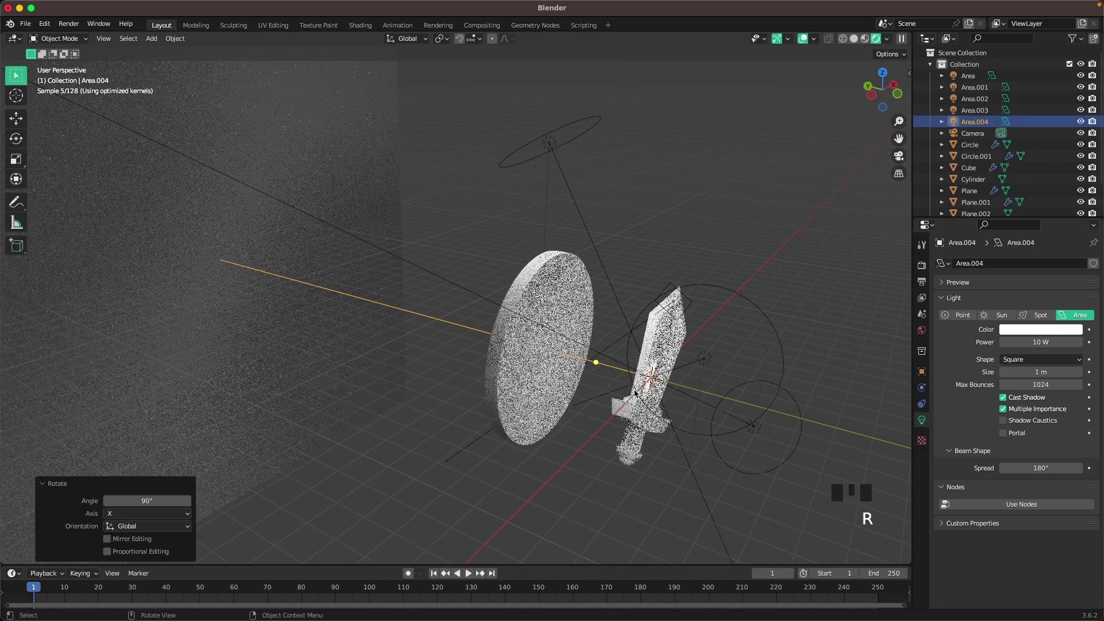
key(g)
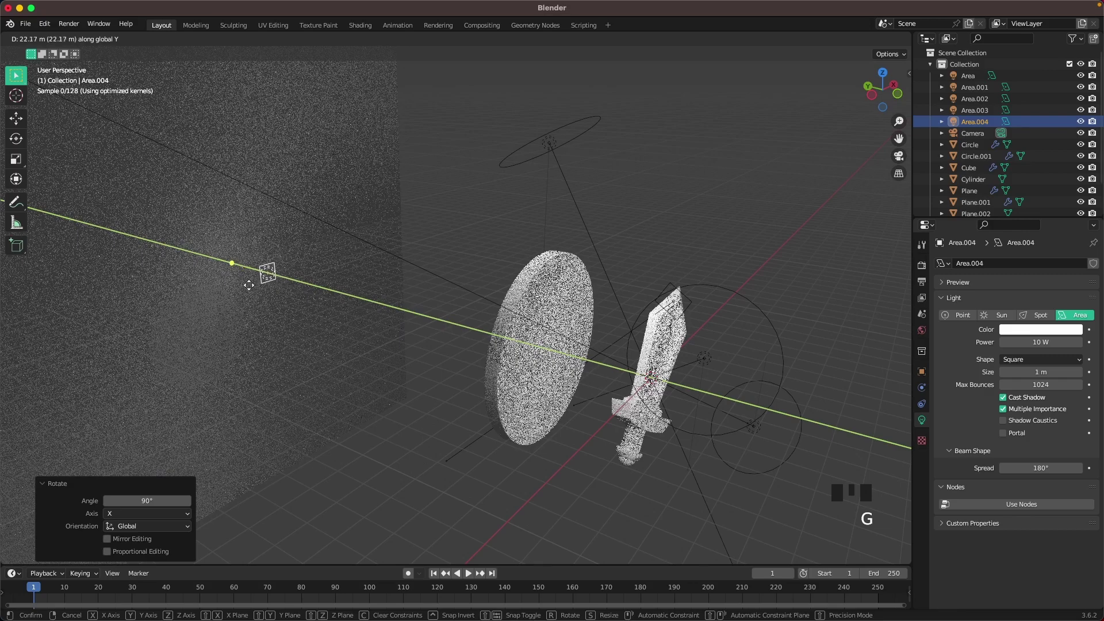
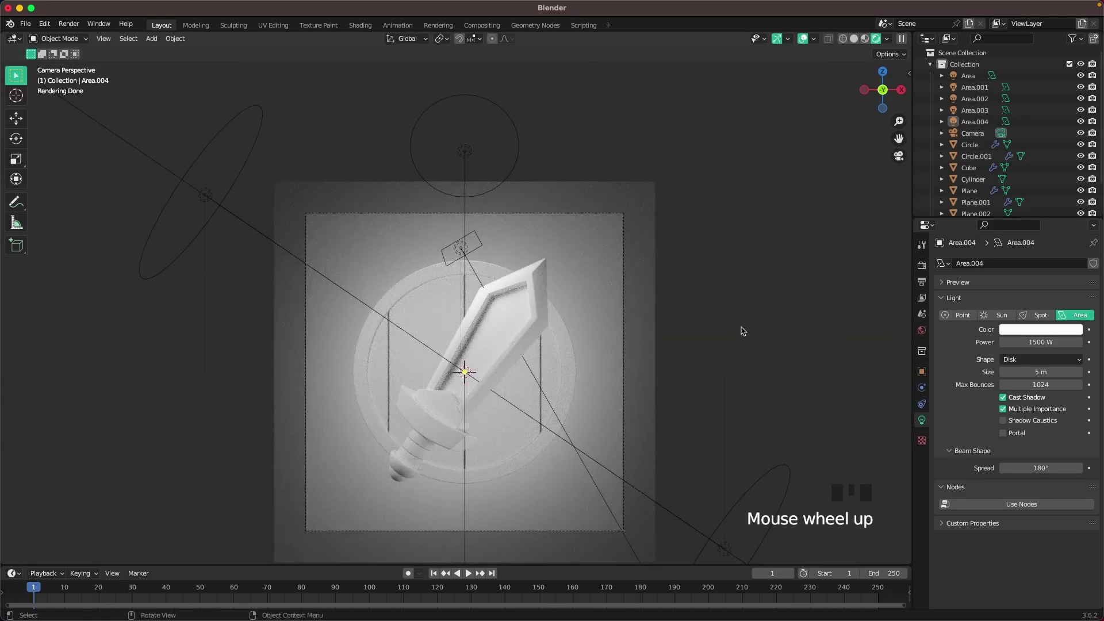
drag(745, 317, 758, 287)
scroll(up, 3)
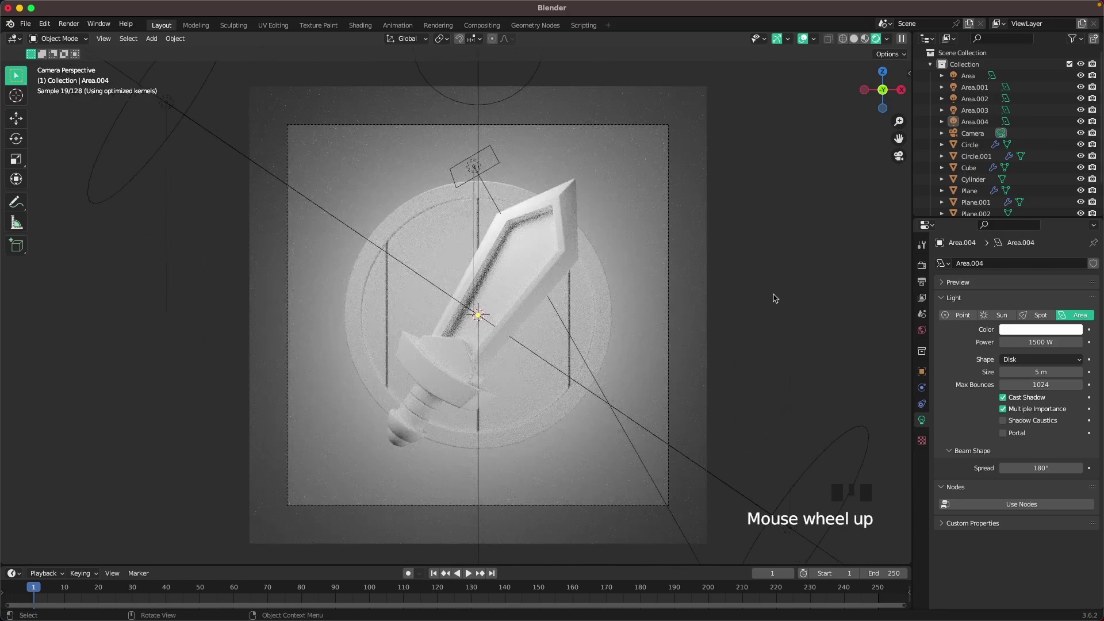
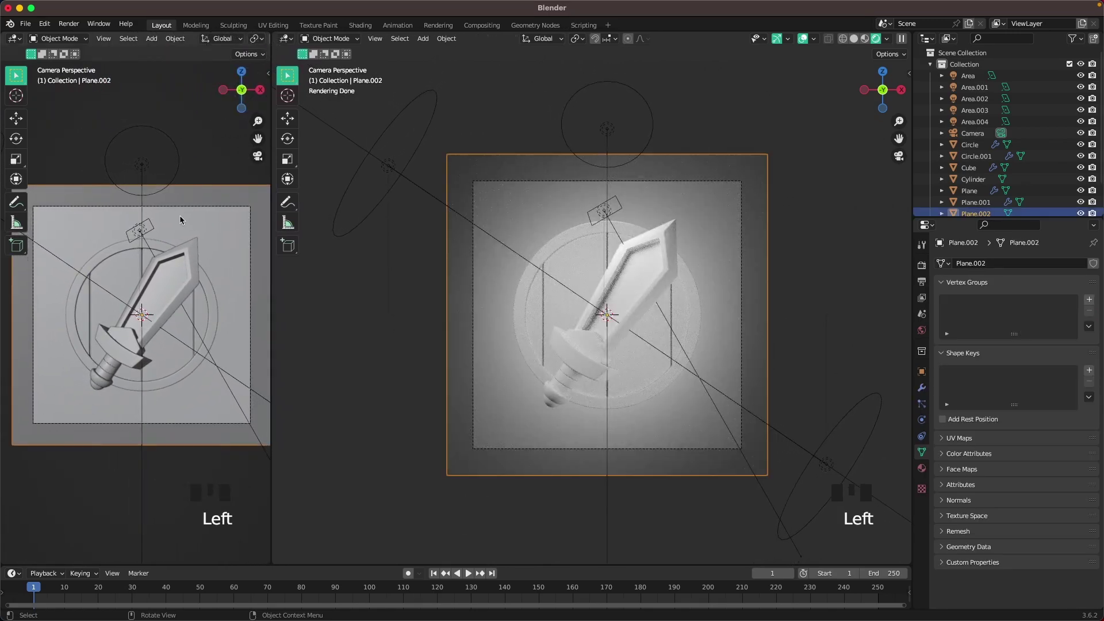
Select the backdrop plane and arrange a Shader Editor beside the widened camera view
key(z)
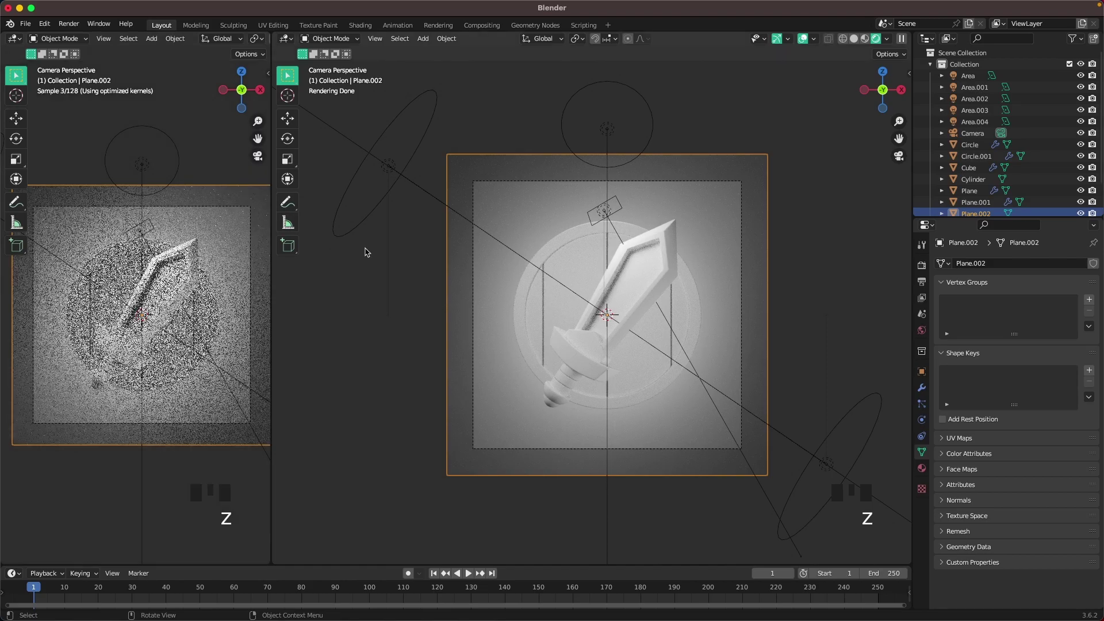
click(374, 270)
scroll(up, 3)
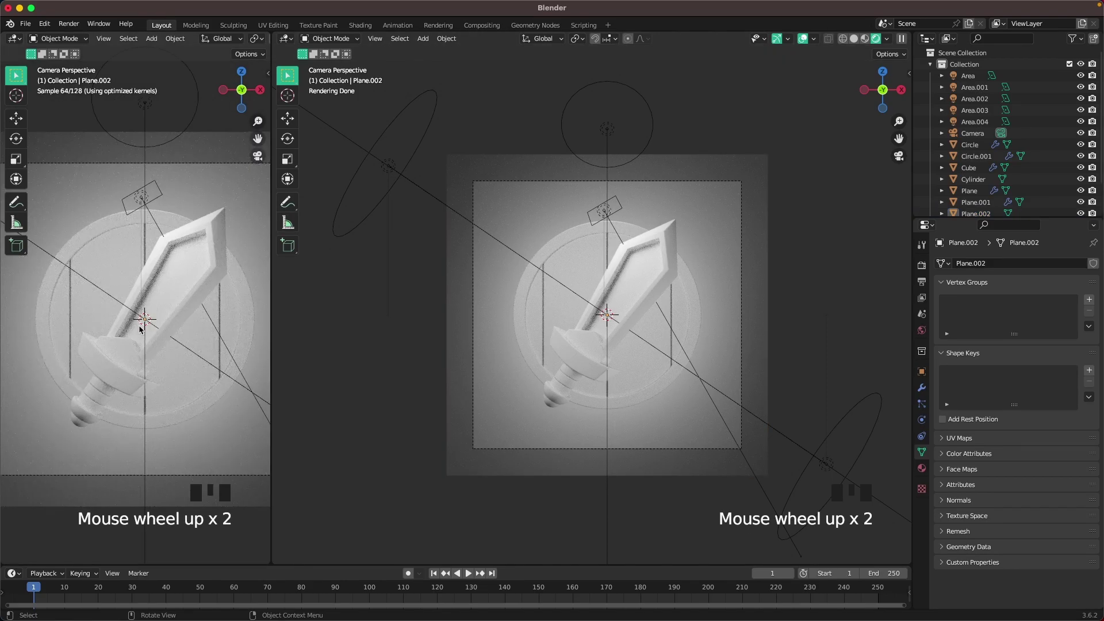
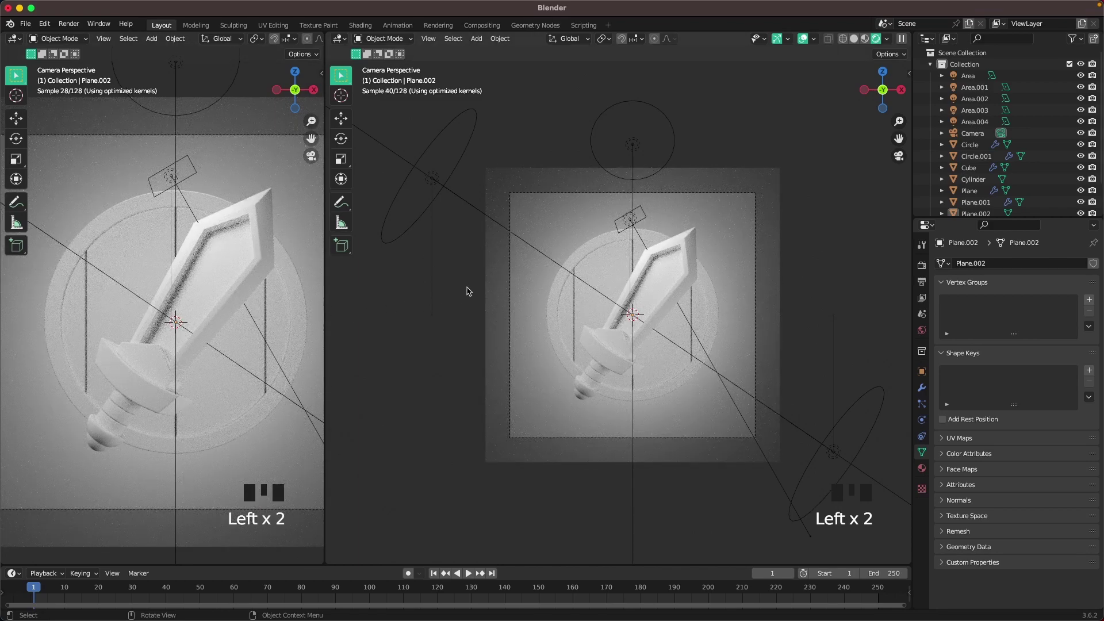
drag(348, 34, 386, 146)
drag(402, 153, 121, 156)
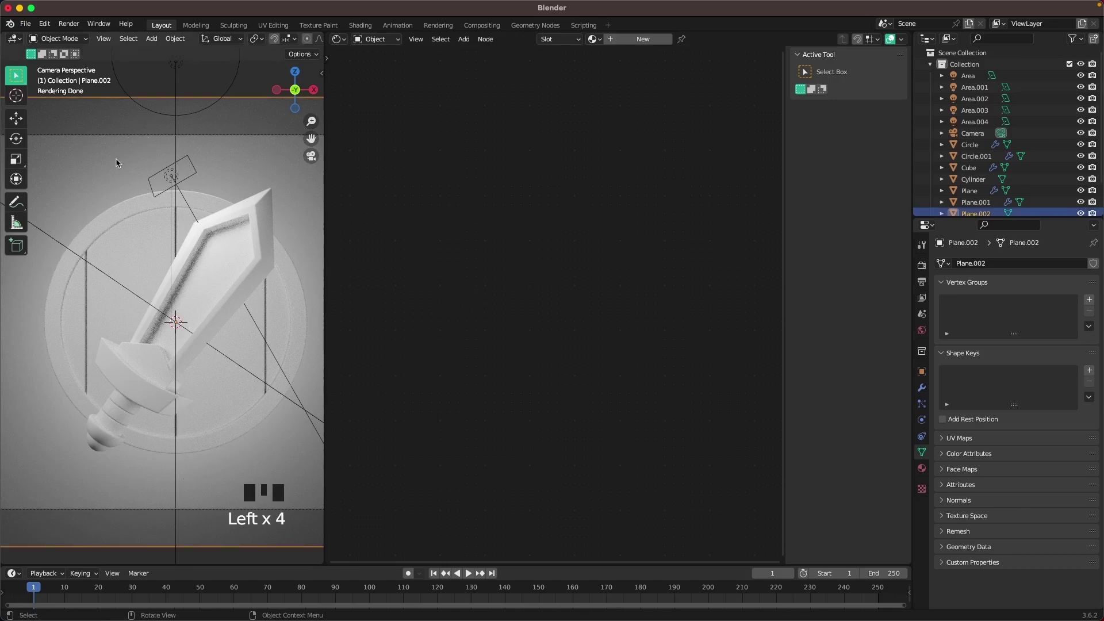
drag(655, 39, 565, 174)
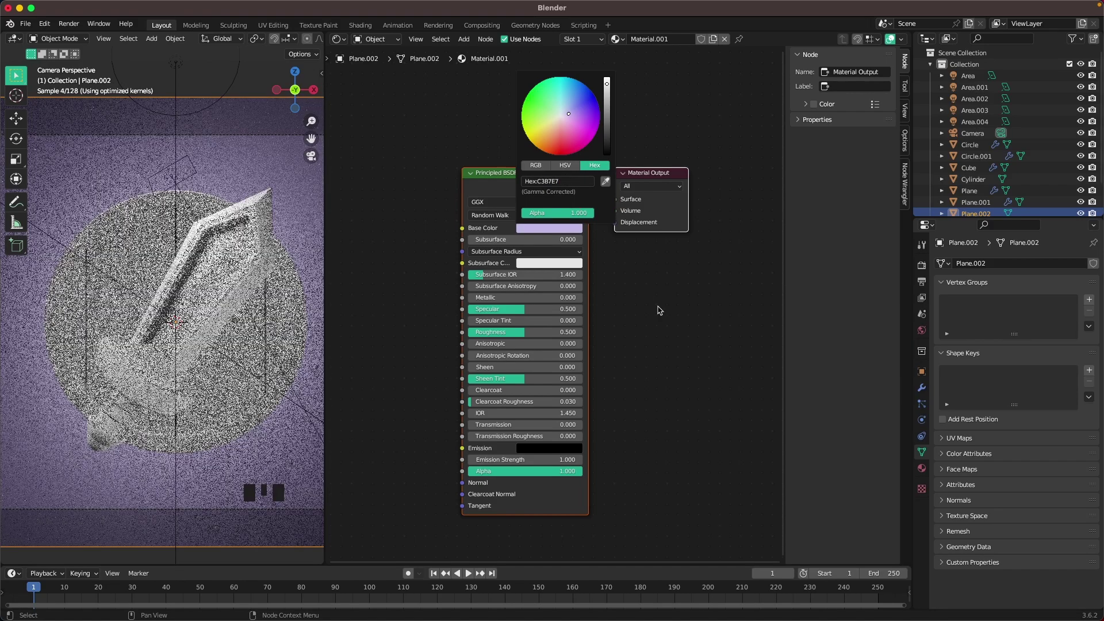
Colour Plane.002 light purple (C387E7), then select the sword blade for its own material
scroll(up, 3)
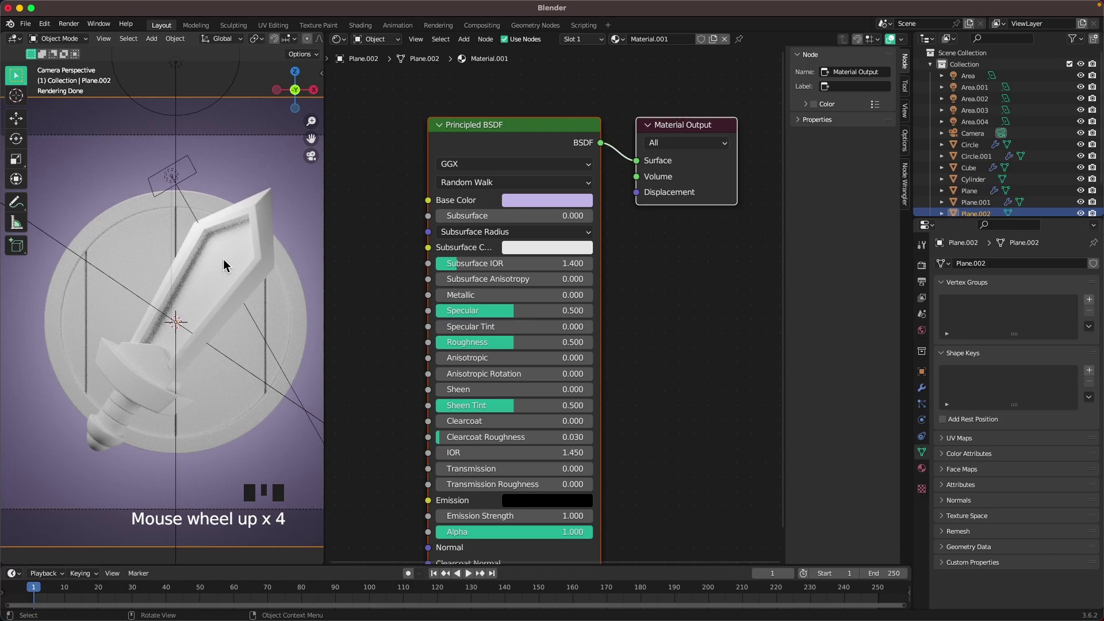
click(250, 236)
drag(637, 39, 497, 47)
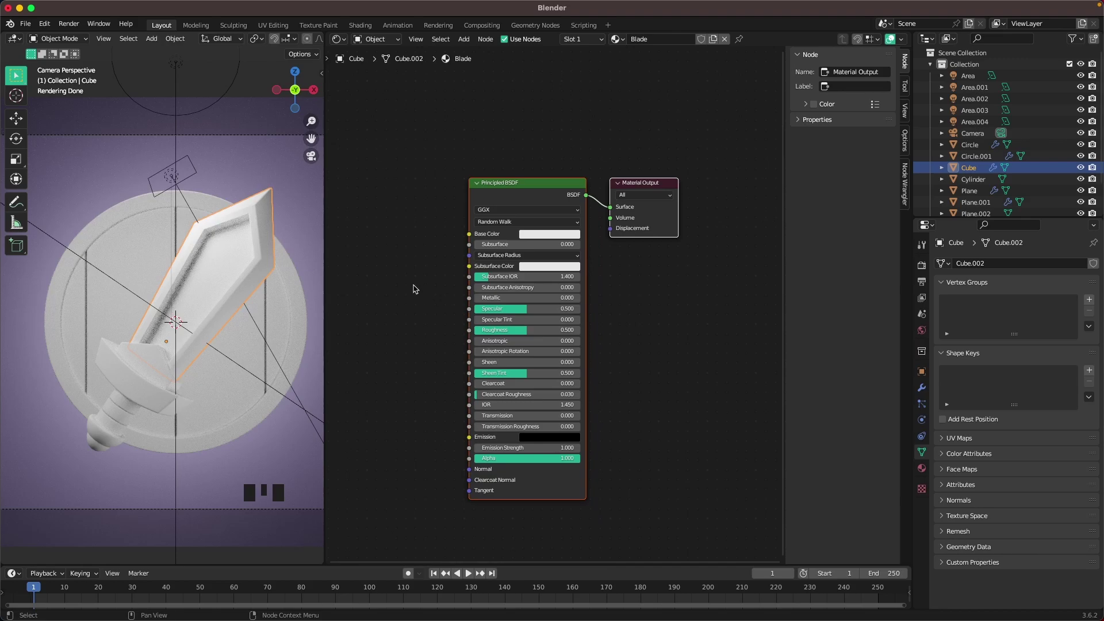
Enable Node Wrangler and drop a Gradient Texture node left of the Blade shader
drag(569, 273, 325, 56)
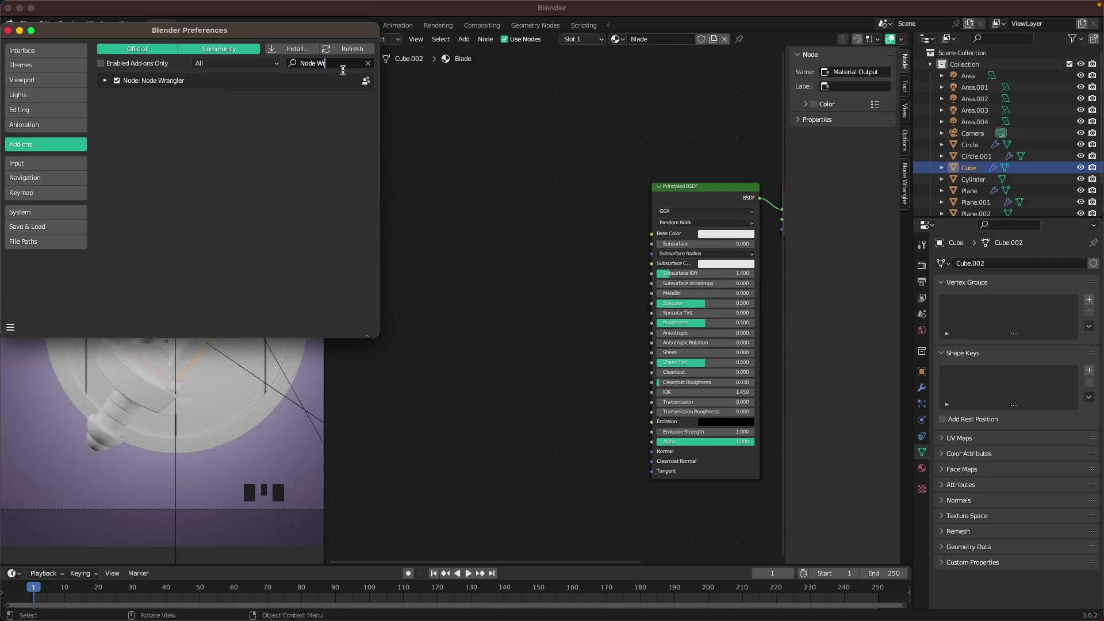
drag(488, 233, 460, 254)
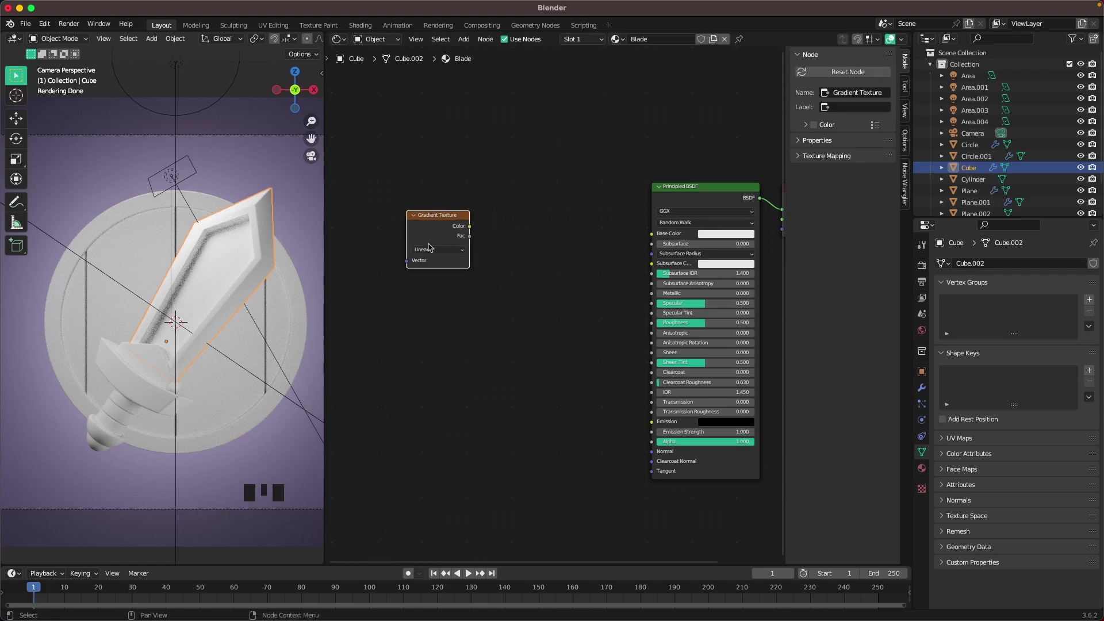
Give the gradient Mapping and Texture Coordinate nodes rotated 90° on Y, and add a Color Ramp
drag(542, 354, 433, 234)
key(ctrl+t)
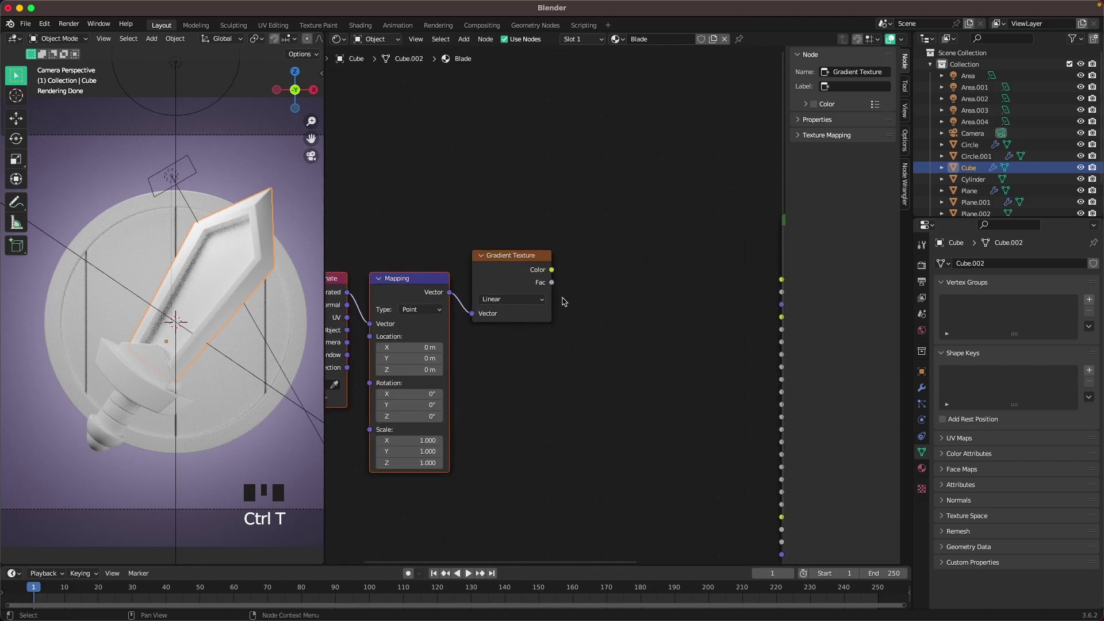
click(490, 267)
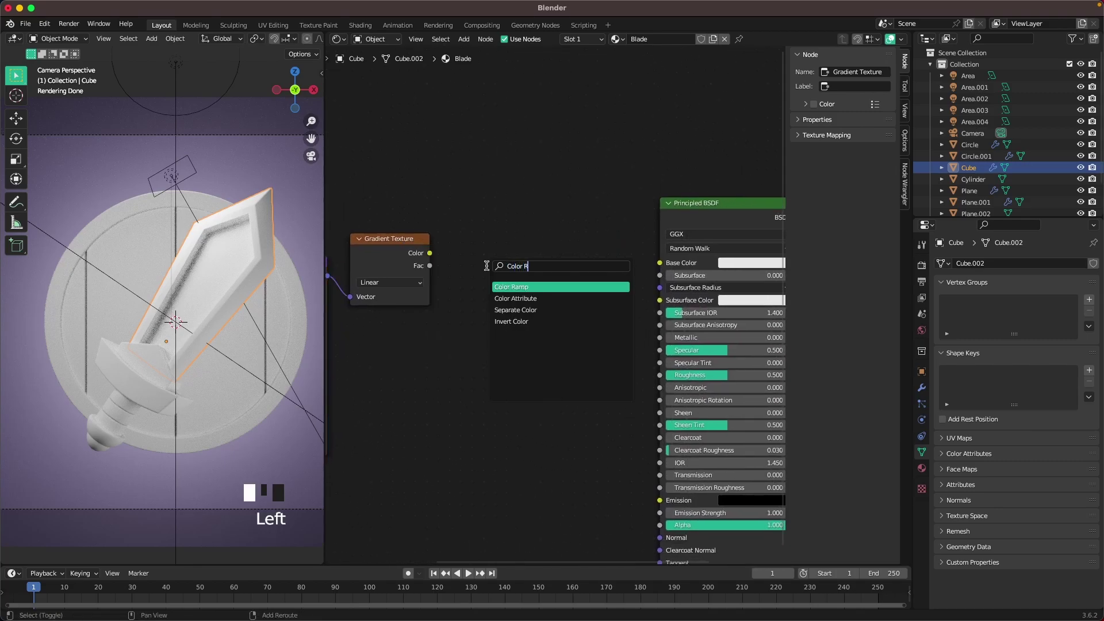
key(shift+a)
Route the gradient through the Color Ramp into Base Color, with a pale lavender D9D9FF light stop
drag(431, 253, 458, 331)
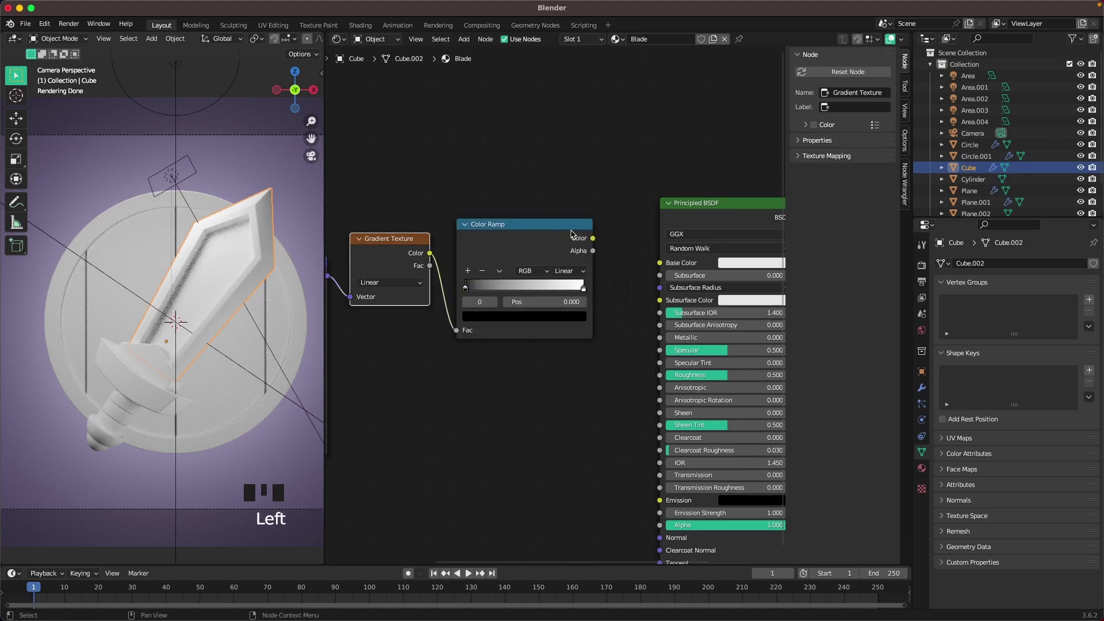
drag(597, 238, 664, 268)
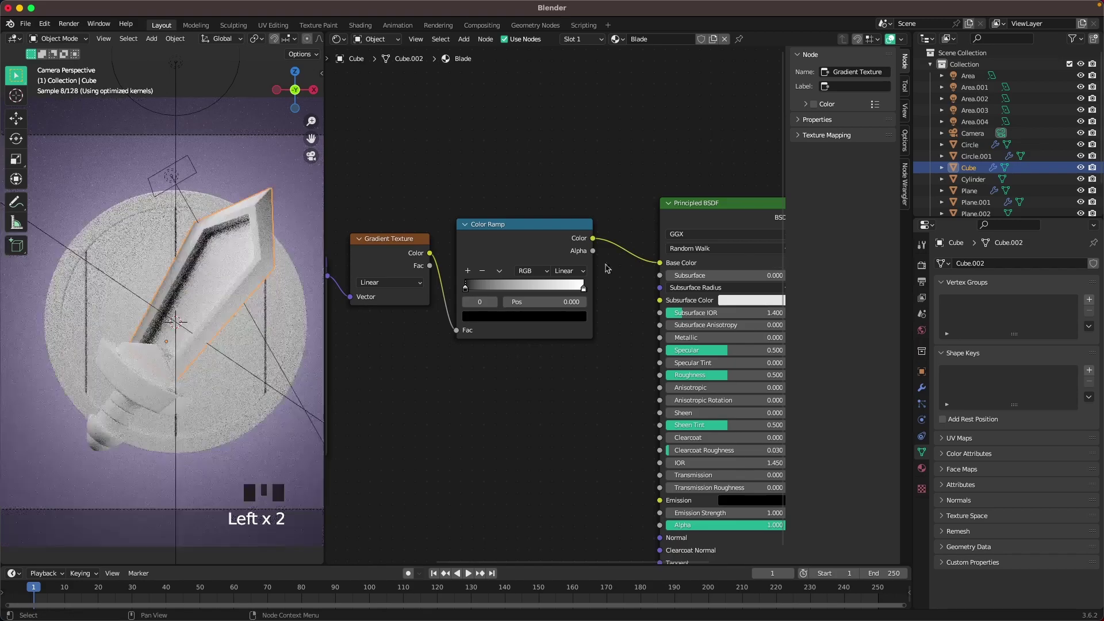
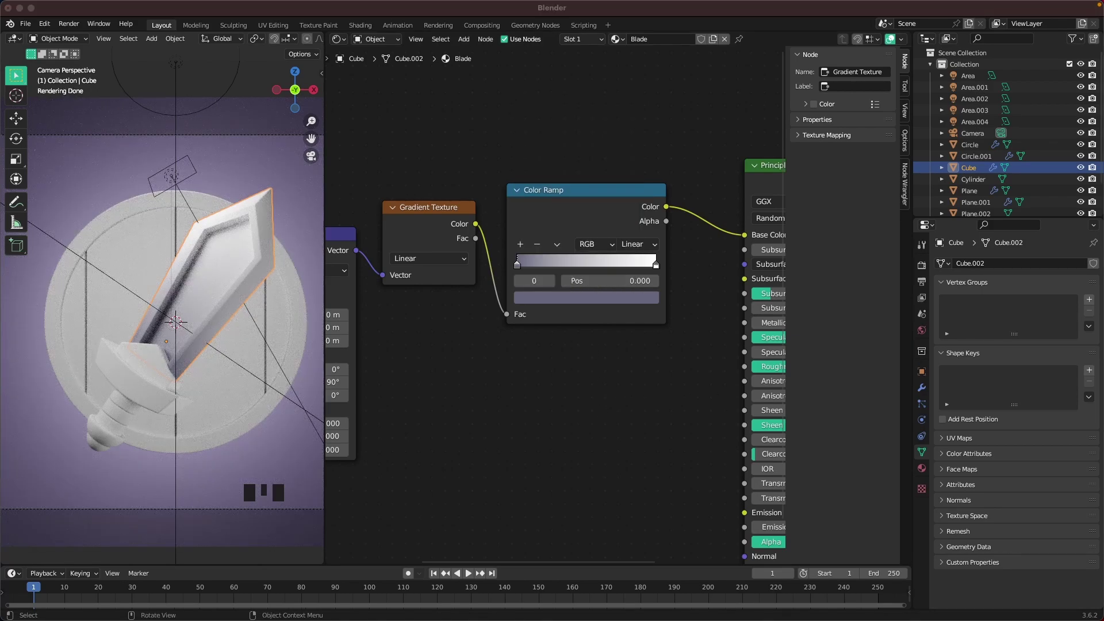
click(659, 265)
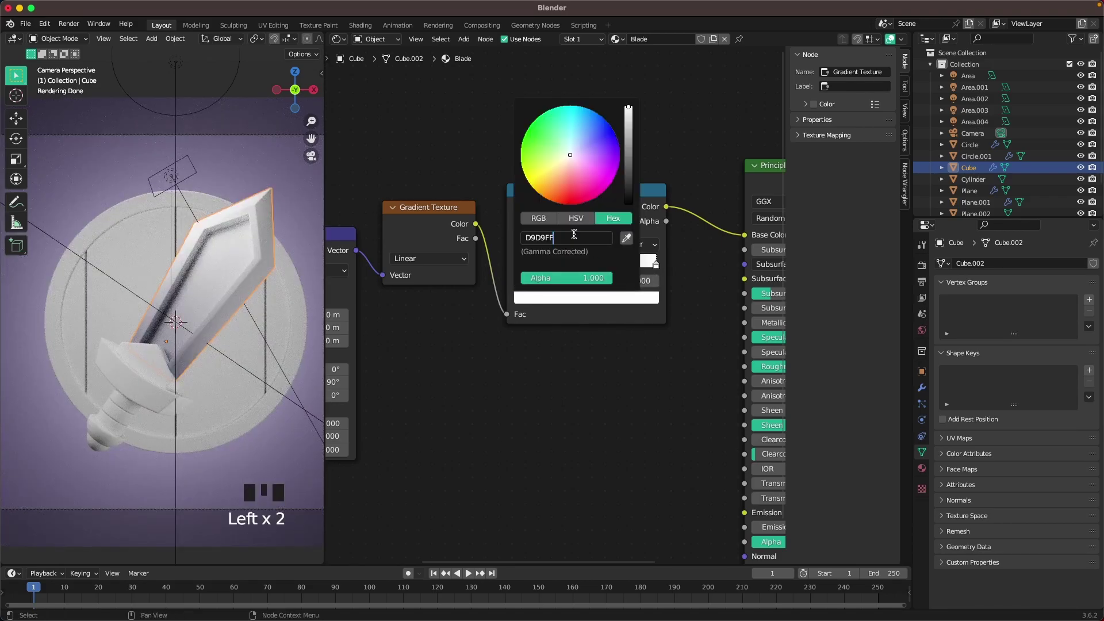
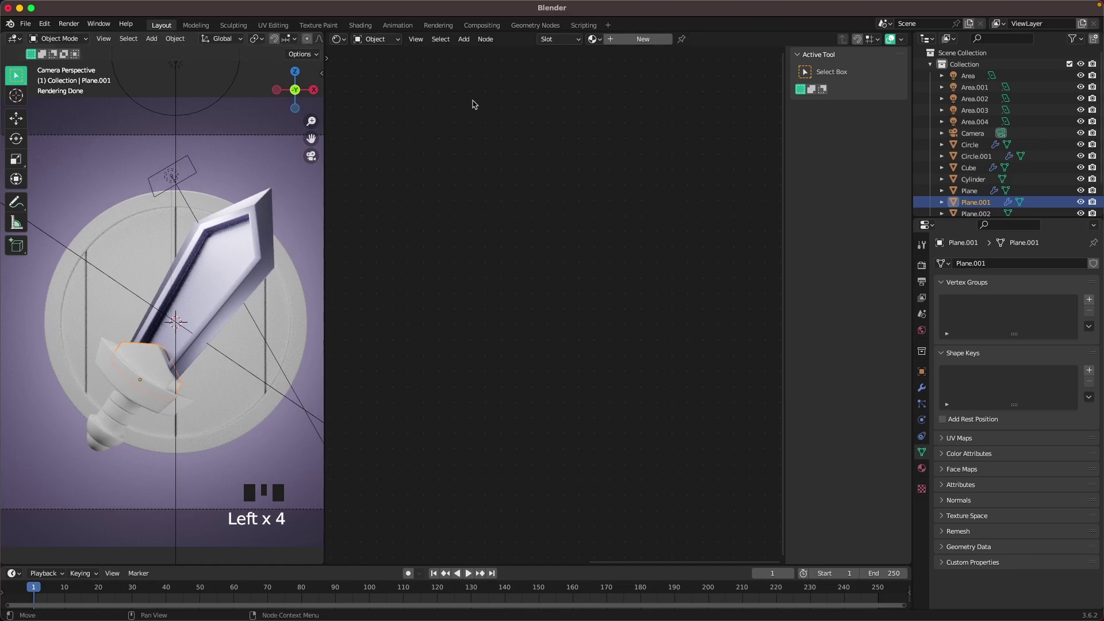
Build a Gradient Texture with mapping rotated 90° on Y inside the Gold material
drag(628, 42, 540, 48)
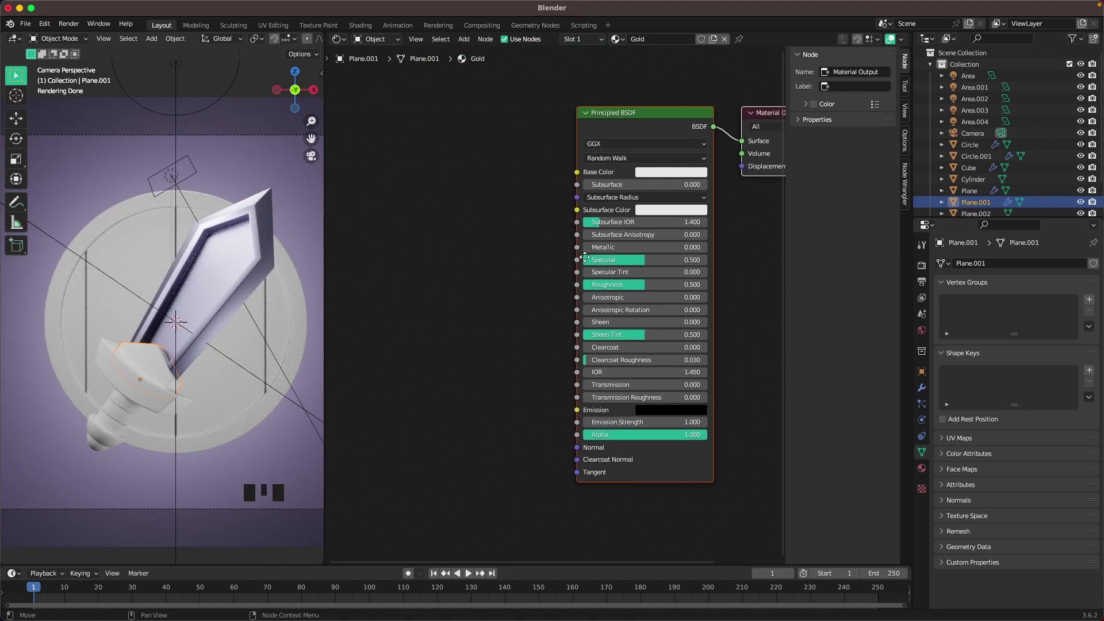
click(473, 265)
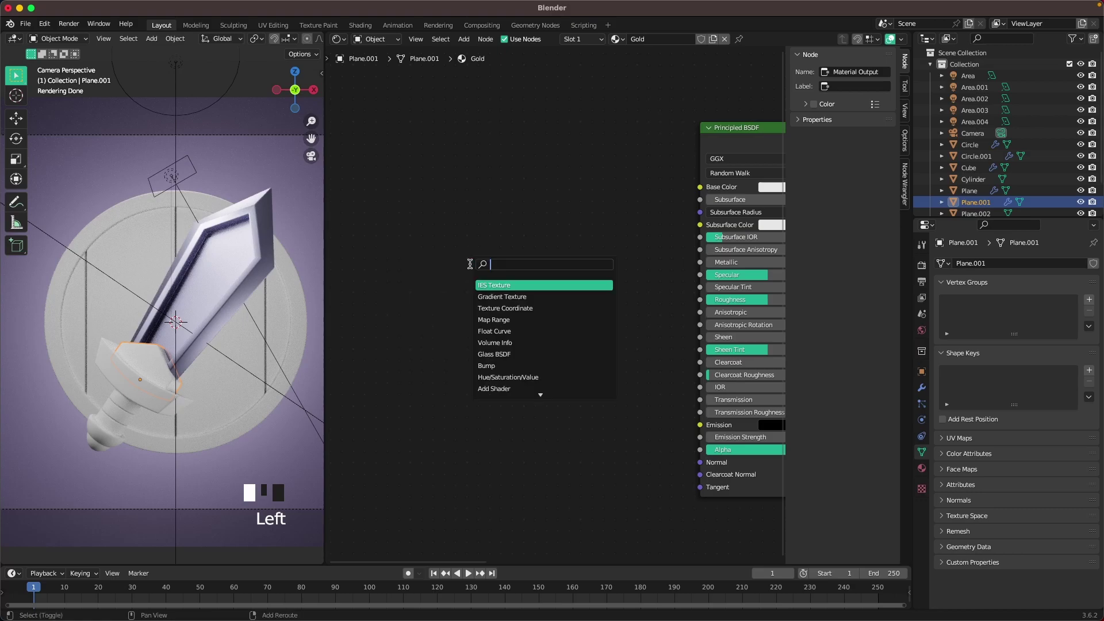
key(shift+a)
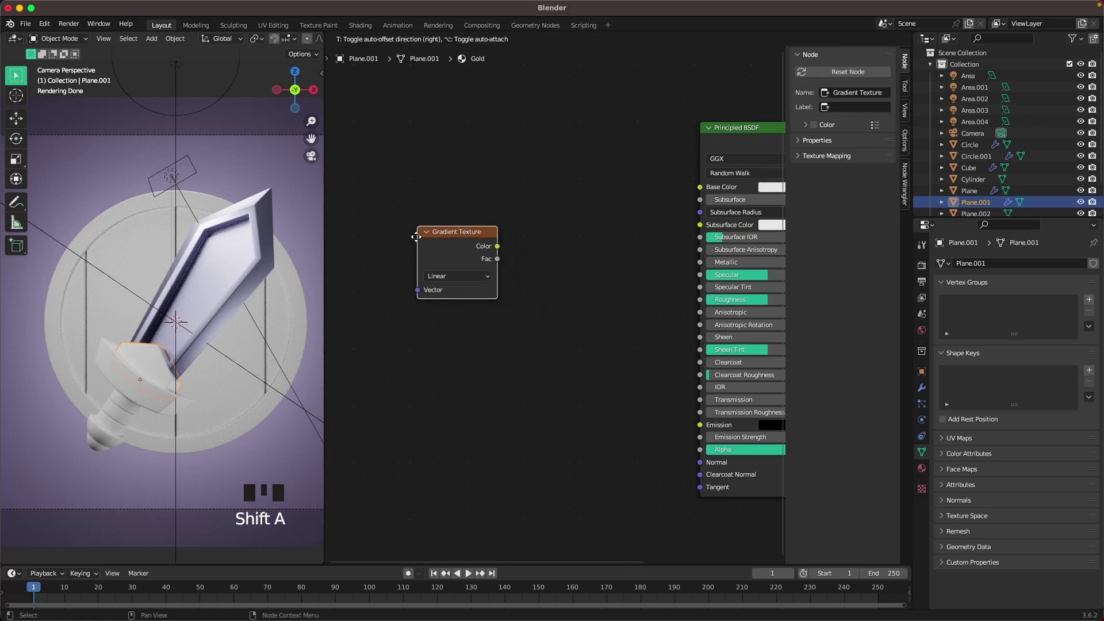
key(ctrl+t)
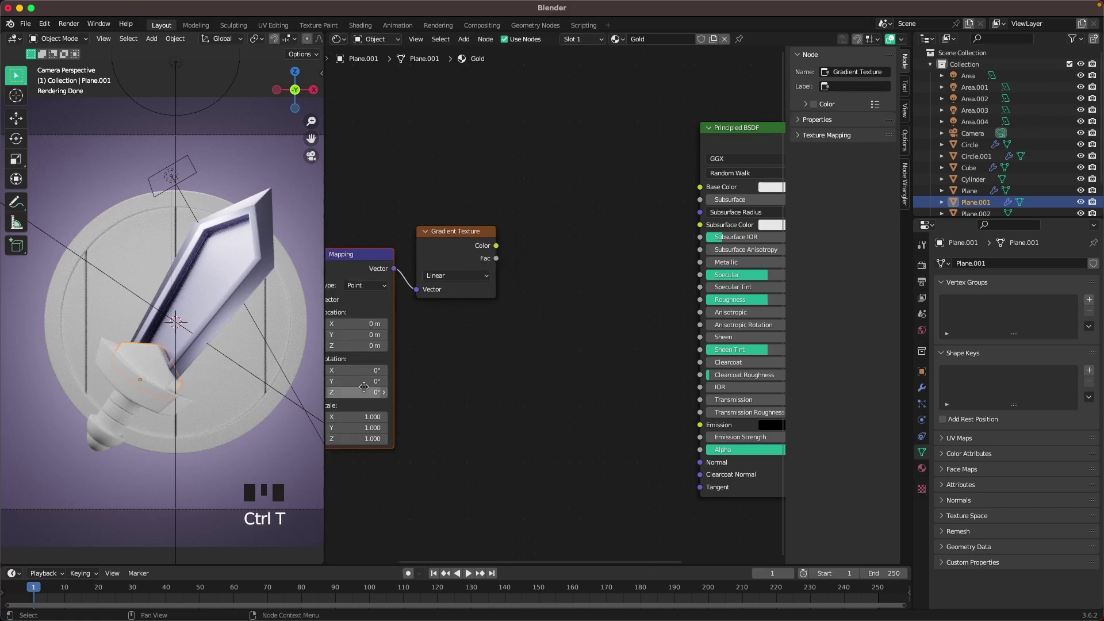
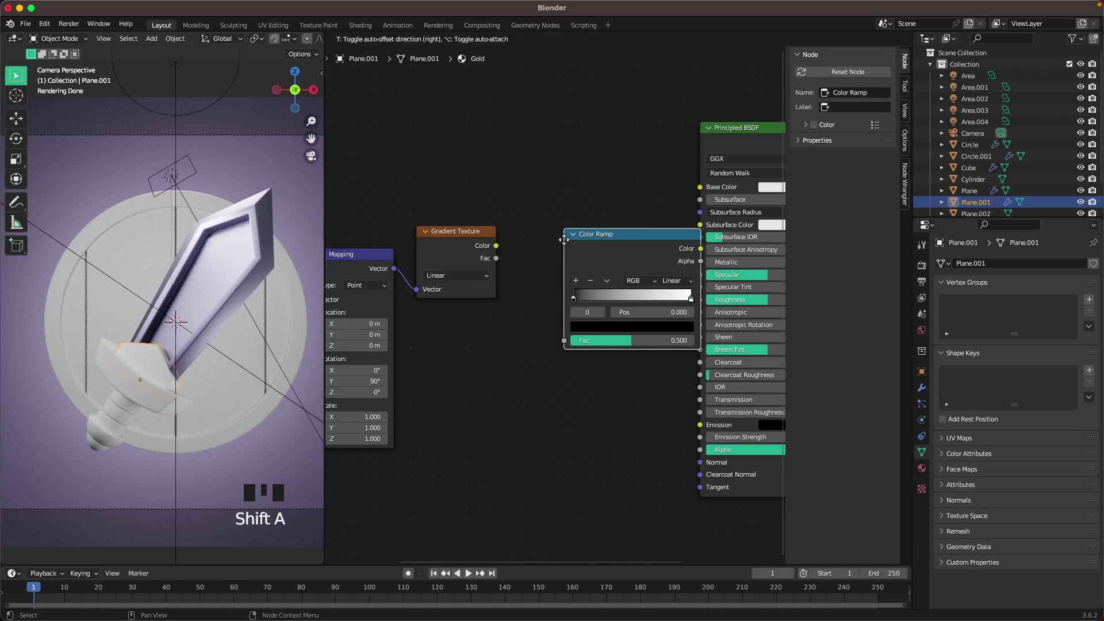
Feed the gradient through a Color Ramp to Base Color with pale gold FFD5A2 and Metallic 1
drag(501, 247, 523, 323)
drag(654, 225, 700, 188)
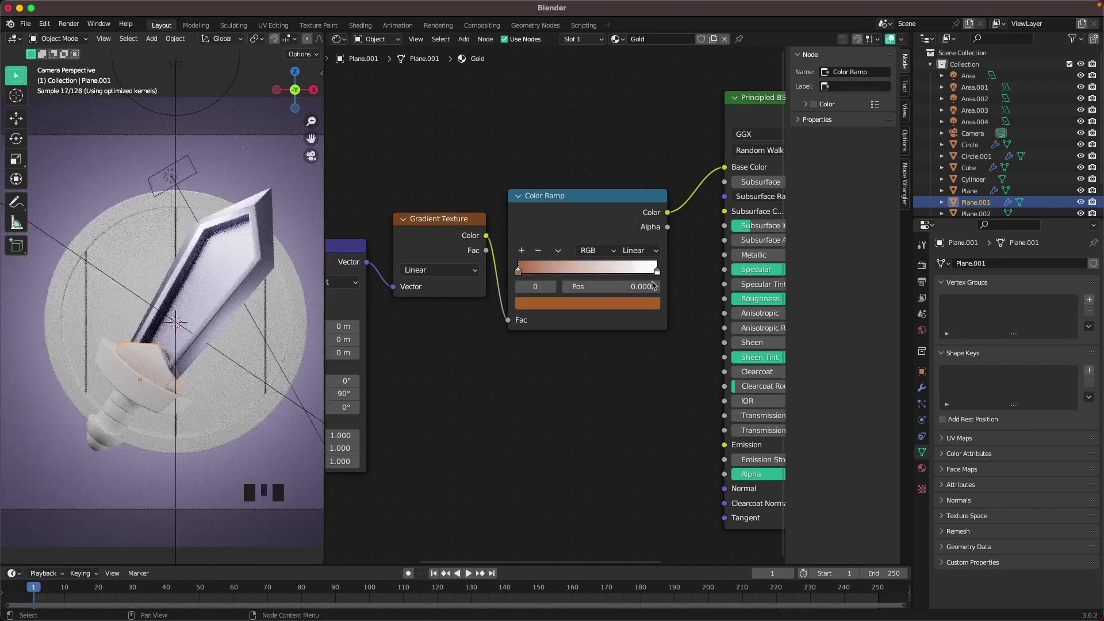
drag(662, 274, 595, 266)
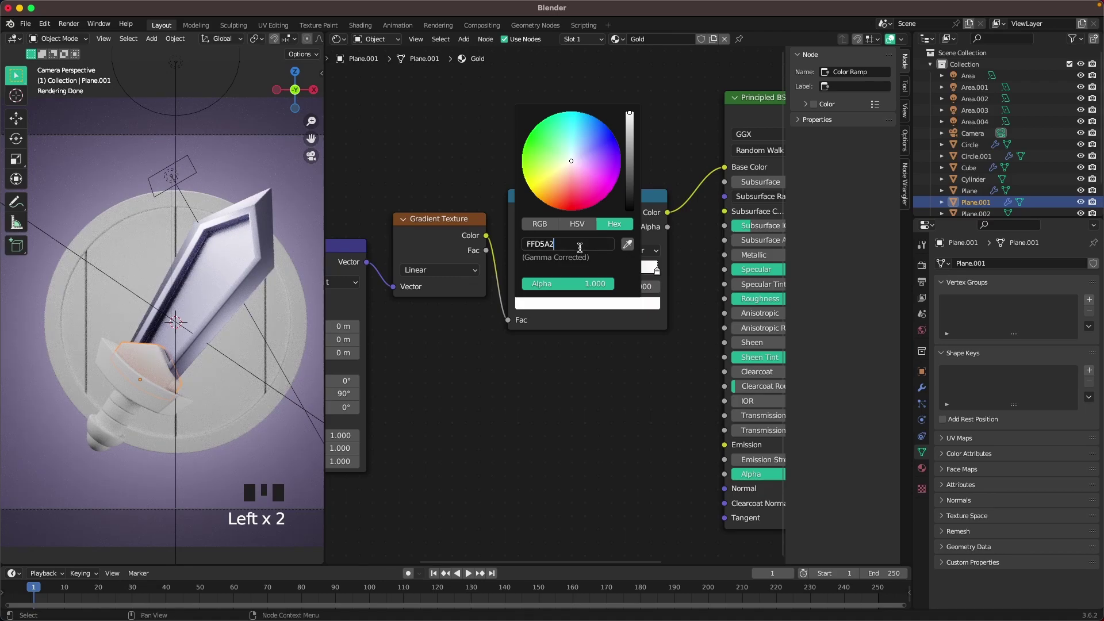
click(643, 404)
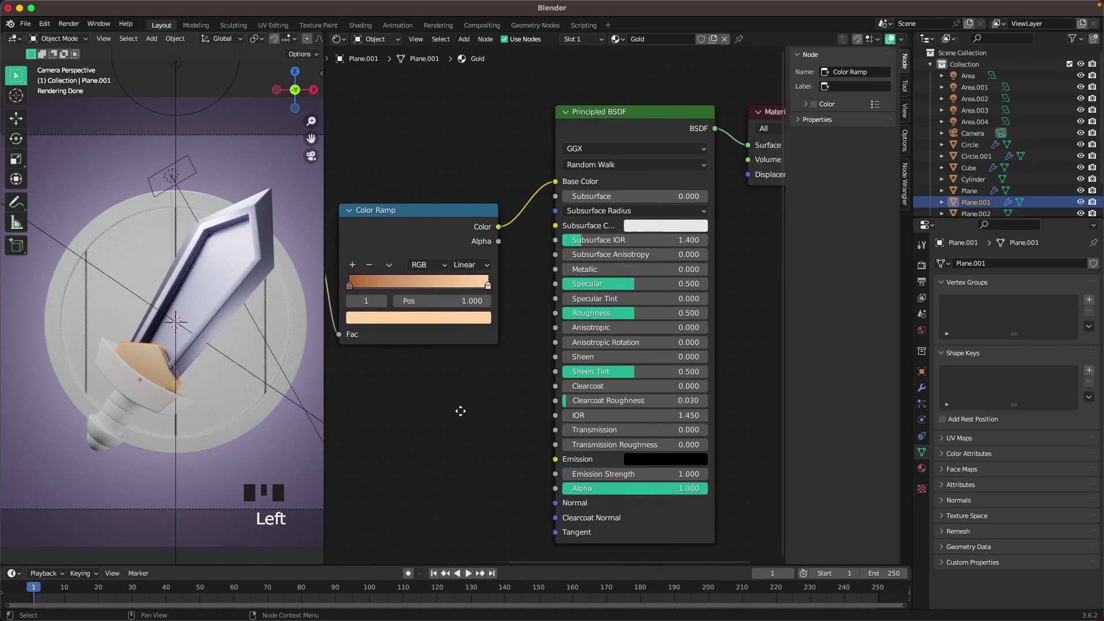
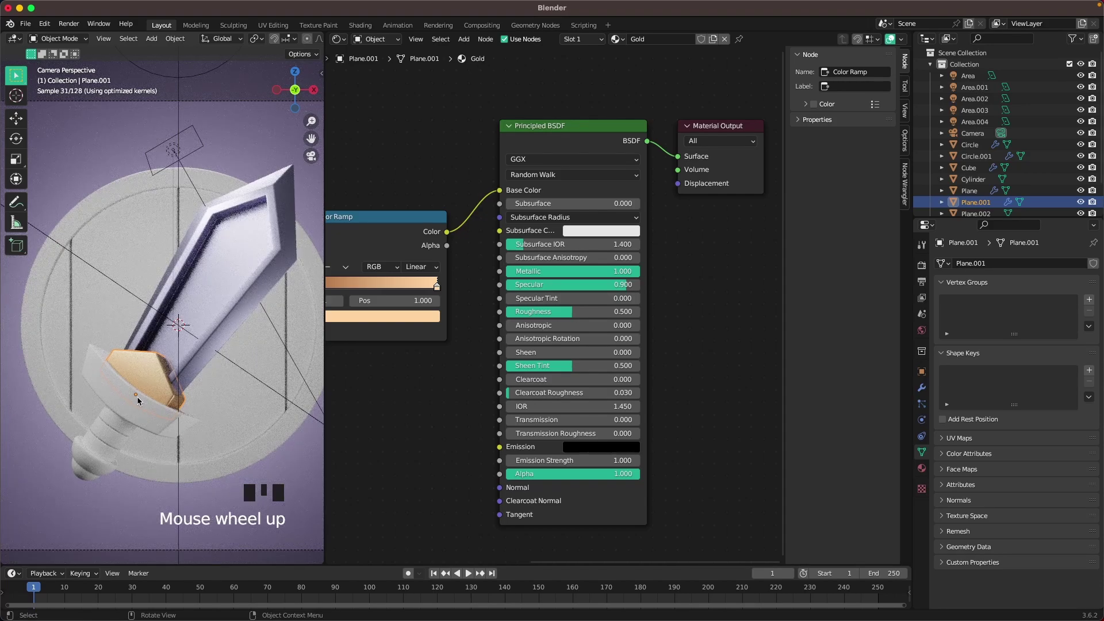
Link the Gold material onto the upper guard piece, collar and shield rim with Ctrl+L
click(149, 411)
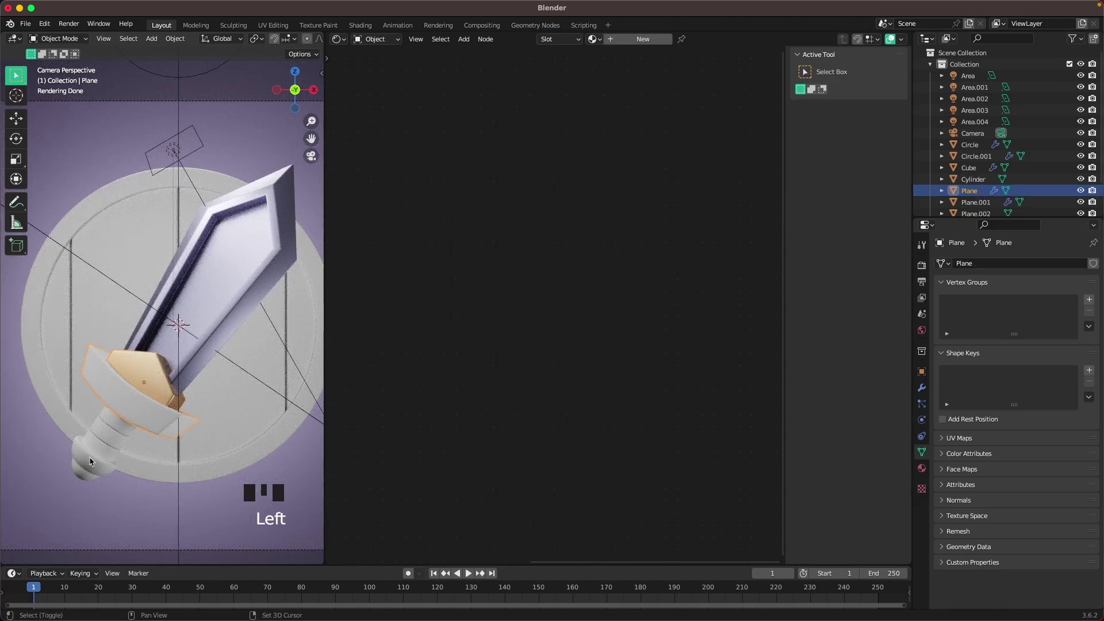
click(84, 477)
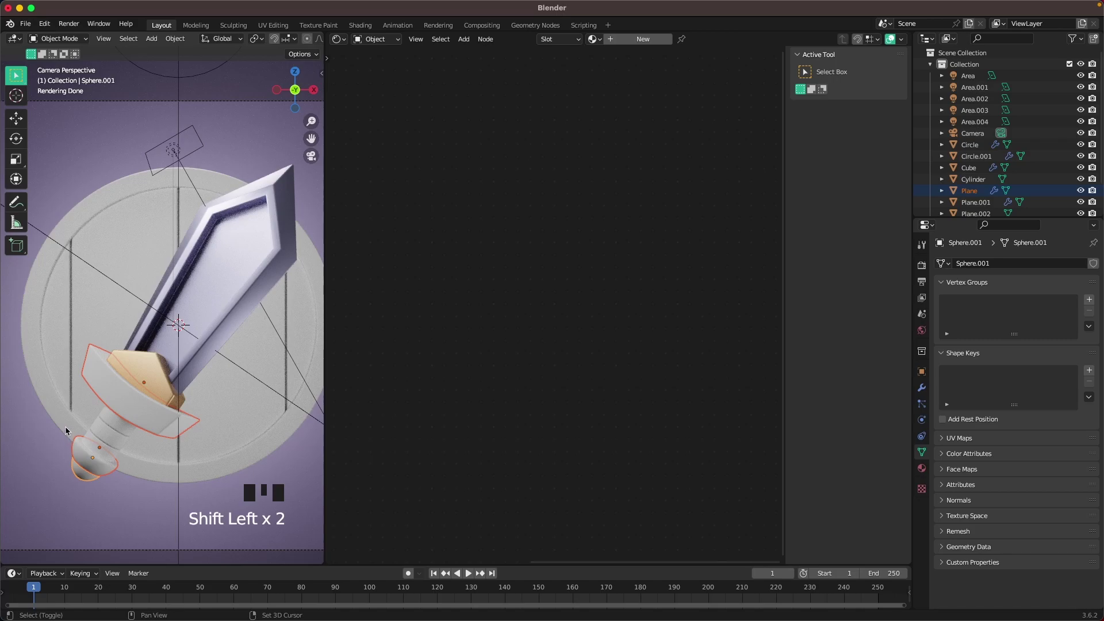
click(69, 427)
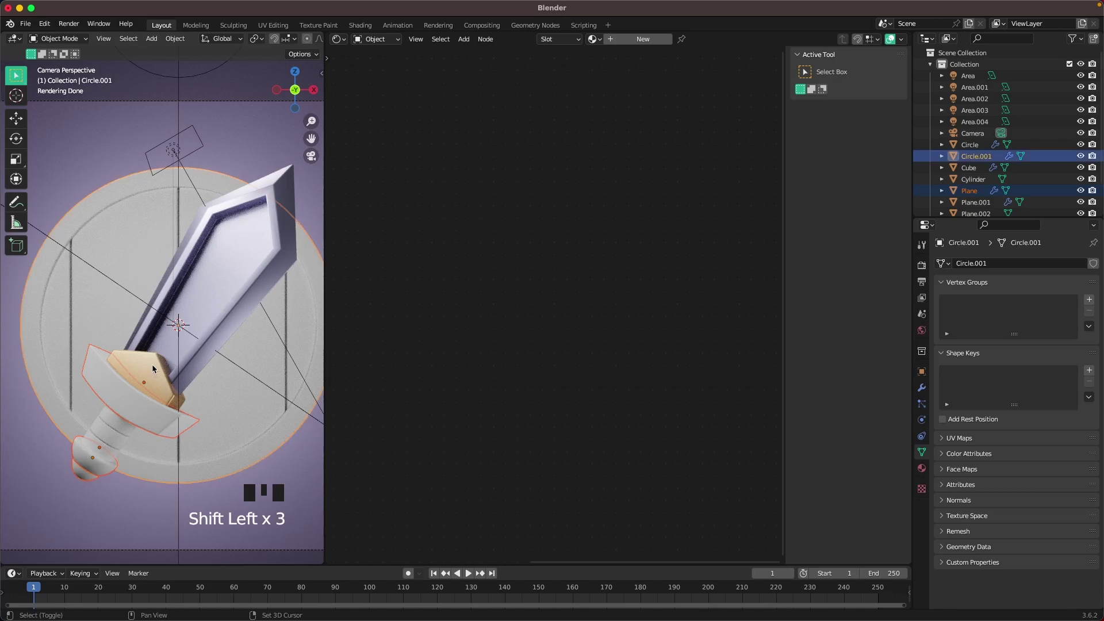
click(154, 364)
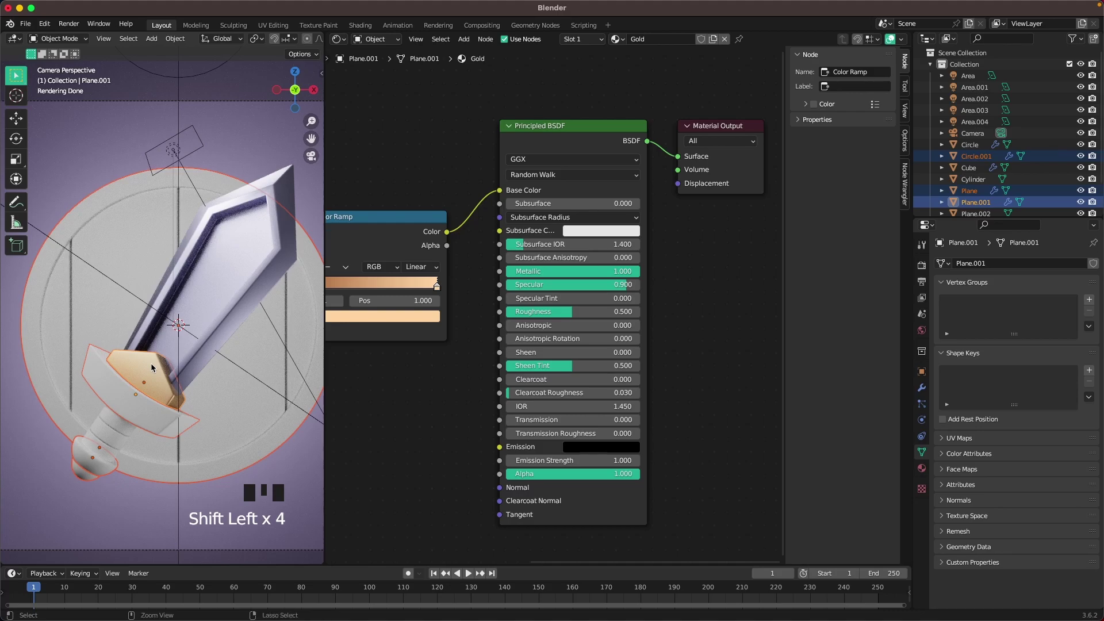
key(ctrl+l)
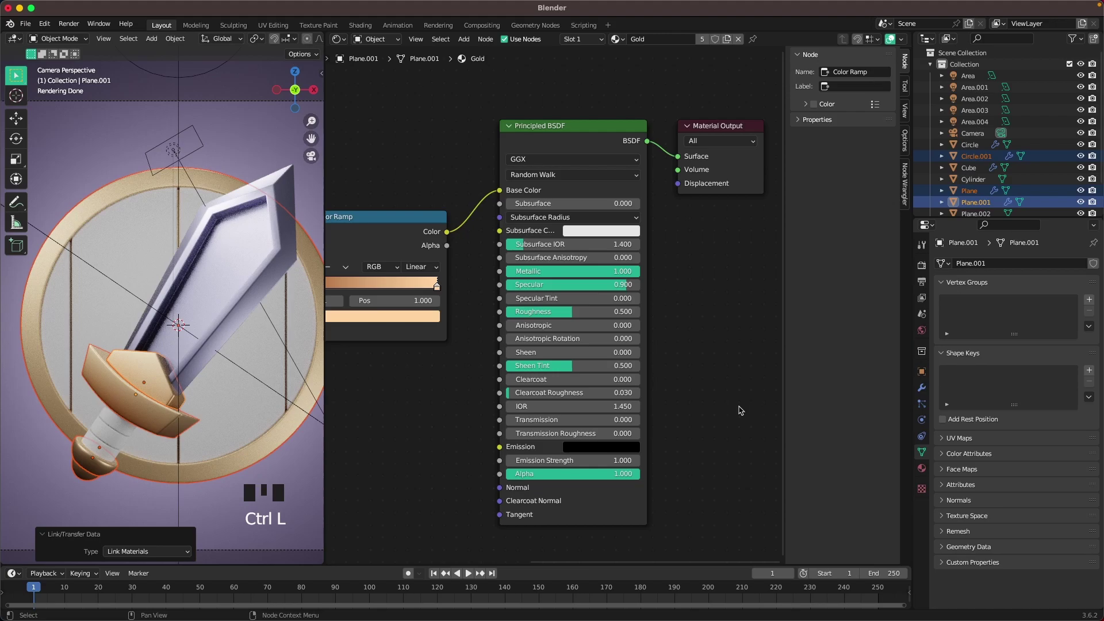
Give the Cylinder handle a Gradient Texture with mapping rotated 90° around Y
click(117, 432)
drag(635, 46, 648, 45)
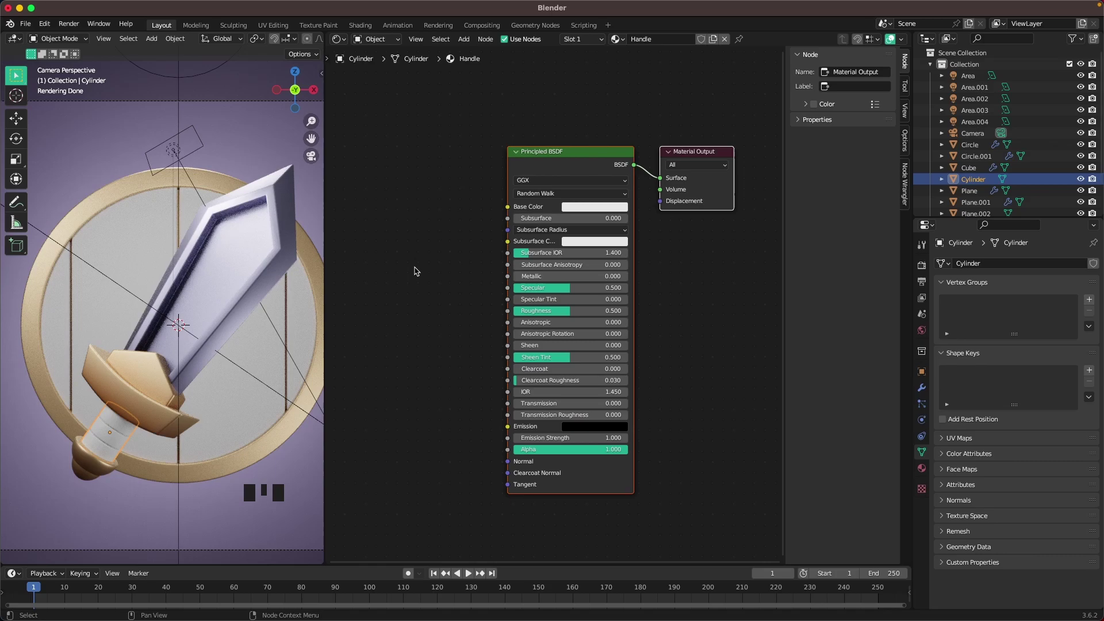
drag(434, 278, 469, 263)
key(shift+a)
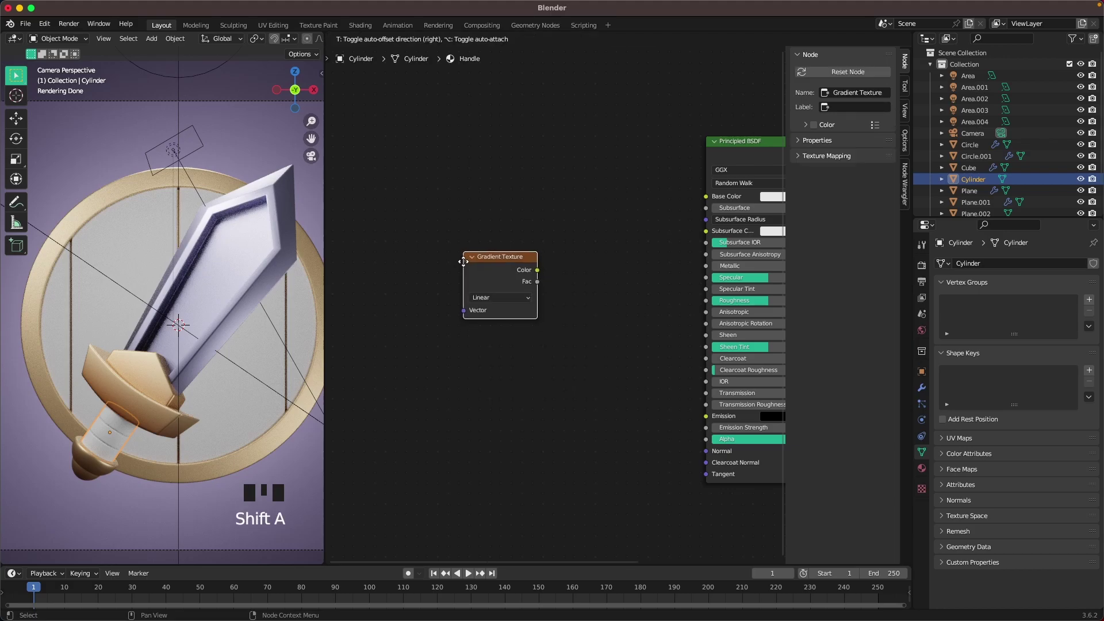
key(ctrl+t)
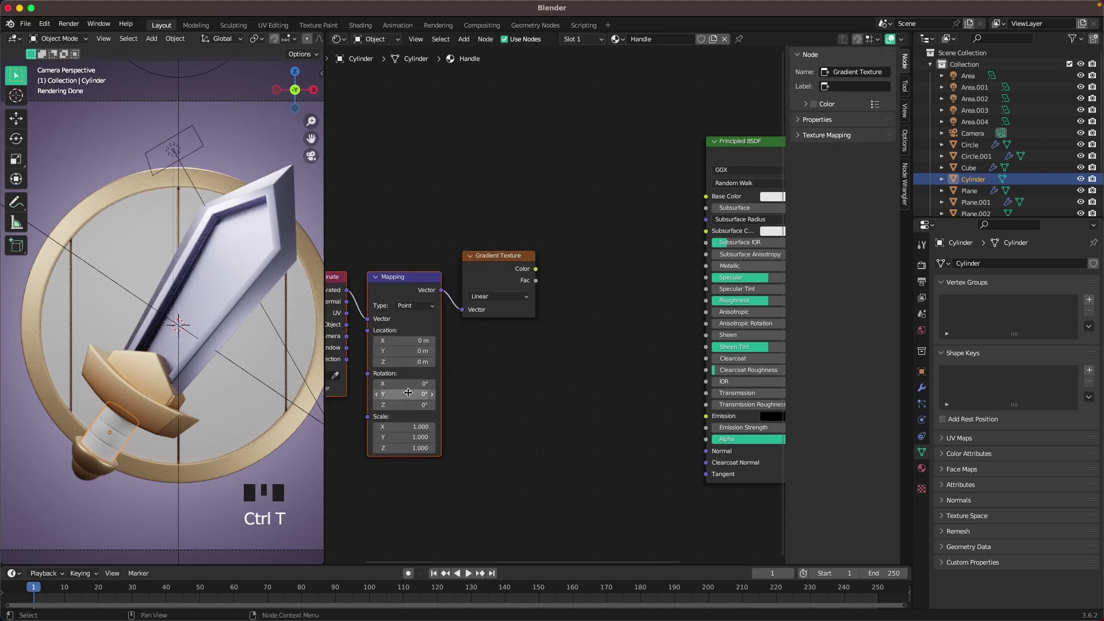
drag(411, 396, 604, 283)
Pass the gradient through a Color Ramp with brown stops (4F2D26) into the handle's Base Color
key(shift+a)
drag(541, 269, 558, 344)
drag(676, 259, 704, 202)
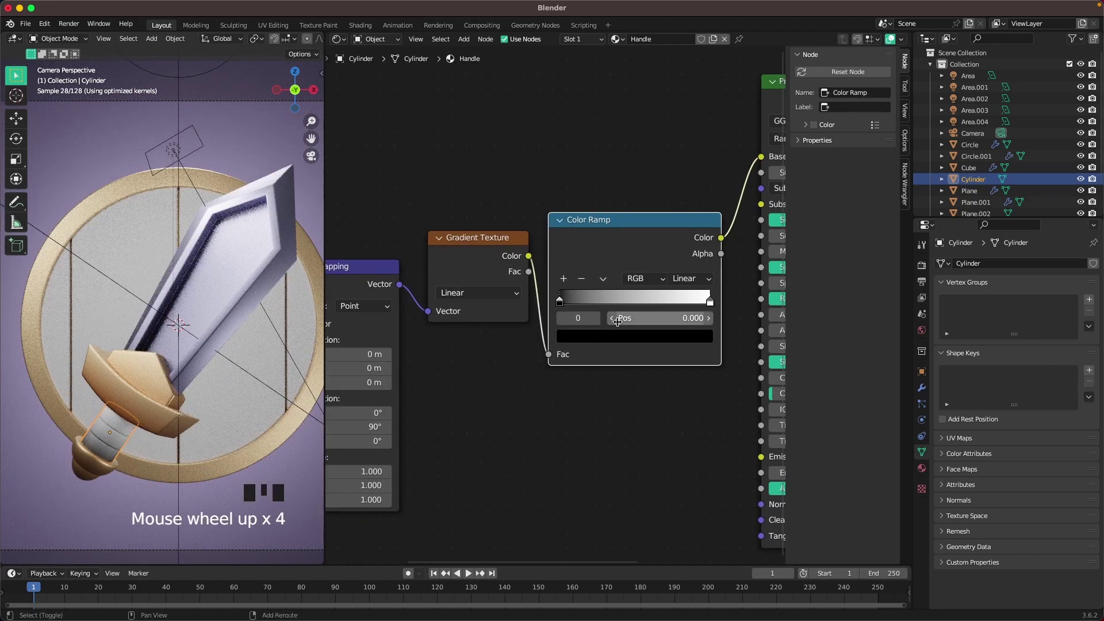
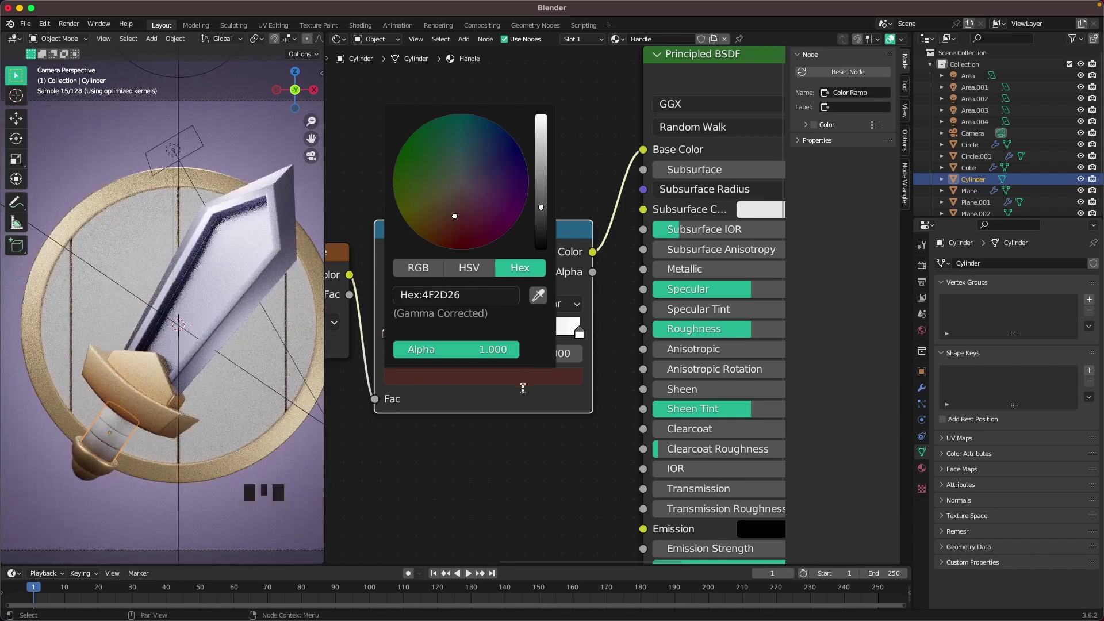
drag(398, 306, 522, 376)
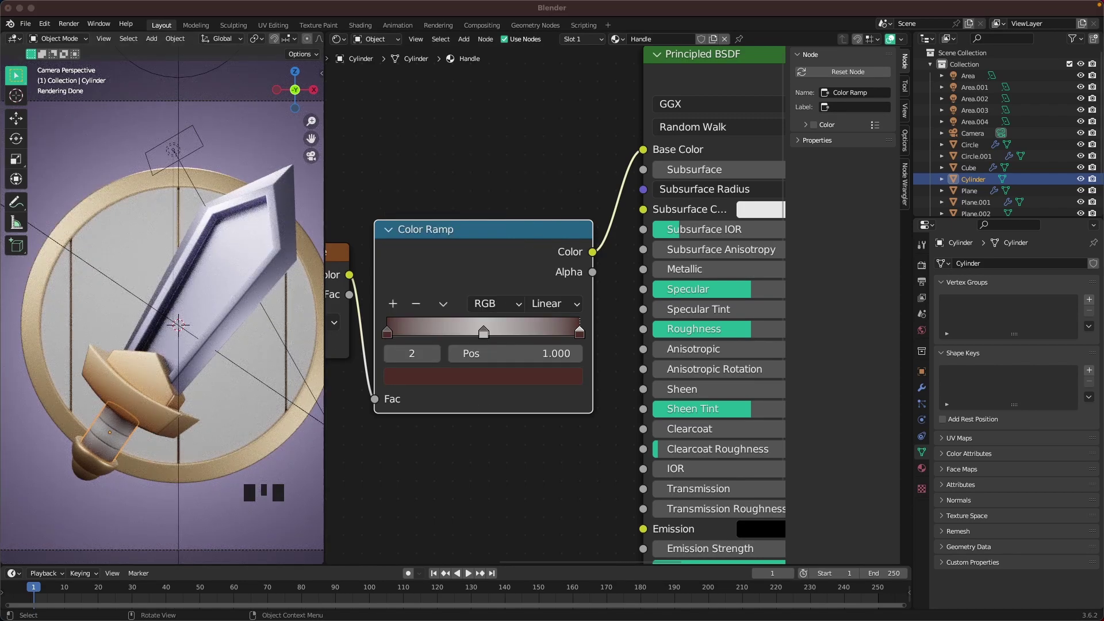
click(487, 331)
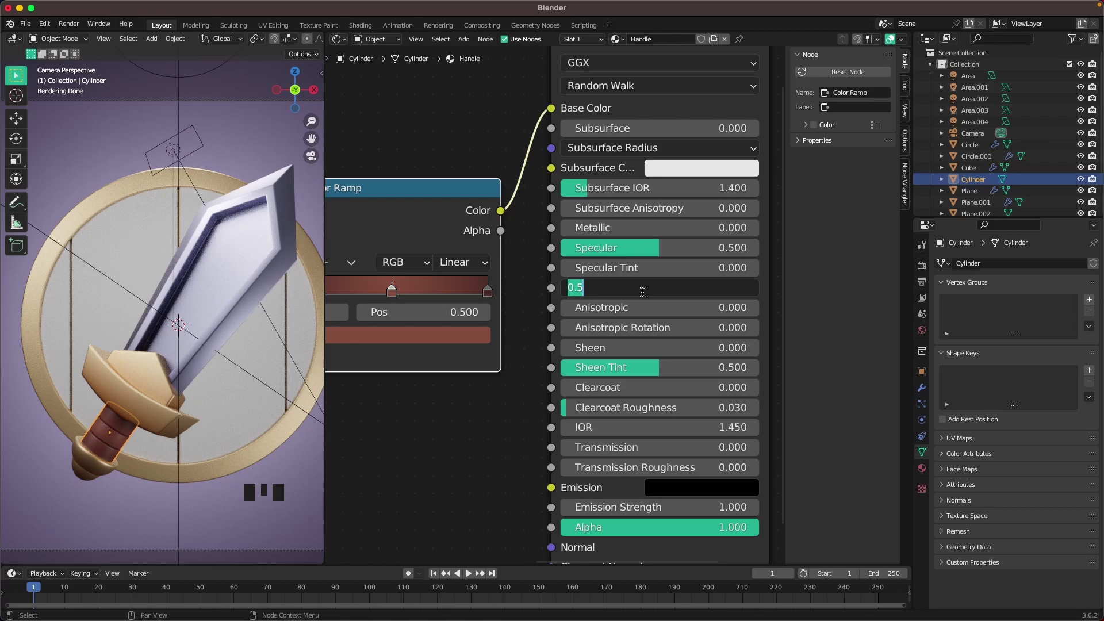
Lower Handle and Blade roughness to 0.35 and inspect the gold rim's material
drag(646, 294, 608, 302)
click(226, 283)
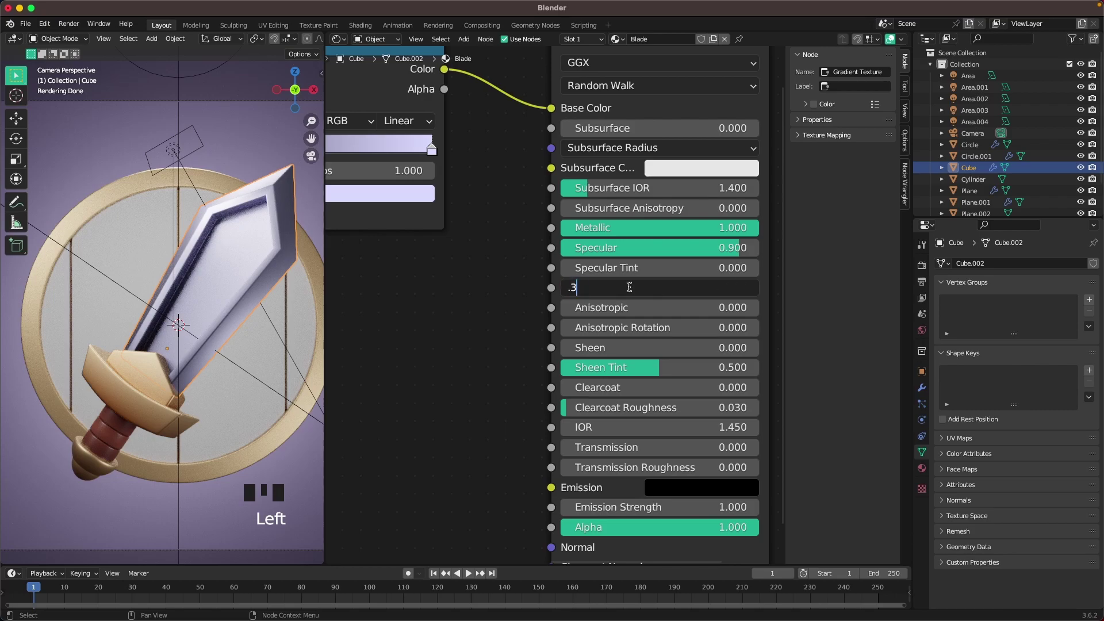
drag(632, 289, 159, 385)
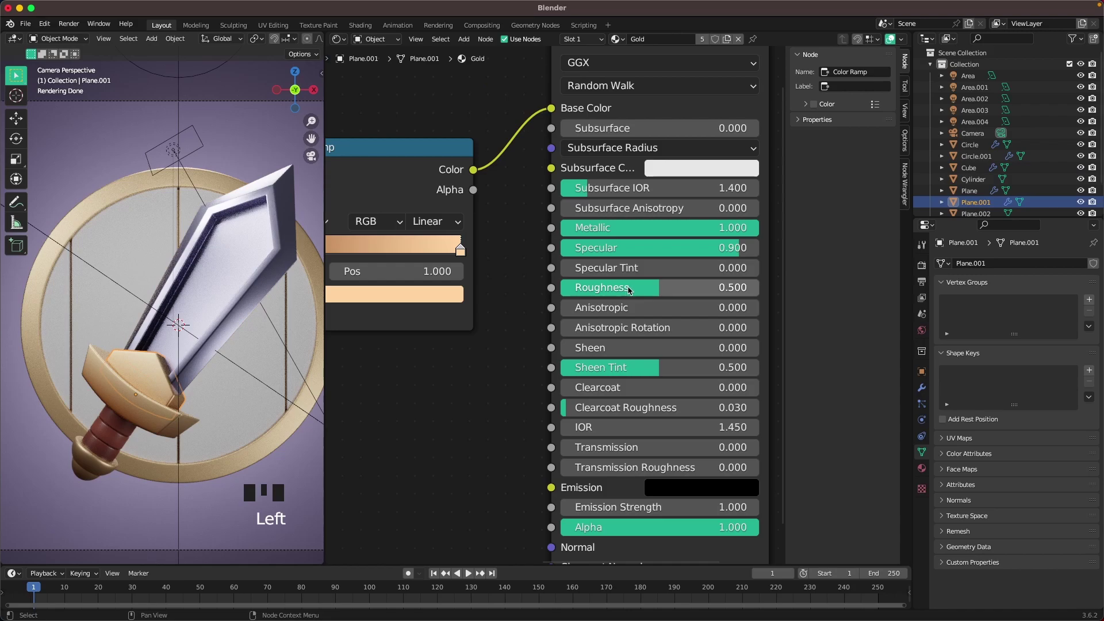
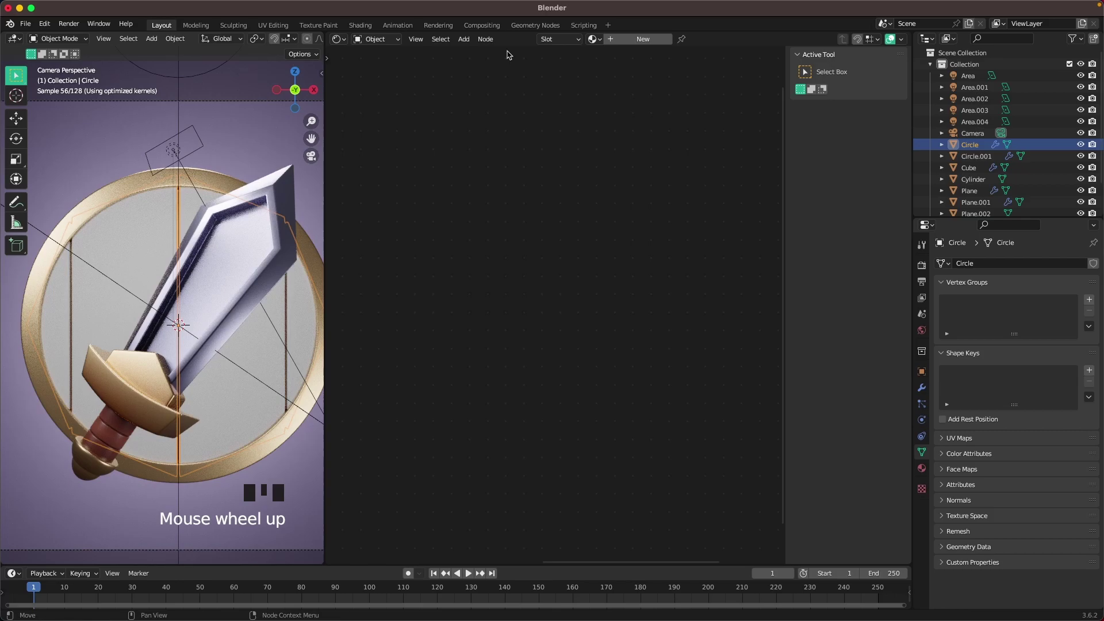
Create a new material named Wood on the shield's plank circle
drag(645, 41, 659, 37)
click(669, 33)
key(o)
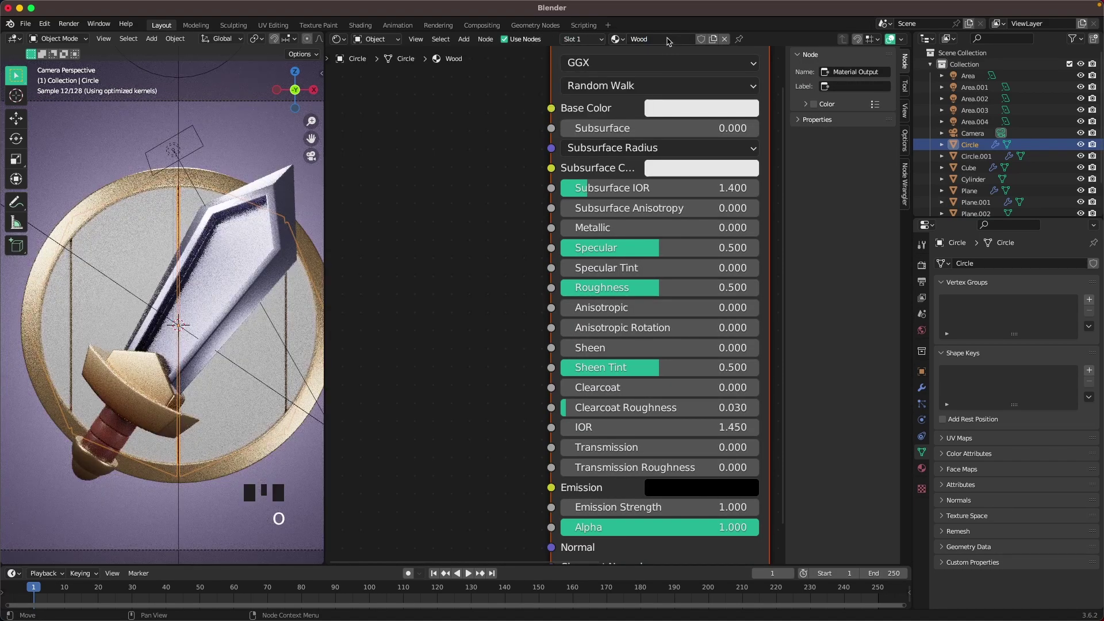
scroll(down, 3)
scroll(down, 3)
Add a mapped Musgrave Texture and a Noise Texture for the wood grain
click(439, 253)
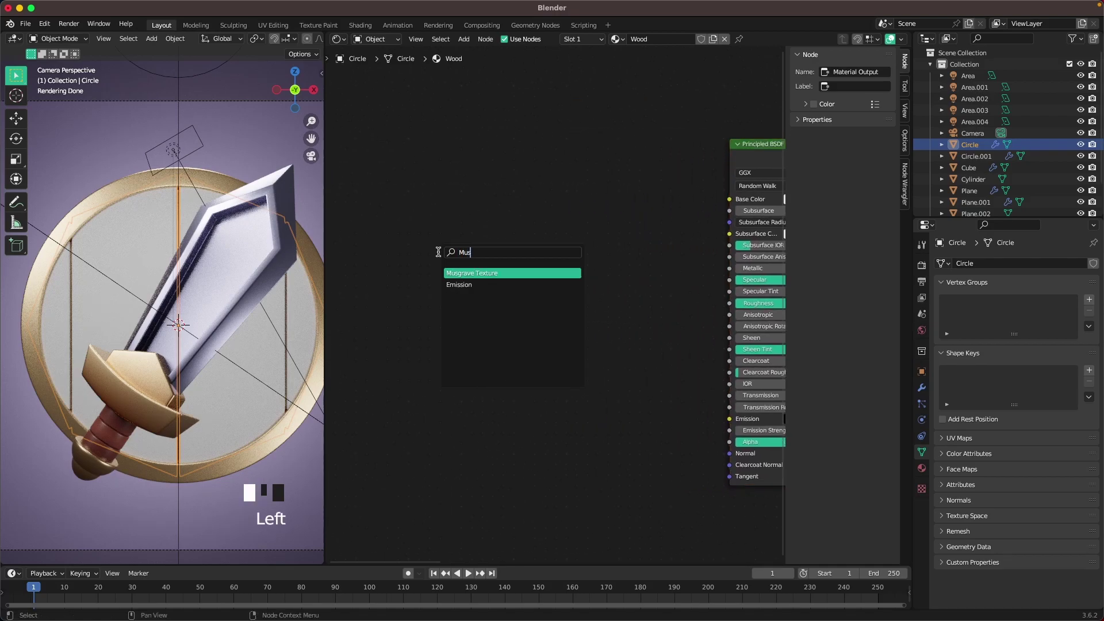
key(shift+a)
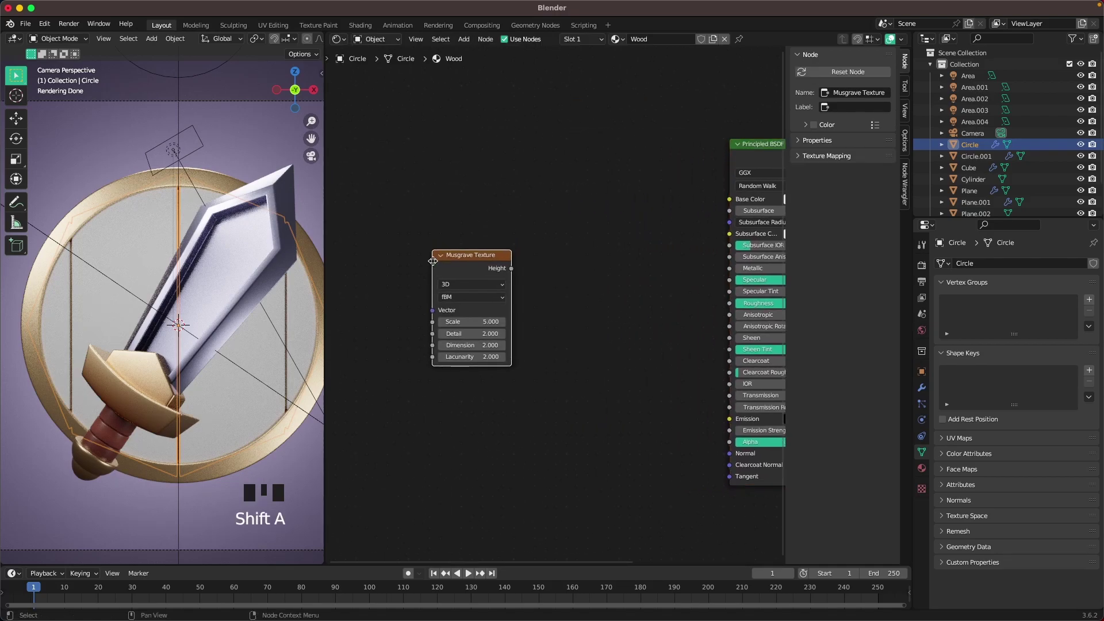
key(ctrl+t)
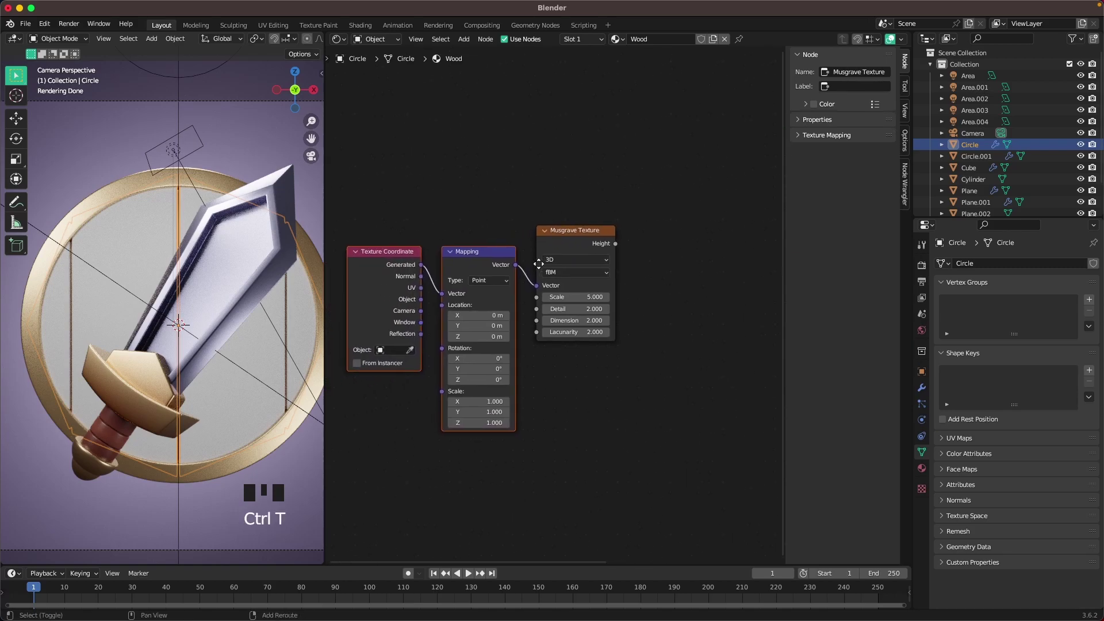
click(538, 219)
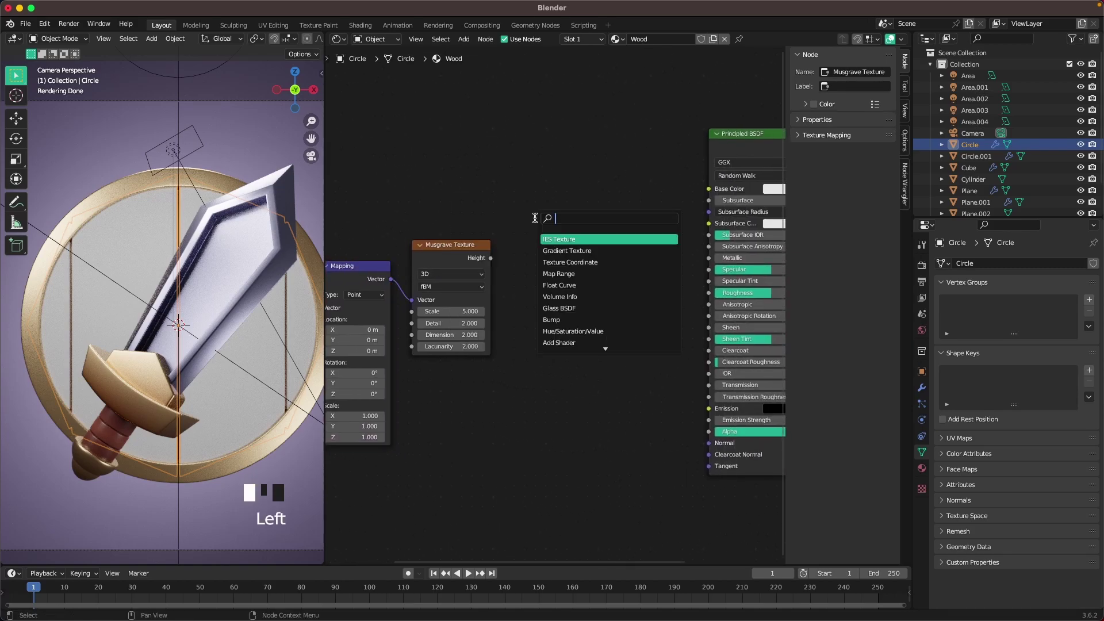
key(shift+a)
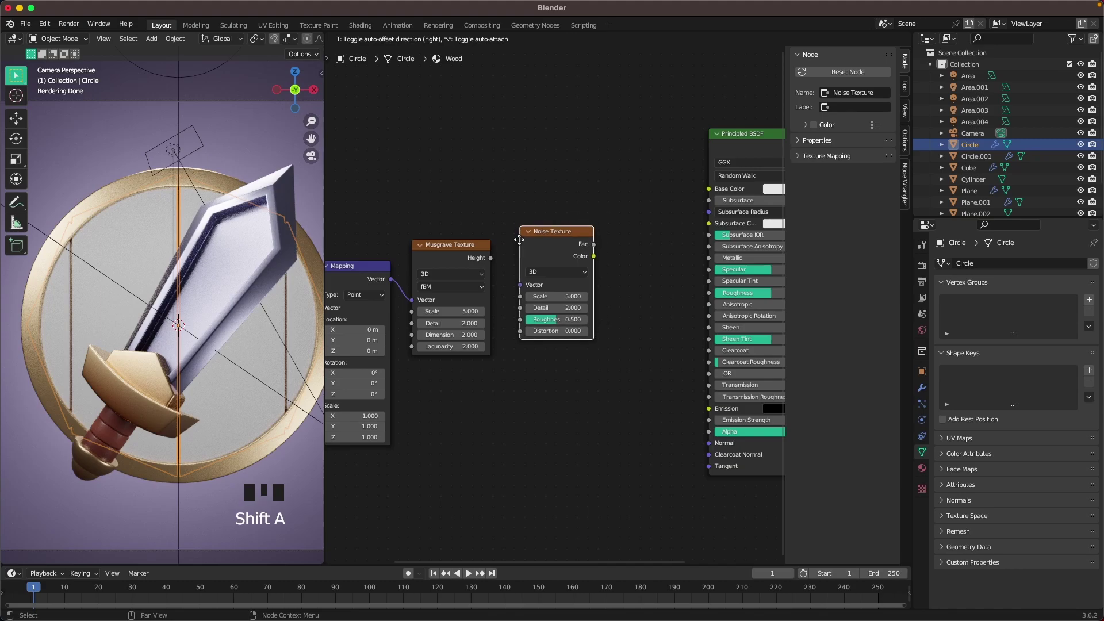
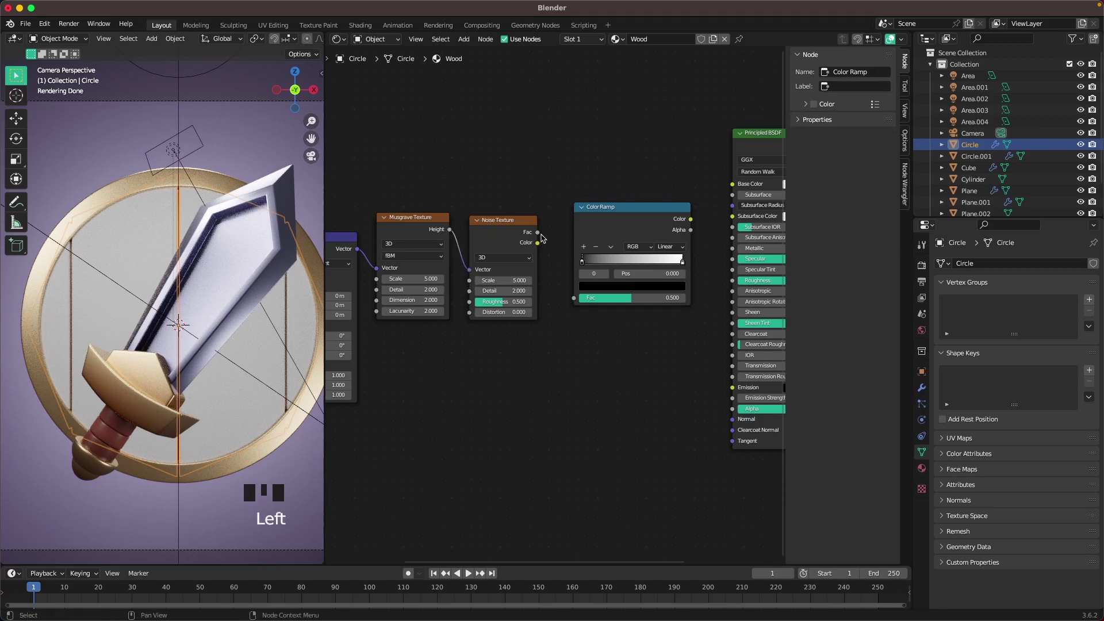
Send the noise through a Color Ramp to Base Color and stretch the grain with Mapping Y scale 0.53
drag(537, 233, 579, 298)
drag(695, 219, 734, 188)
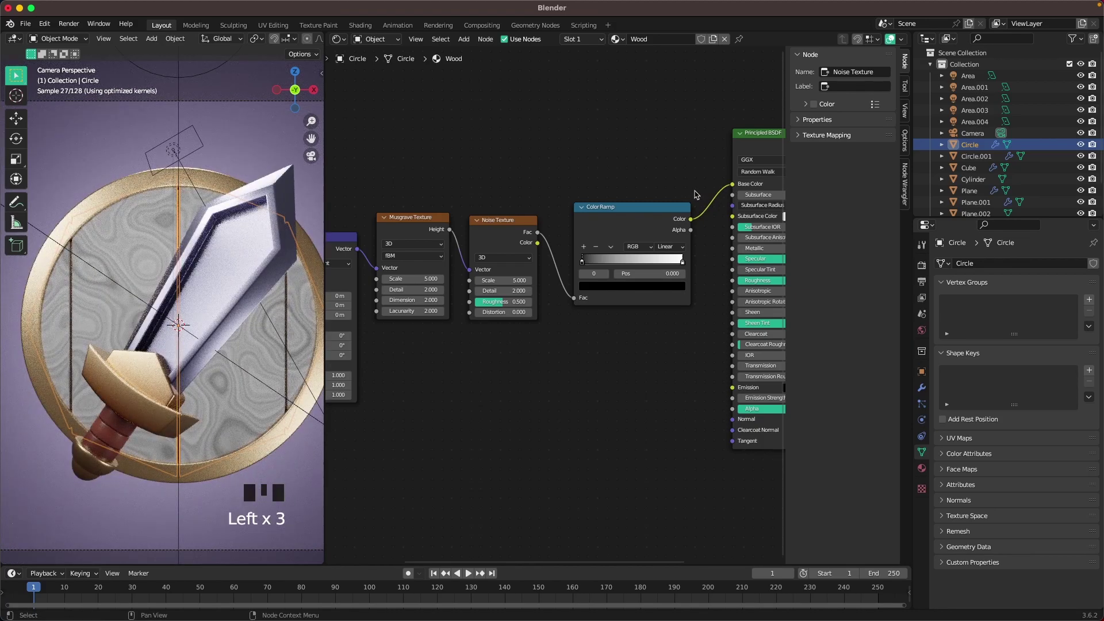
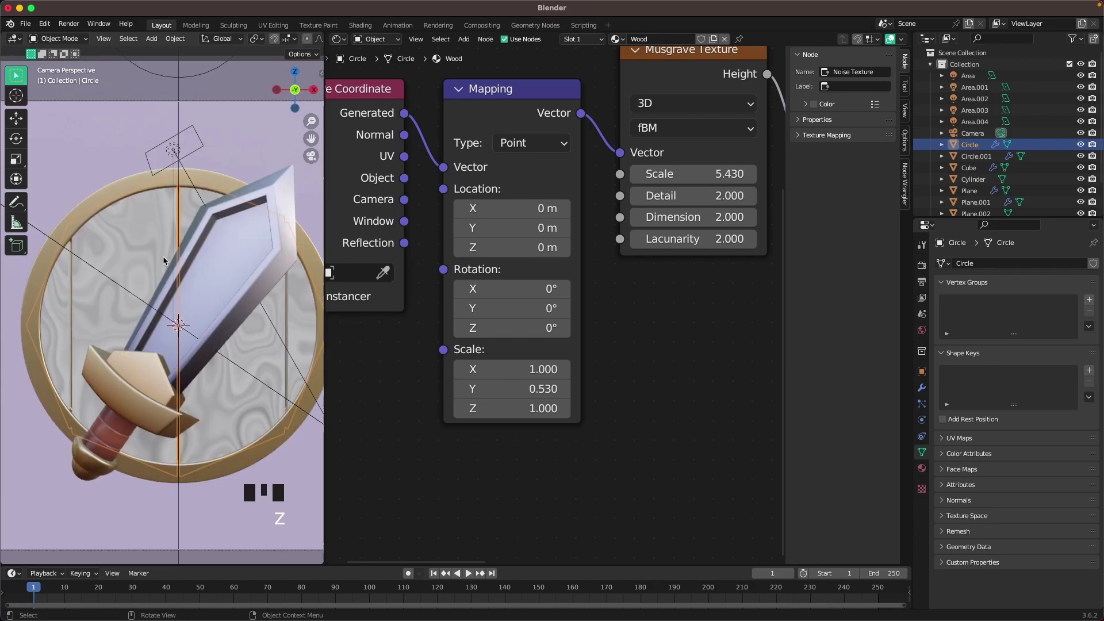
scroll(up, 3)
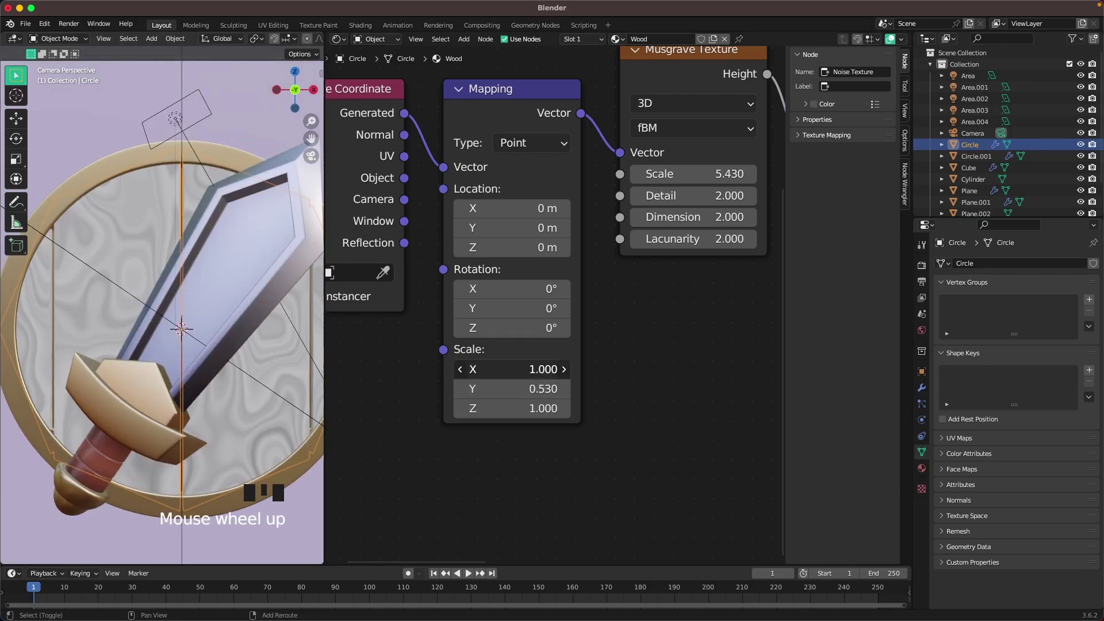
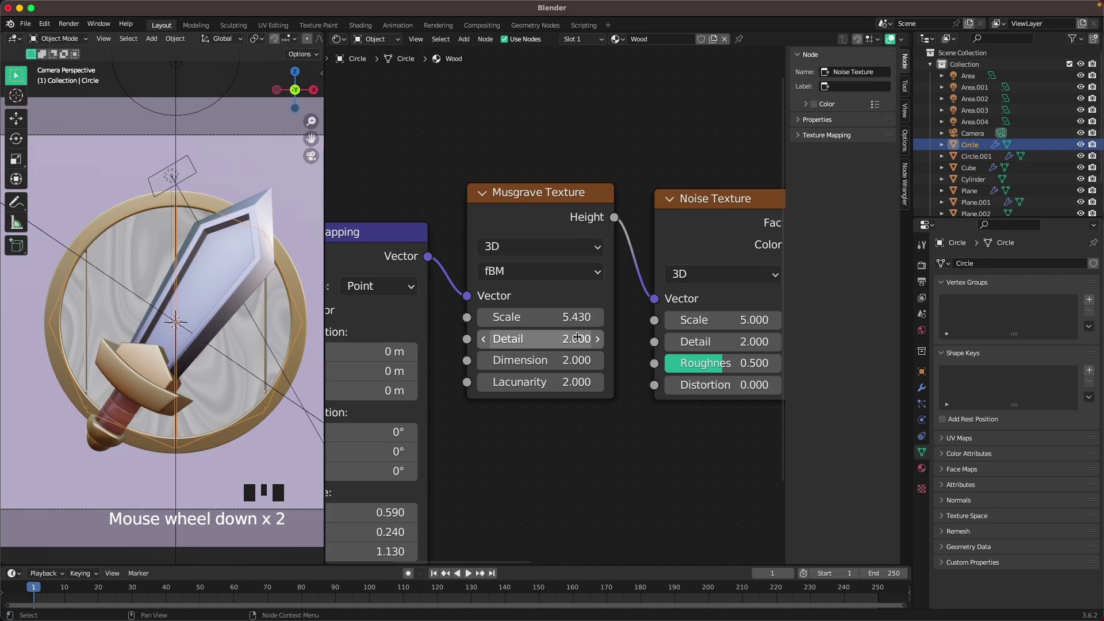
Recolour the Wood ramp from dark red to reddish brown with an added middle stop, roughness 0.3
drag(575, 323, 598, 437)
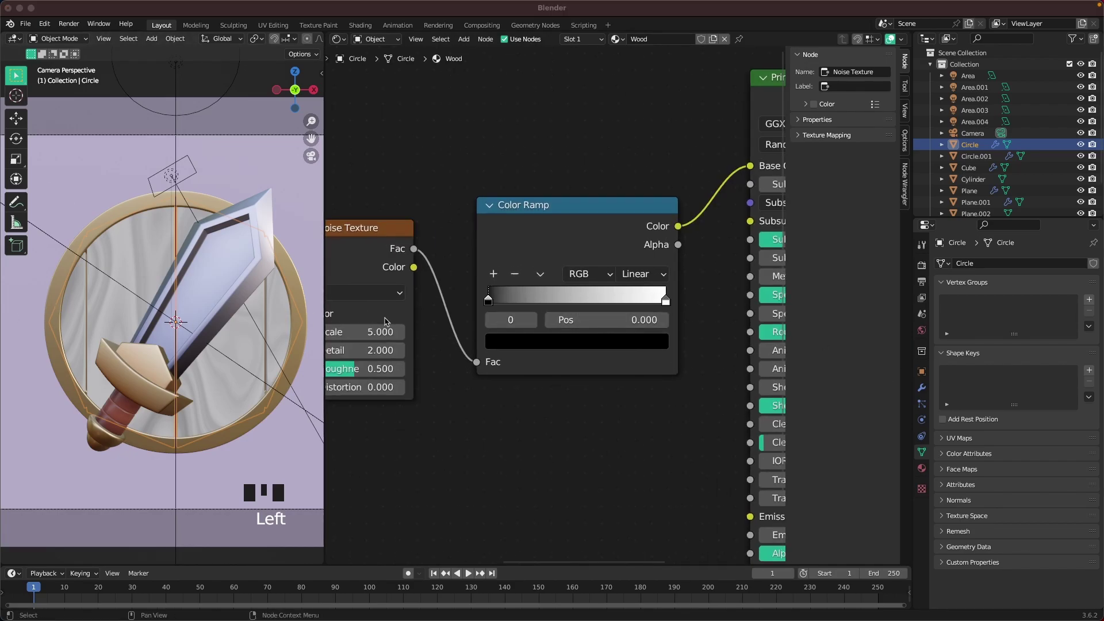
click(489, 302)
key(shift+z)
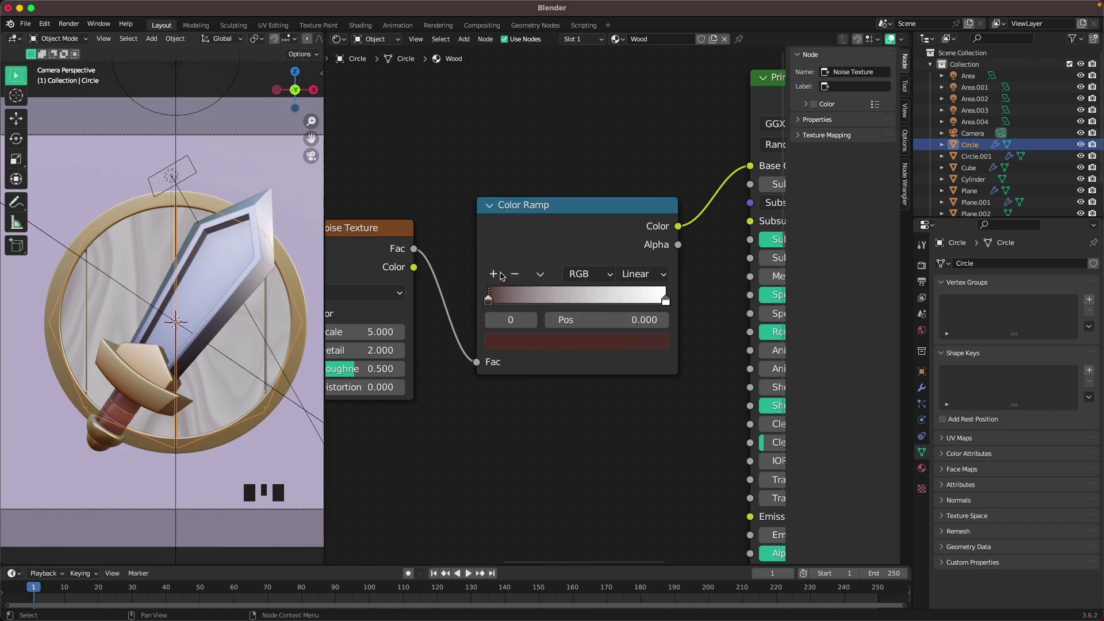
drag(499, 270, 571, 264)
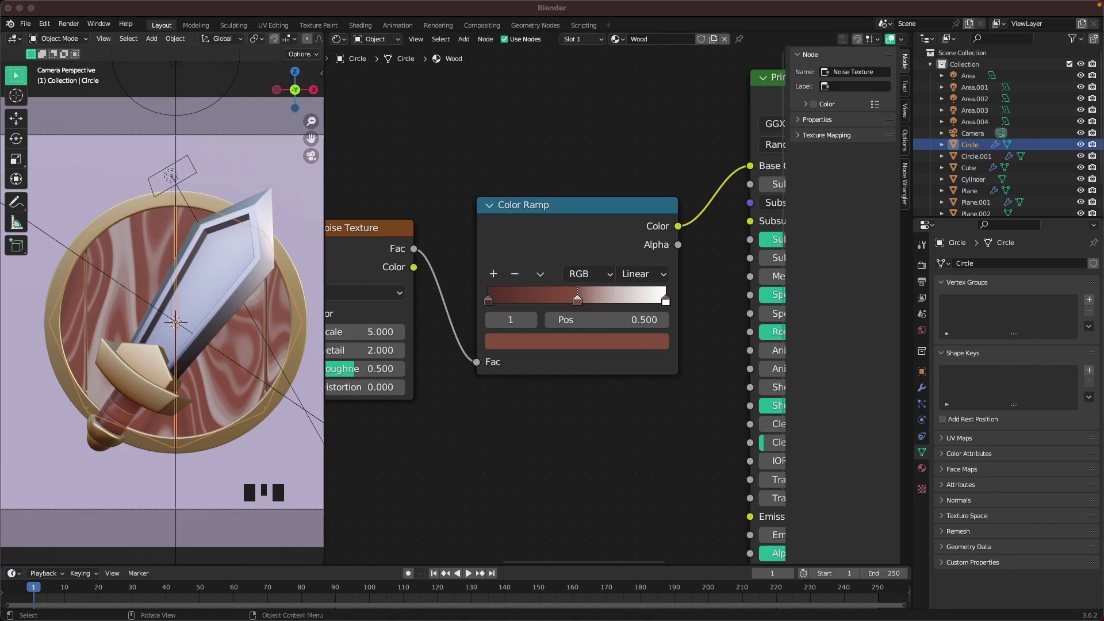
drag(670, 298, 590, 262)
drag(626, 407, 205, 225)
scroll(down, 3)
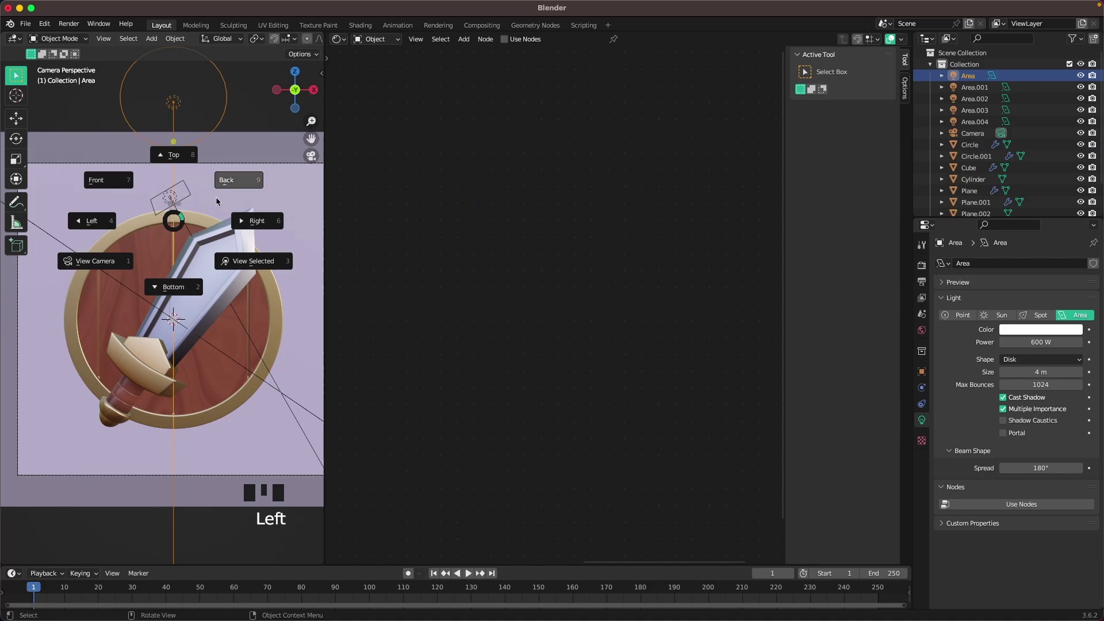
Maximize the rendered viewport and select the backdrop plane before editing the world colour
key(z)
scroll(up, 3)
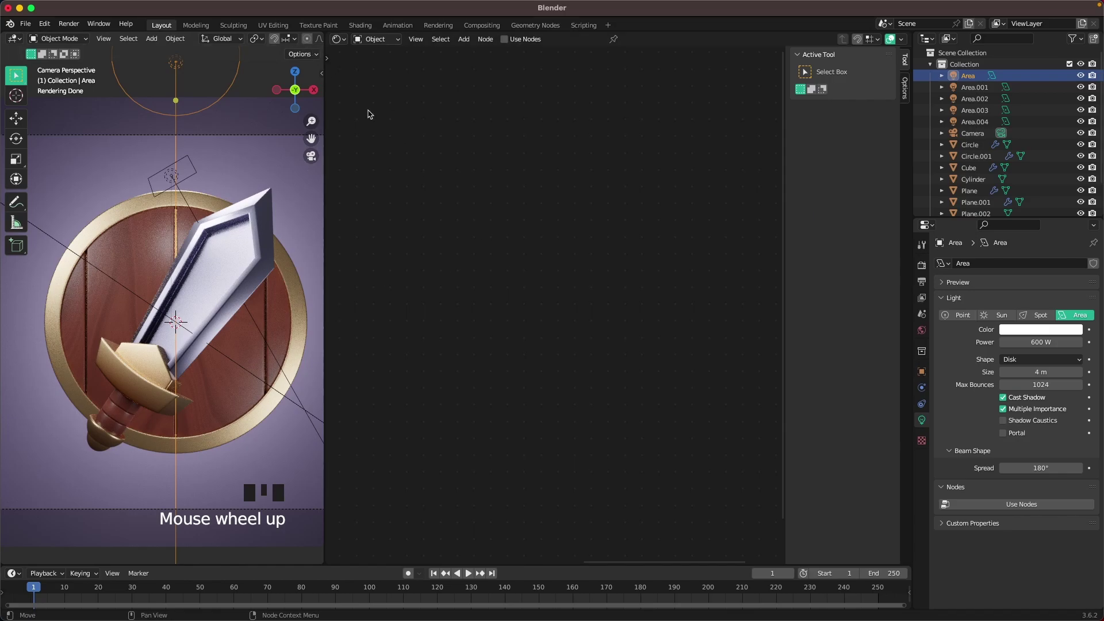
click(262, 151)
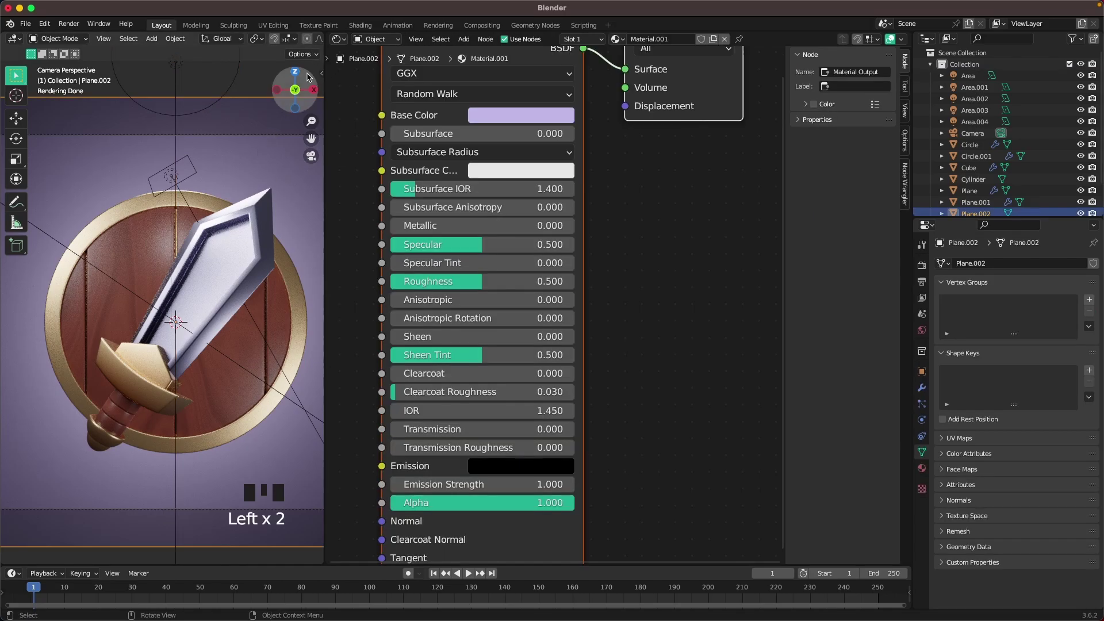
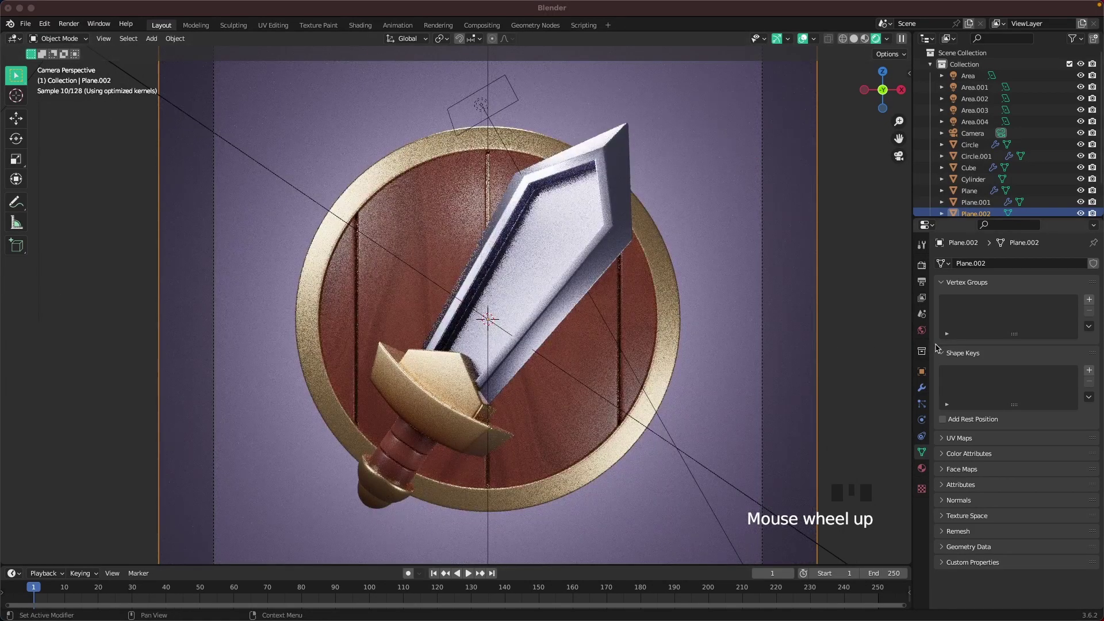
Set the World colour to purple BA5F96 and select the Area.001 light
click(928, 334)
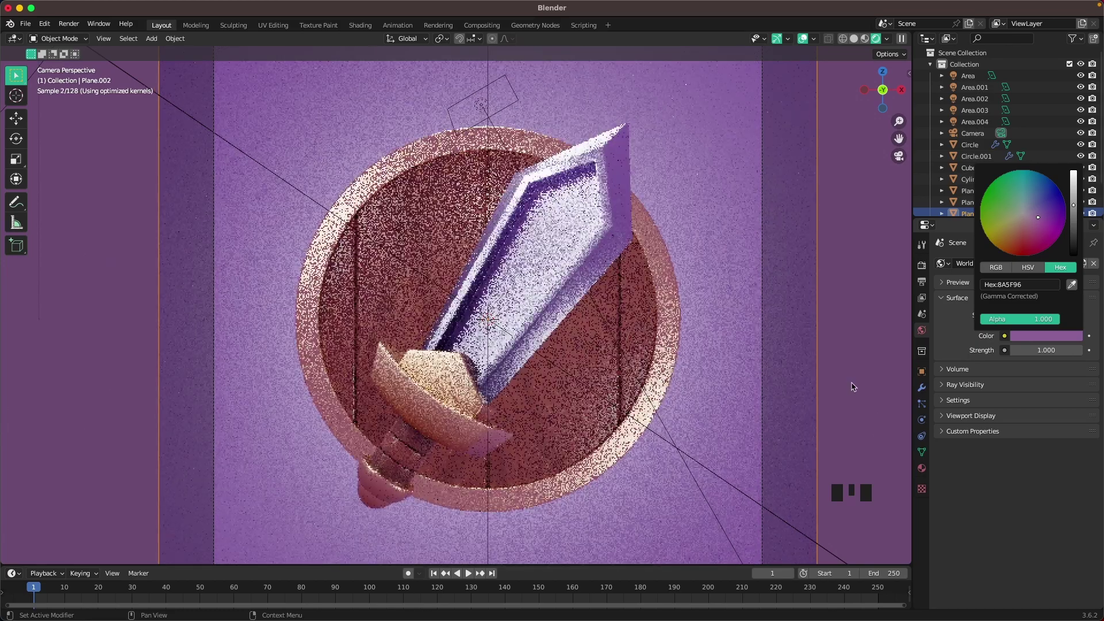
scroll(down, 3)
drag(818, 280, 491, 205)
scroll(down, 3)
click(99, 206)
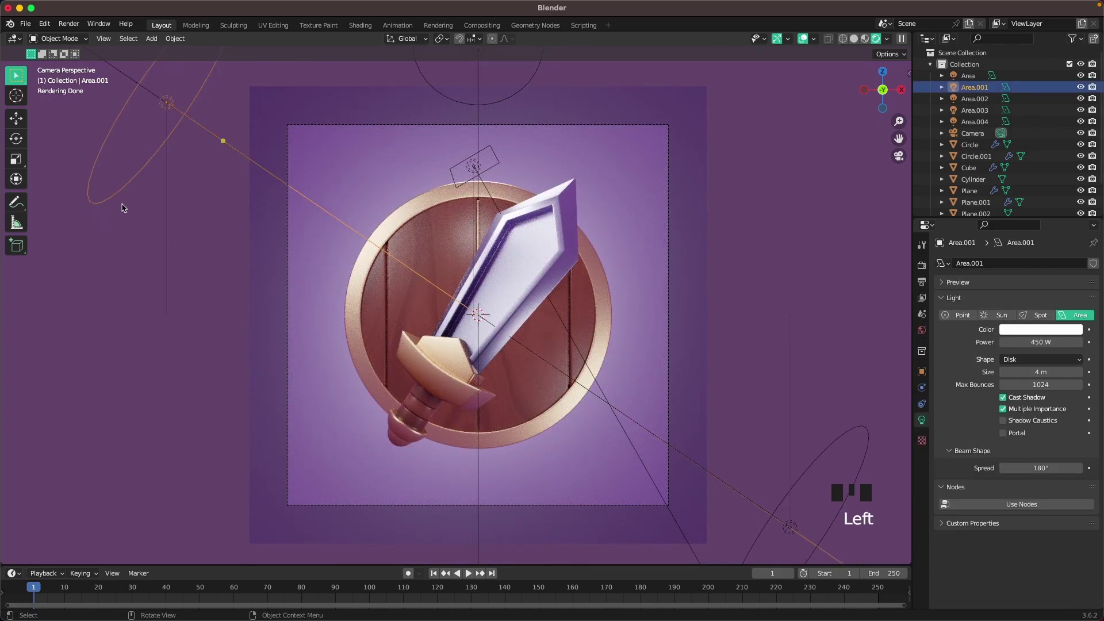
scroll(up, 3)
key(g)
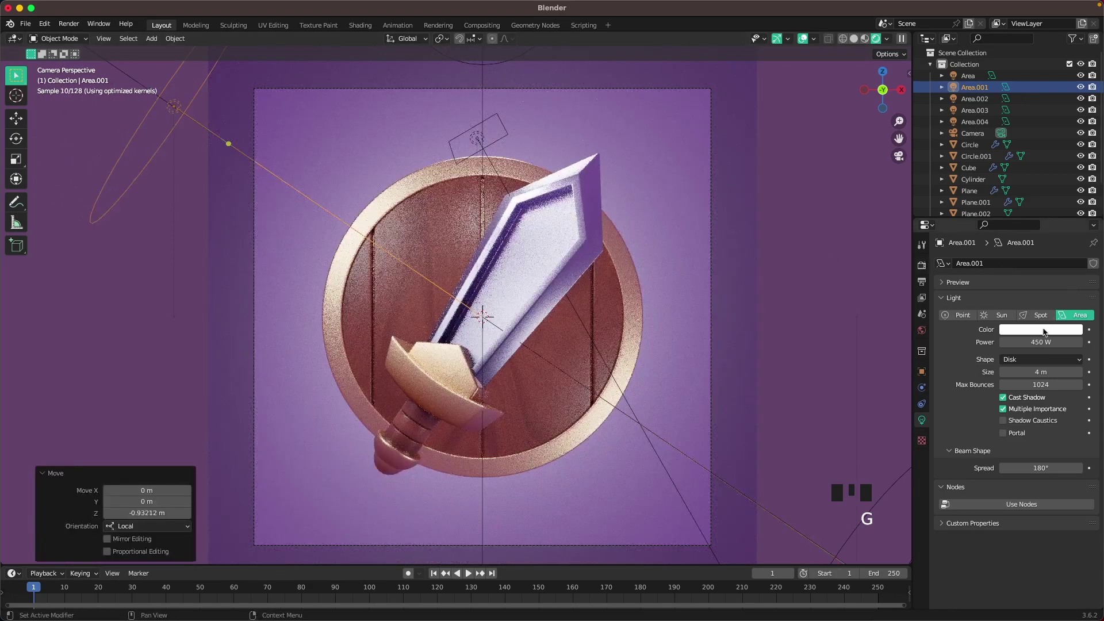
Raise Area.001's power and give it a warm peach tint
click(1039, 347)
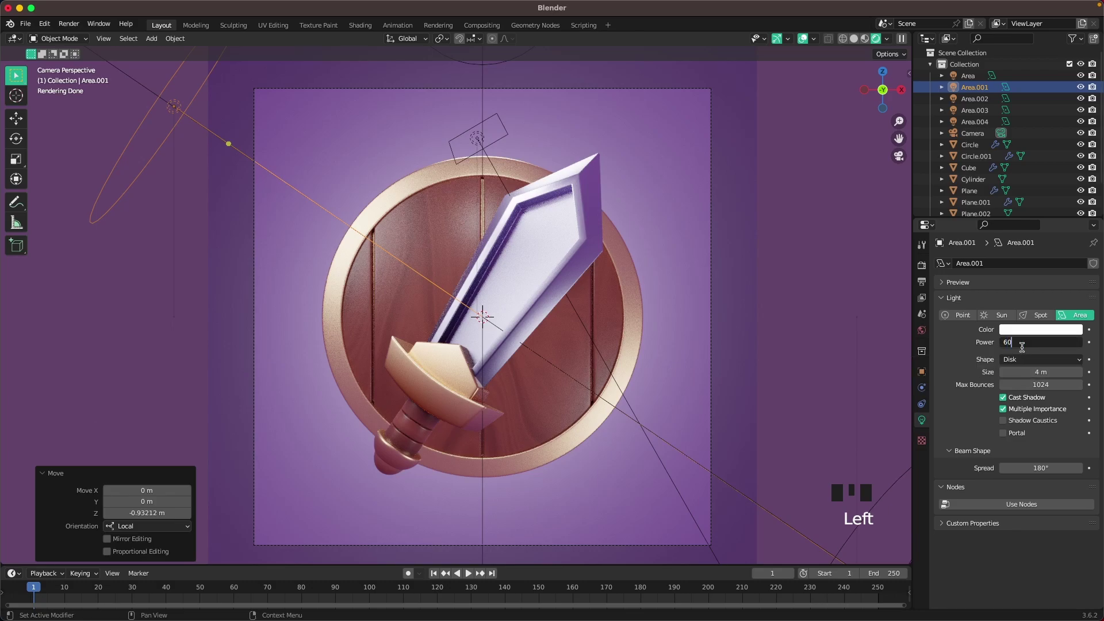
key(0)
click(1043, 329)
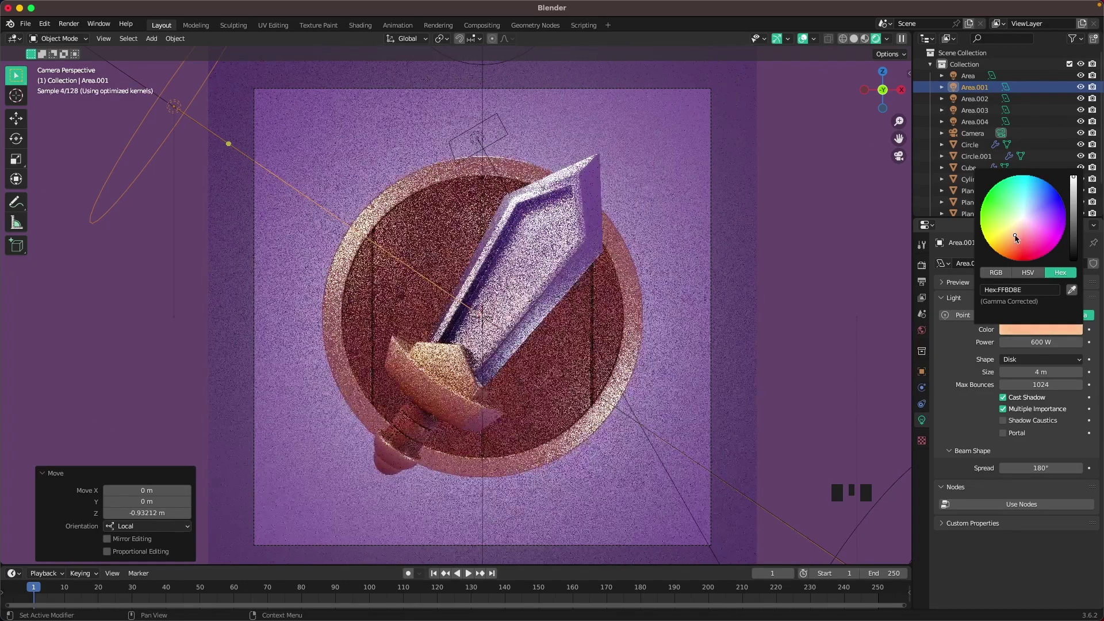
scroll(down, 3)
click(866, 436)
key(g)
Tint Area.002 pale periwinkle and raise Area.003 to 120 W
click(1048, 331)
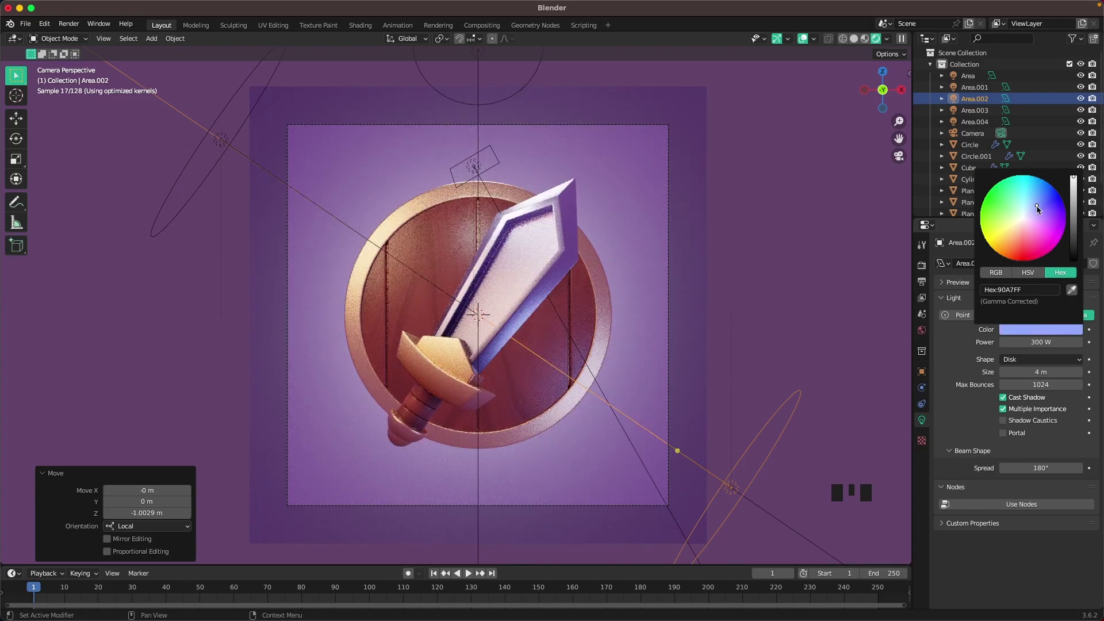
click(478, 165)
scroll(up, 3)
key(g)
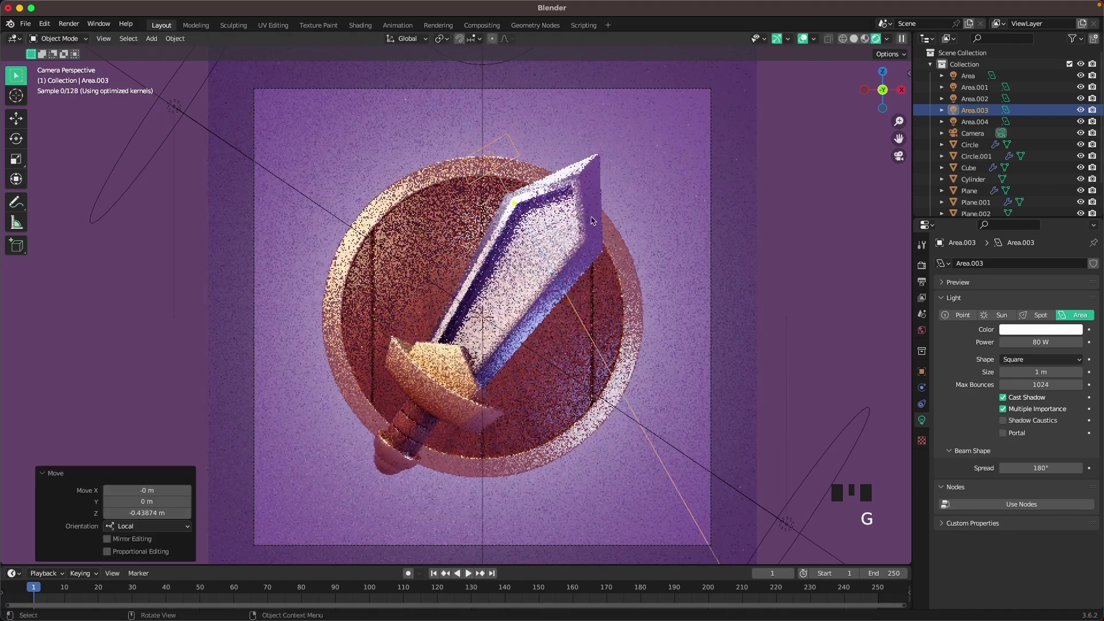
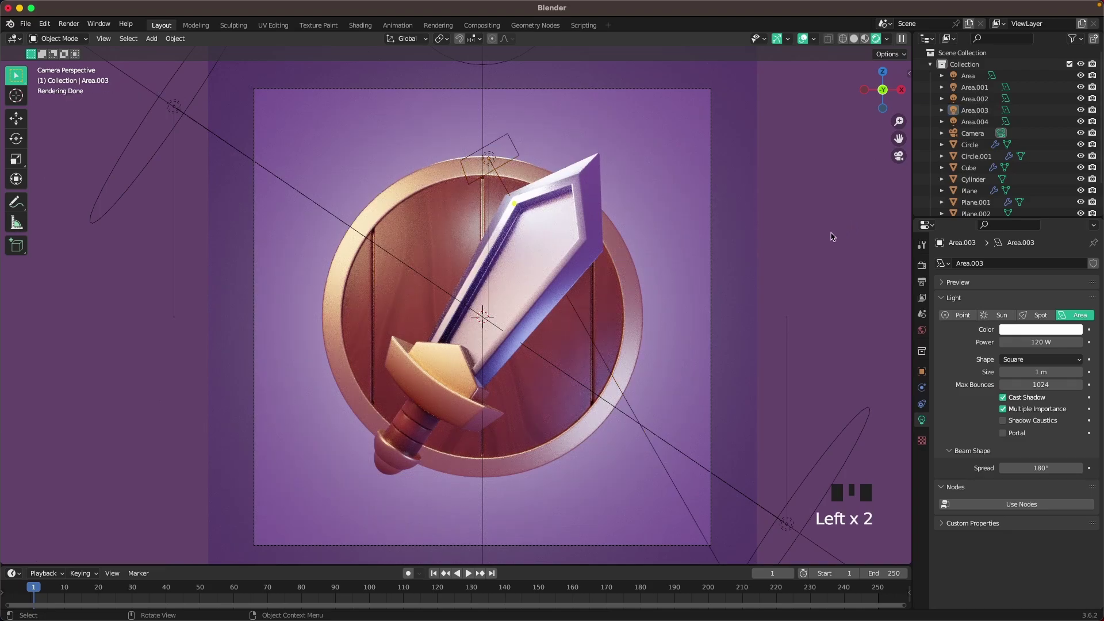
scroll(down, 3)
scroll(up, 3)
click(830, 271)
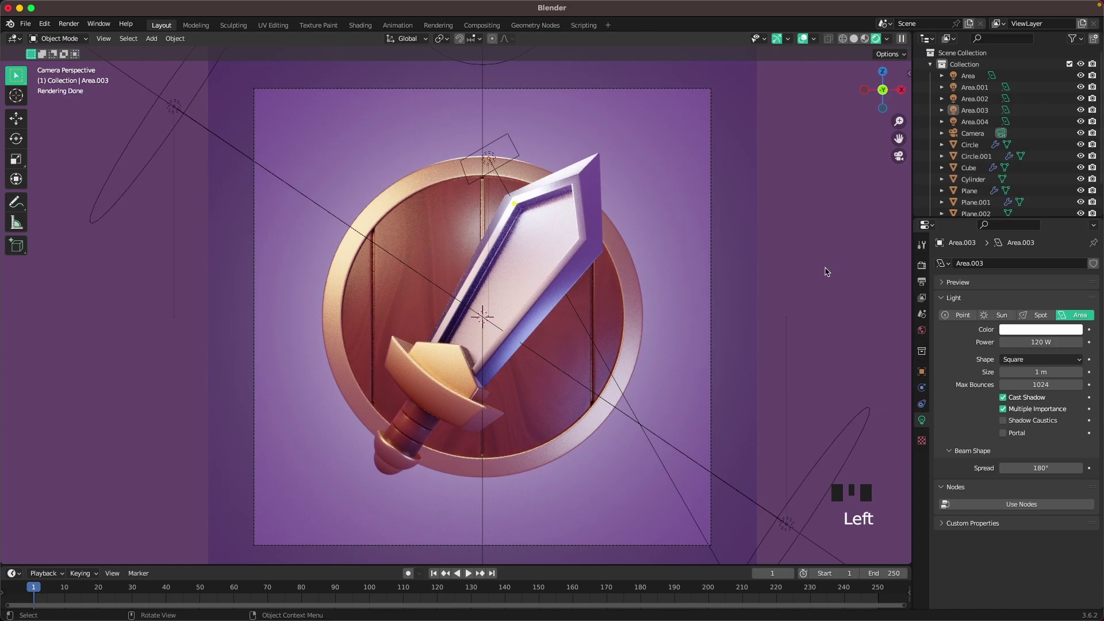